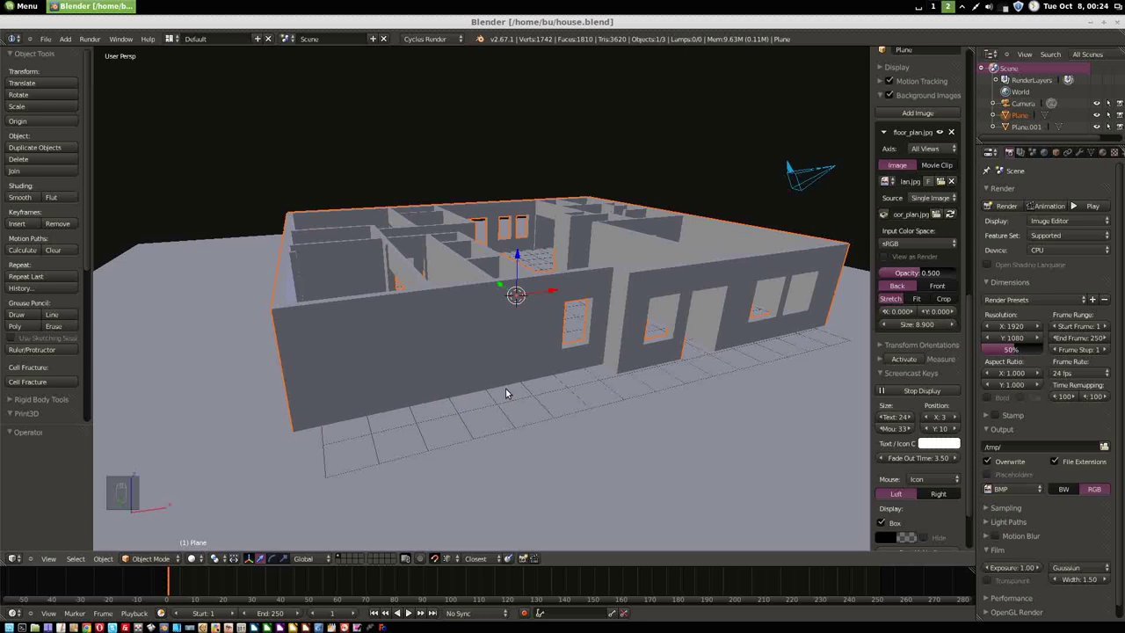
- Add a new plane, raise it along Z above the walls and enter edge editing
key("shift+a")
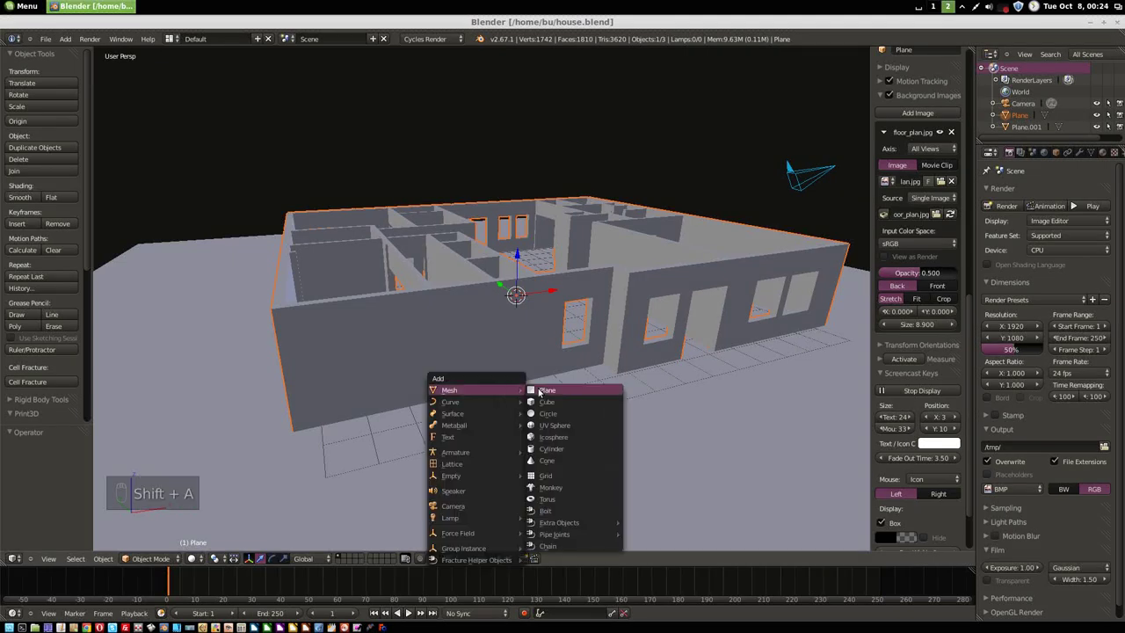
key("shift+a")
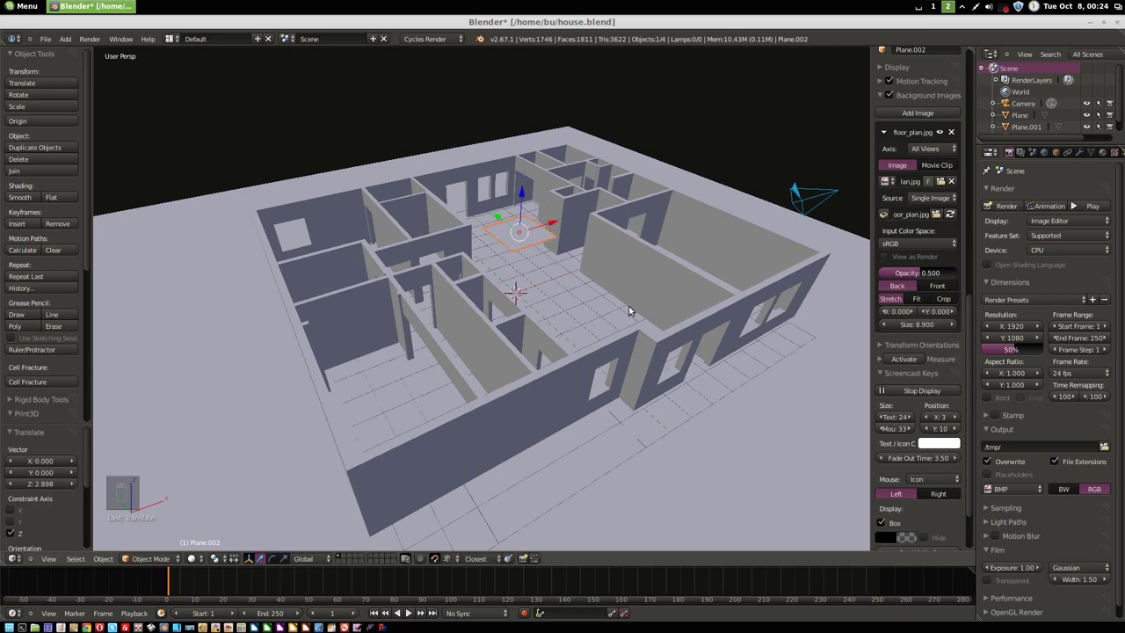
key("Tab")
key("ctrl+Tab")
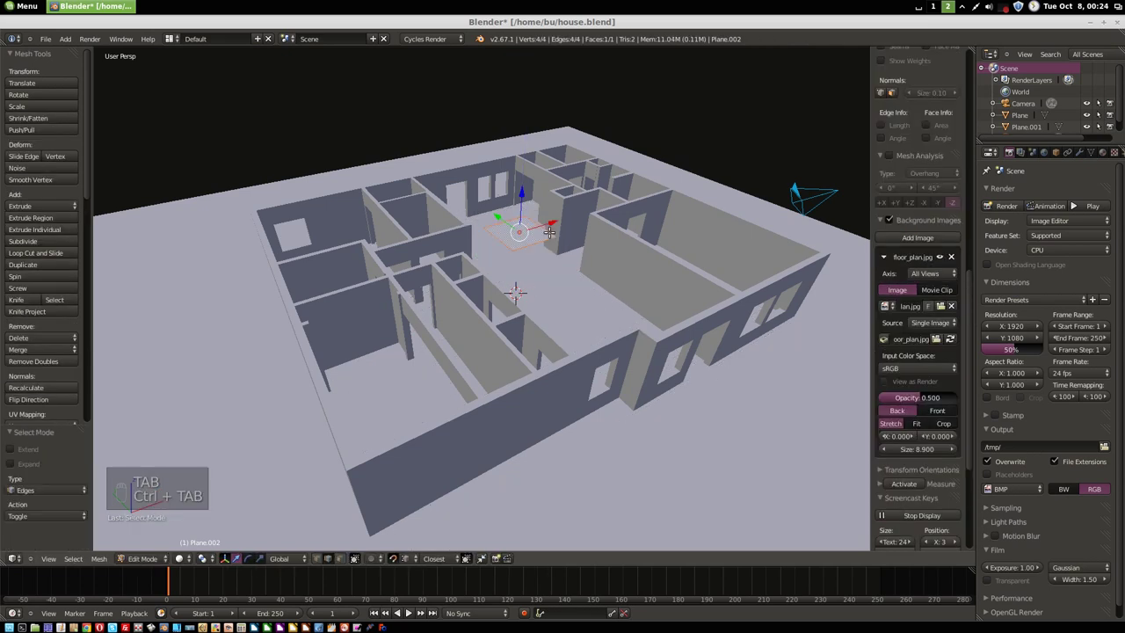
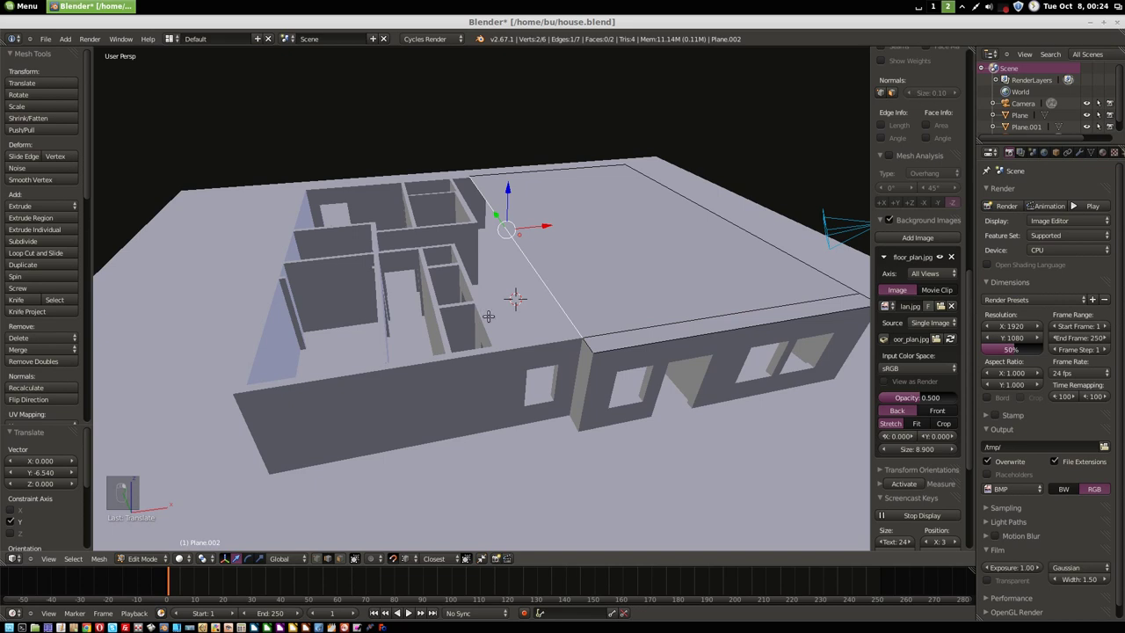
- Extrude another edge to extend the slab along the house outline
key("e")
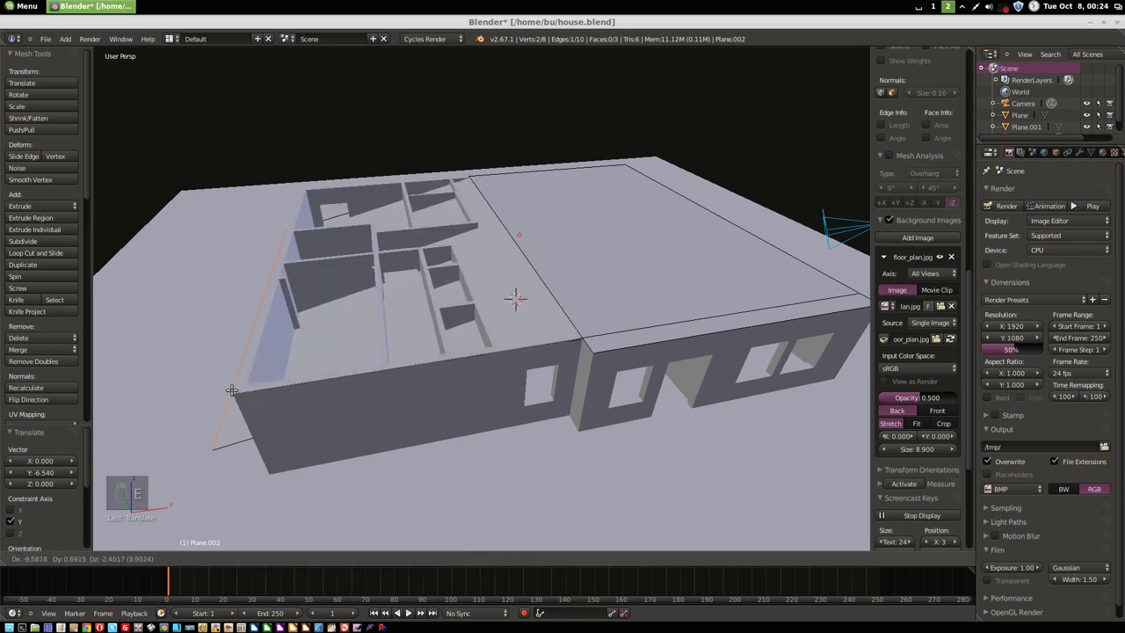
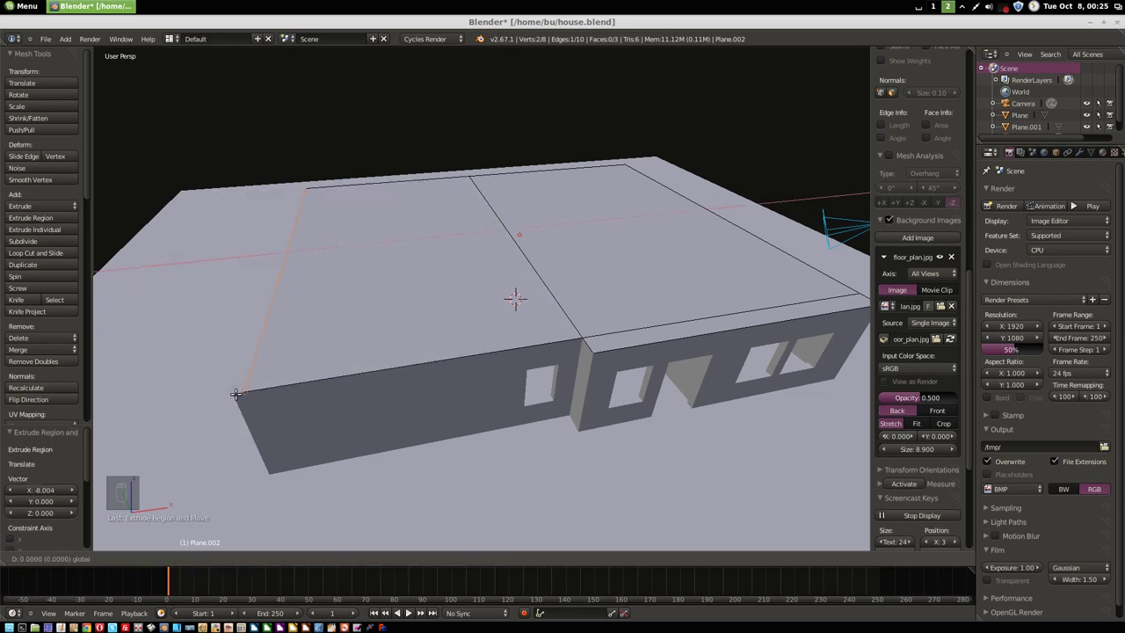
- Align the slab edge to the wall and extrude the whole slab 0.2 upward along Z
middle_click(273, 243)
key("g")
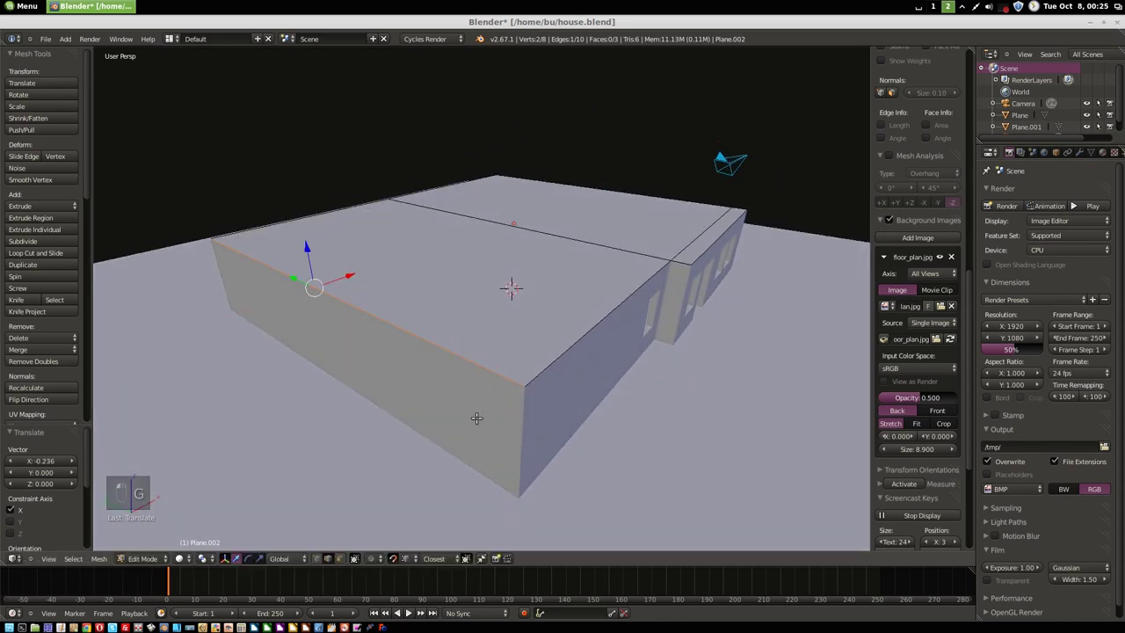
key("ctrl+Tab")
key("a")
key("a")
key("a")
key("e")
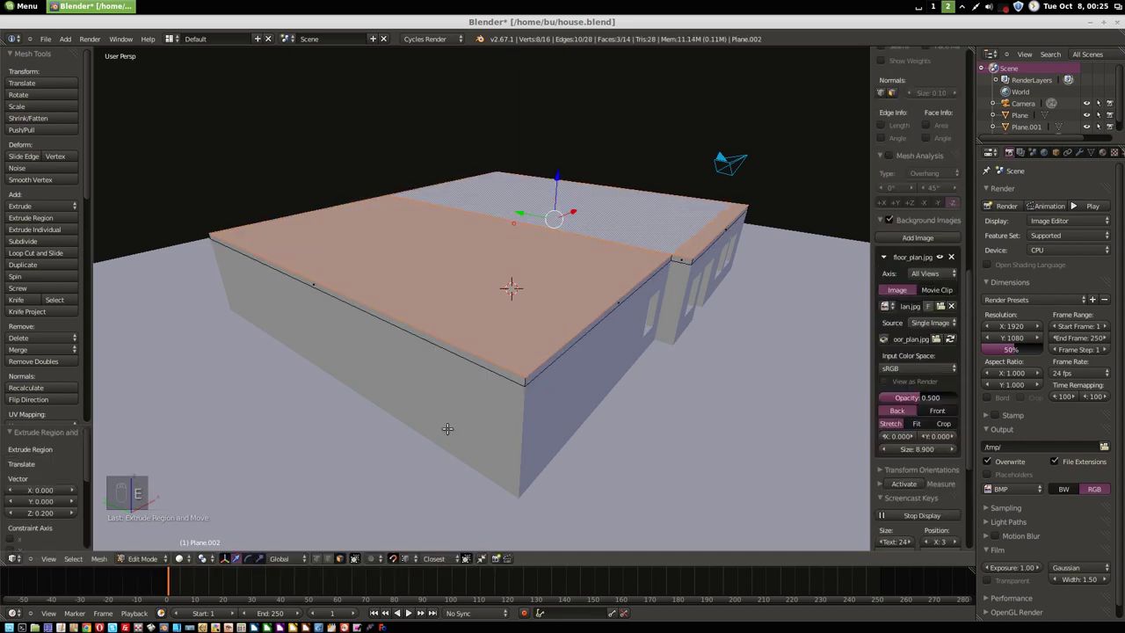
- Duplicate the slab's top face in place and separate it as its own object, Plane.003
key("shift+d")
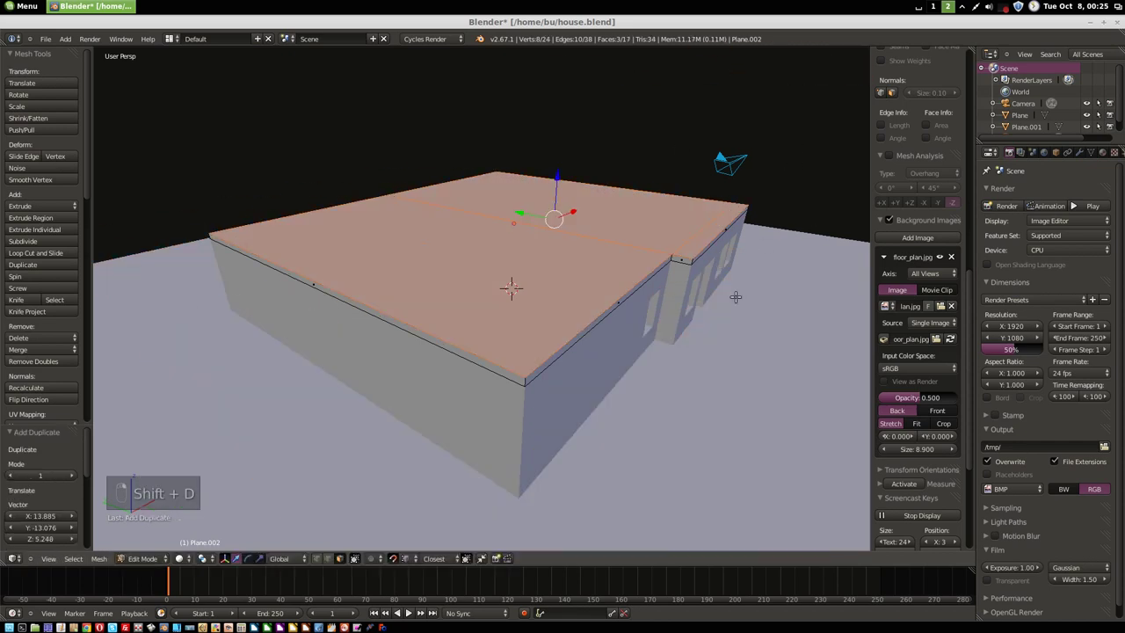
key("p")
key("Tab")
key("Tab")
key("Tab")
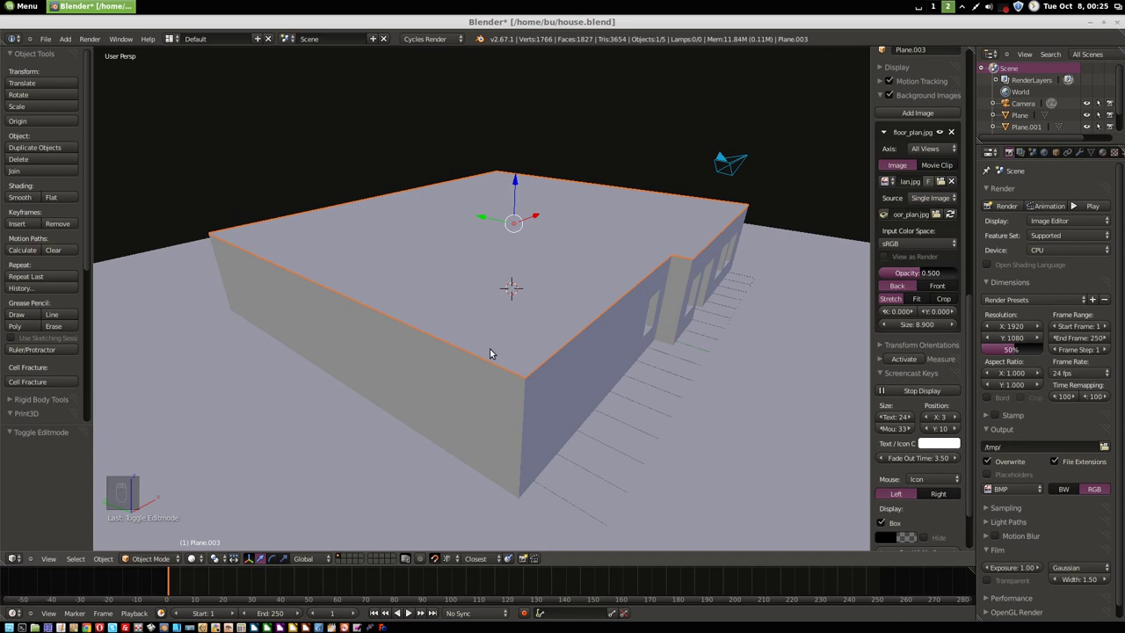
- Delete the face over the larger block and dissolve its leftover edges
middle_click(567, 350)
middle_click(545, 356)
middle_click(543, 352)
key("Tab")
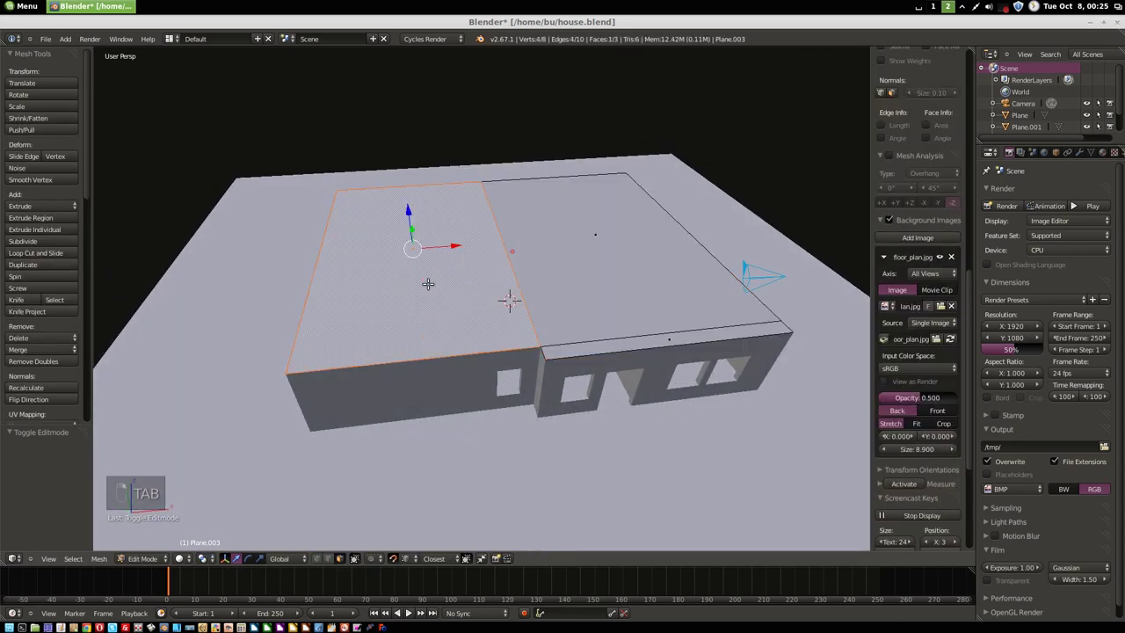
key("x")
key("ctrl+Tab")
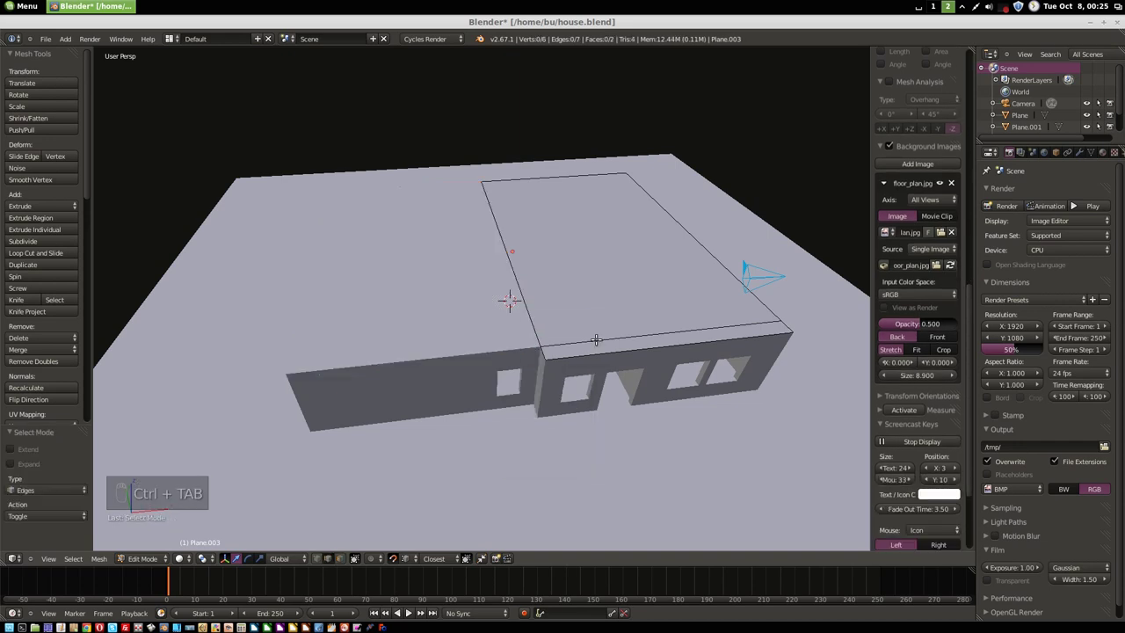
key("x")
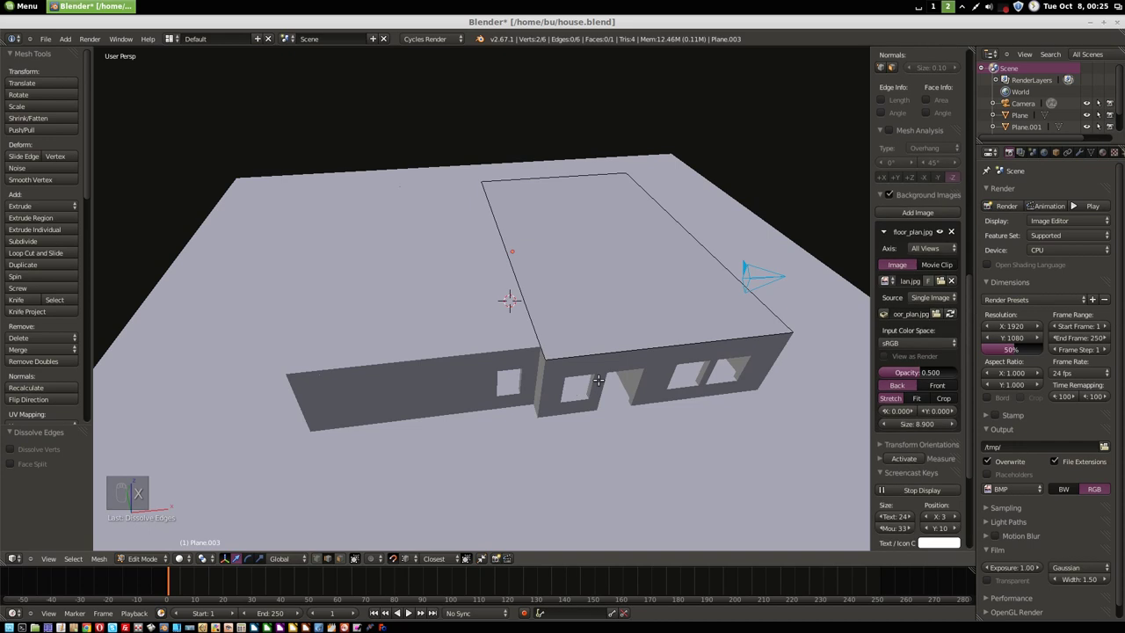
key("ctrl+Tab")
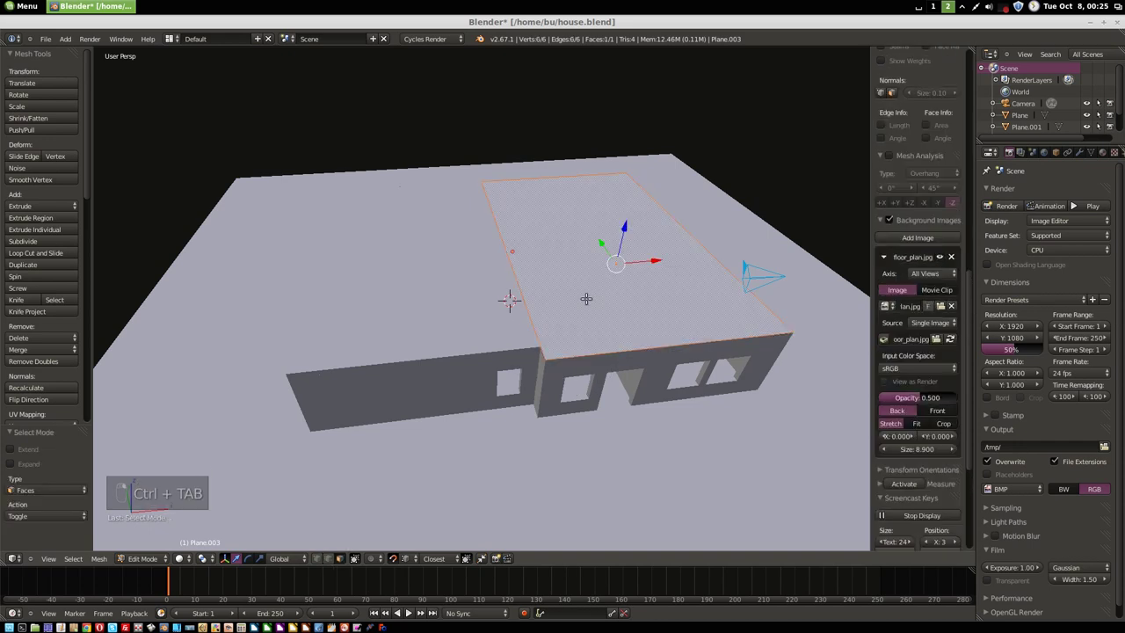
- Dissolve the stray outline vertices and select the remaining four-cornered rectangle face
key("ctrl+Tab")
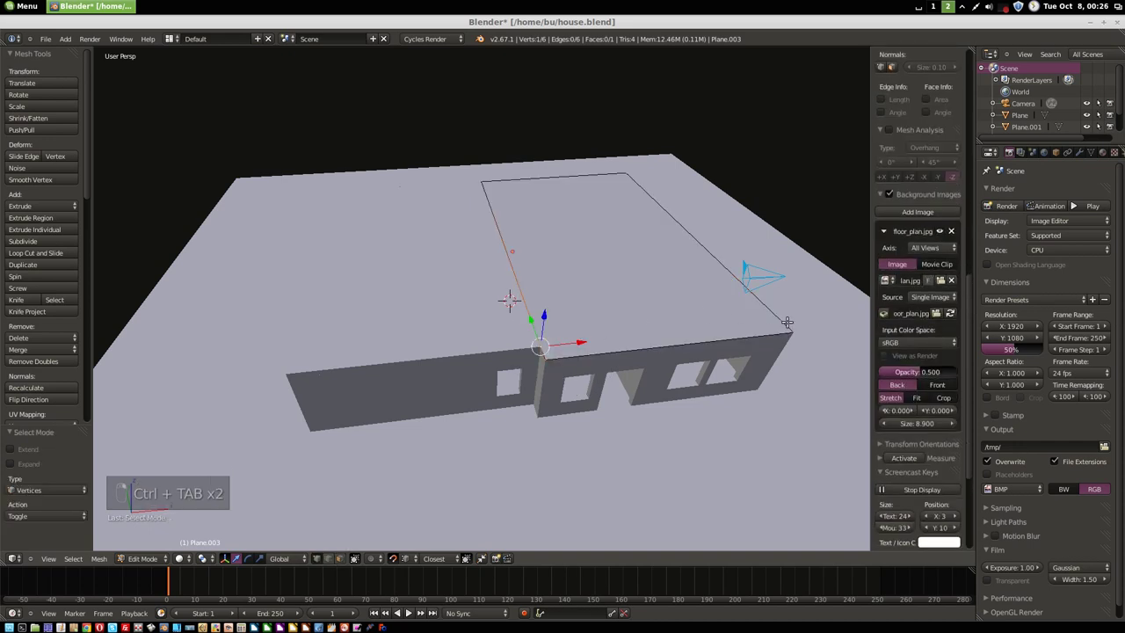
key("x")
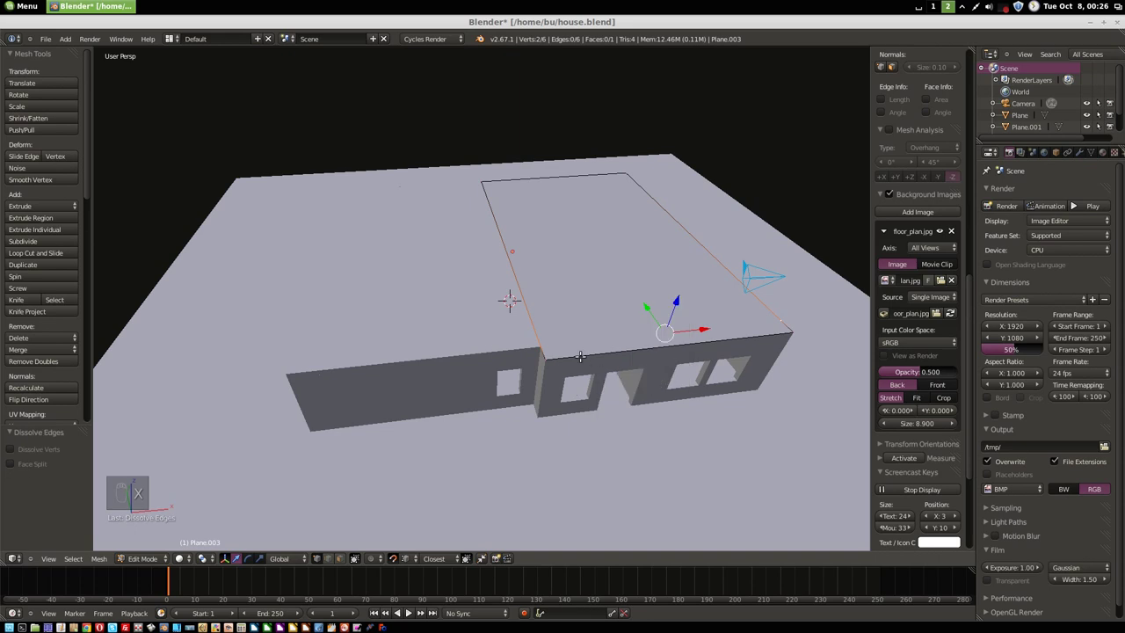
key("x")
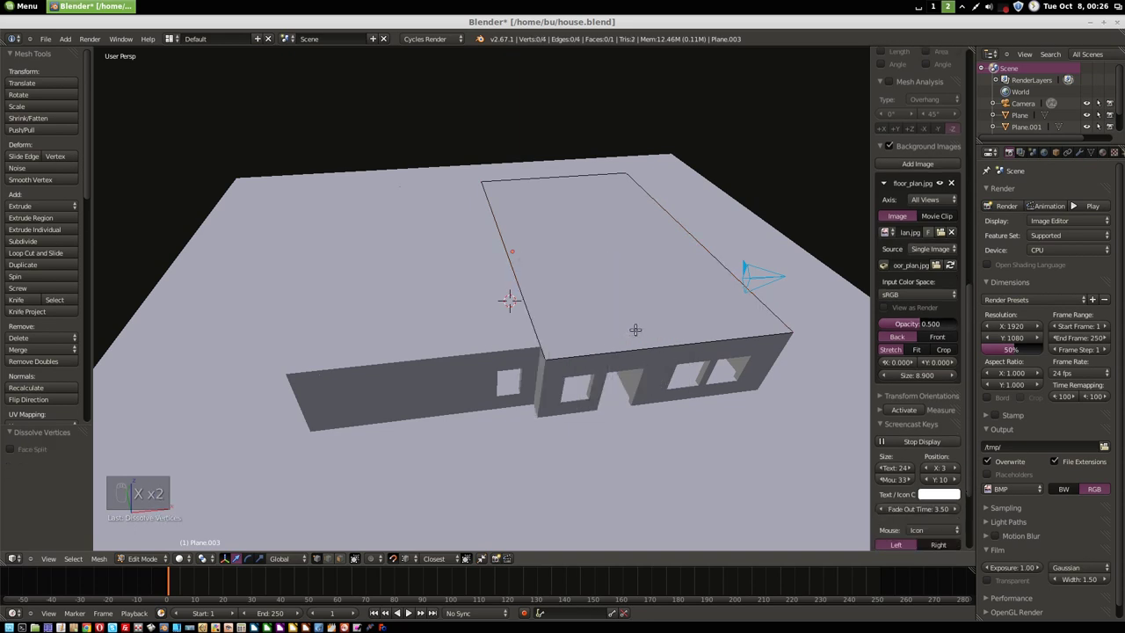
key("ctrl+Tab")
left_click(530, 388)
middle_click(540, 395)
left_click(542, 389)
middle_click(546, 375)
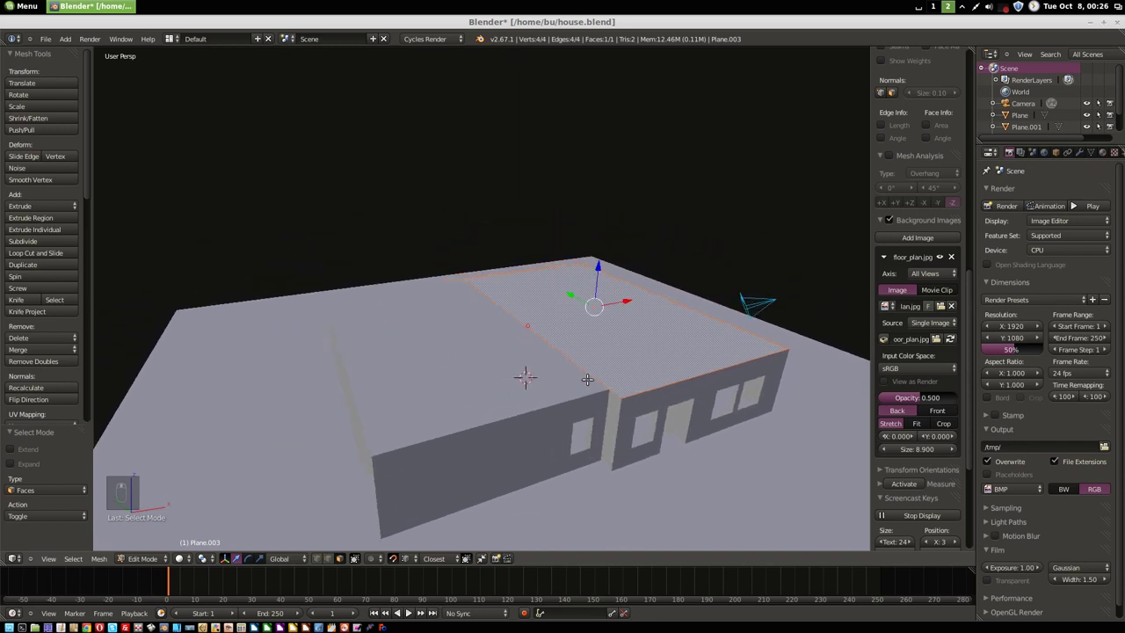
- Add edge loops across the rectangle and push the front edge outward
key("ctrl+r")
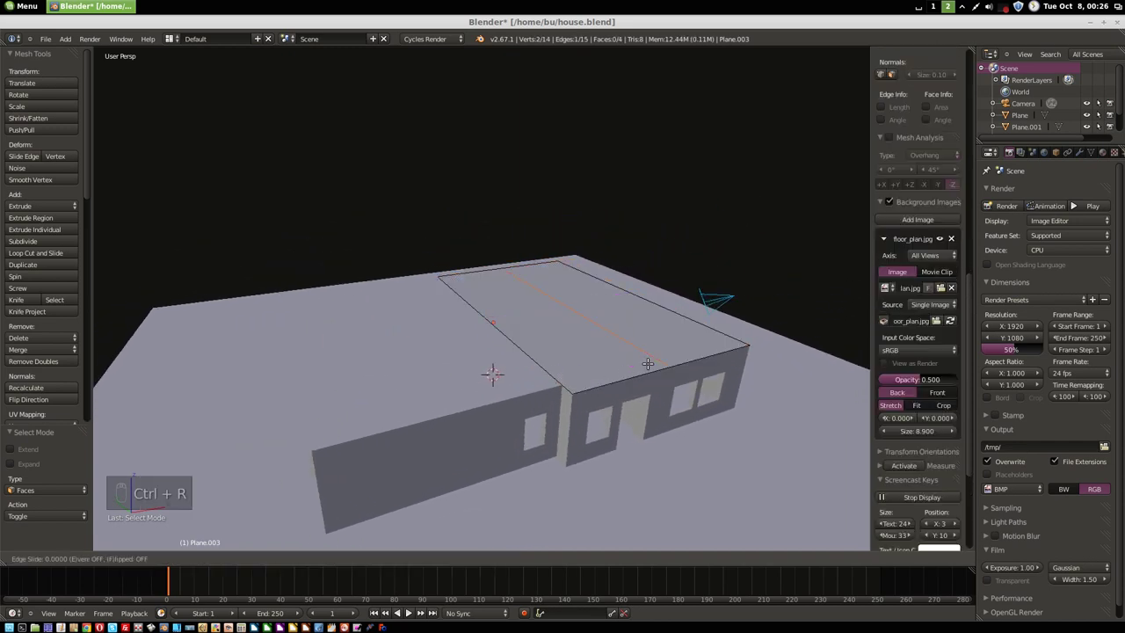
key("ctrl+r")
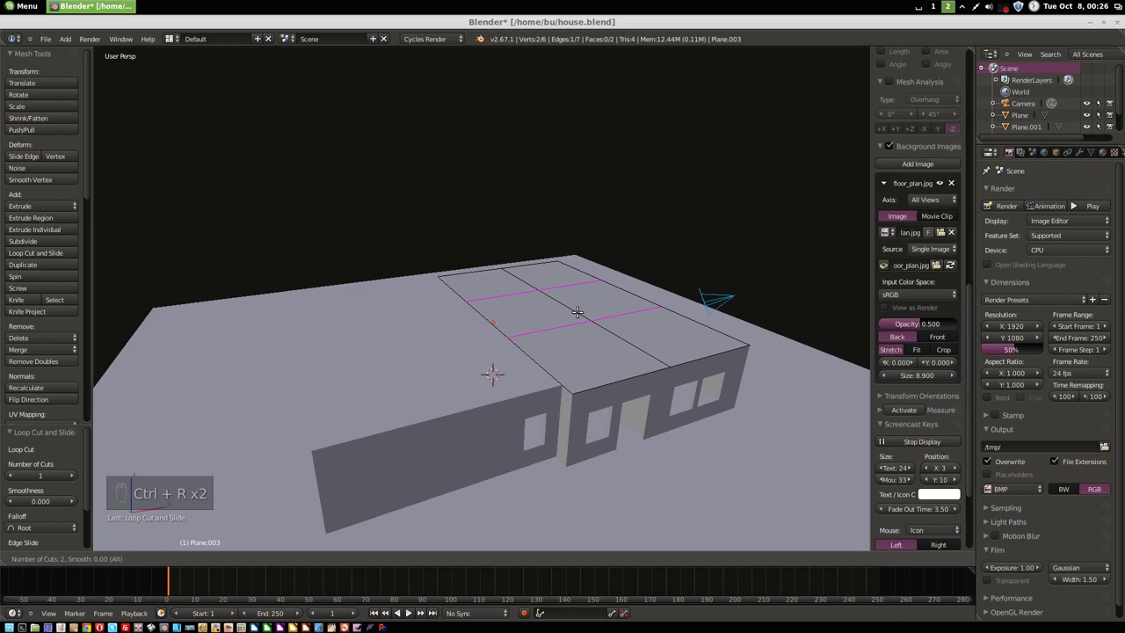
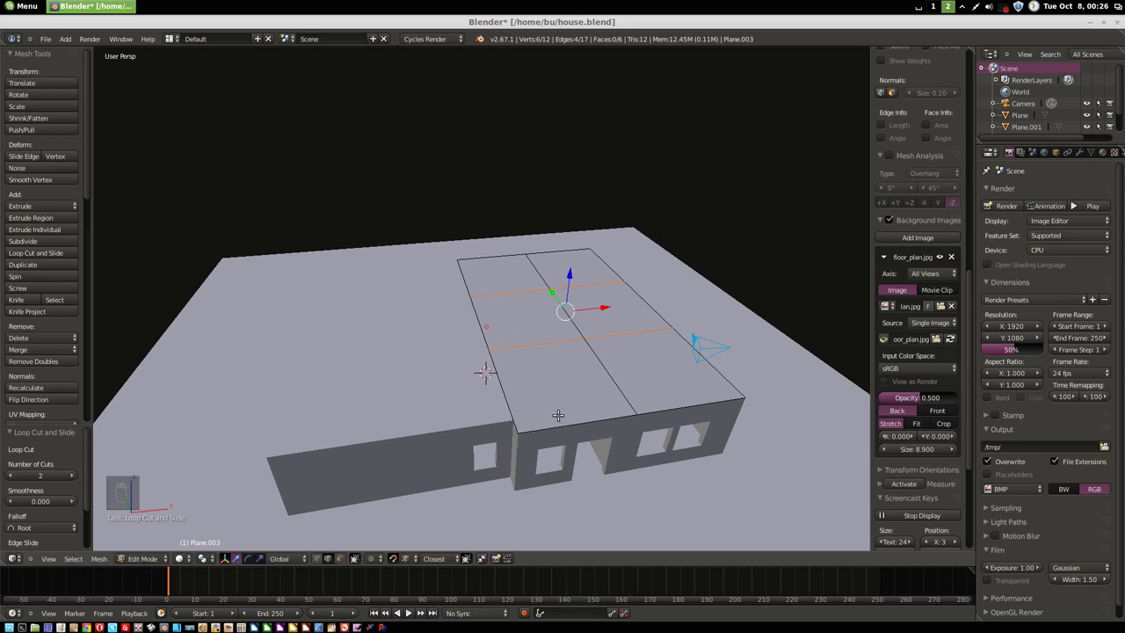
key("ctrl+Tab")
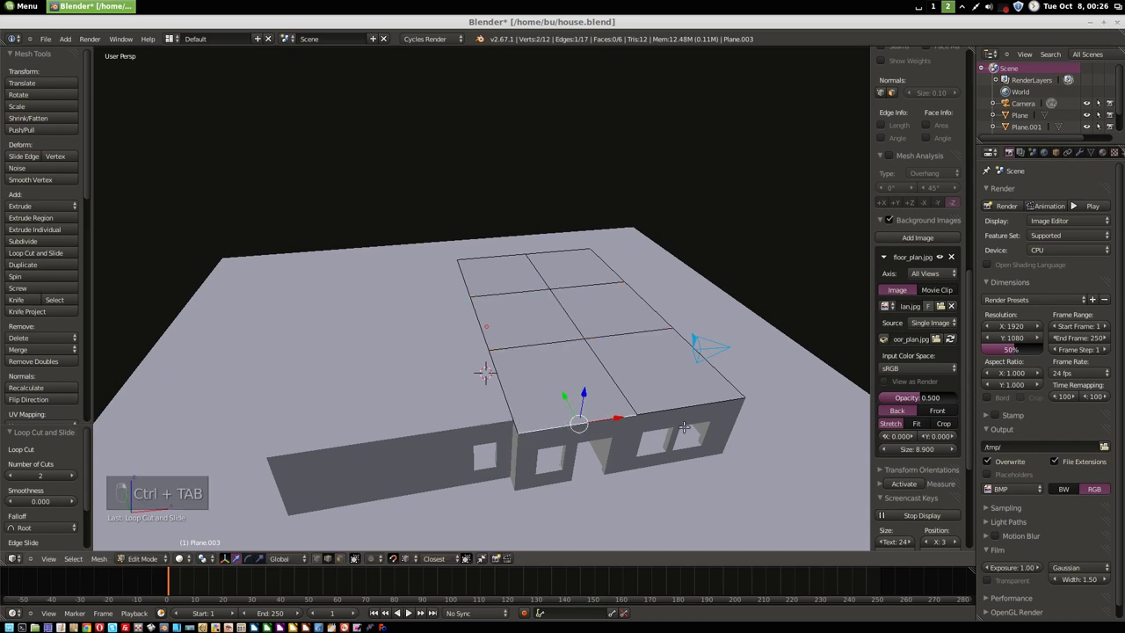
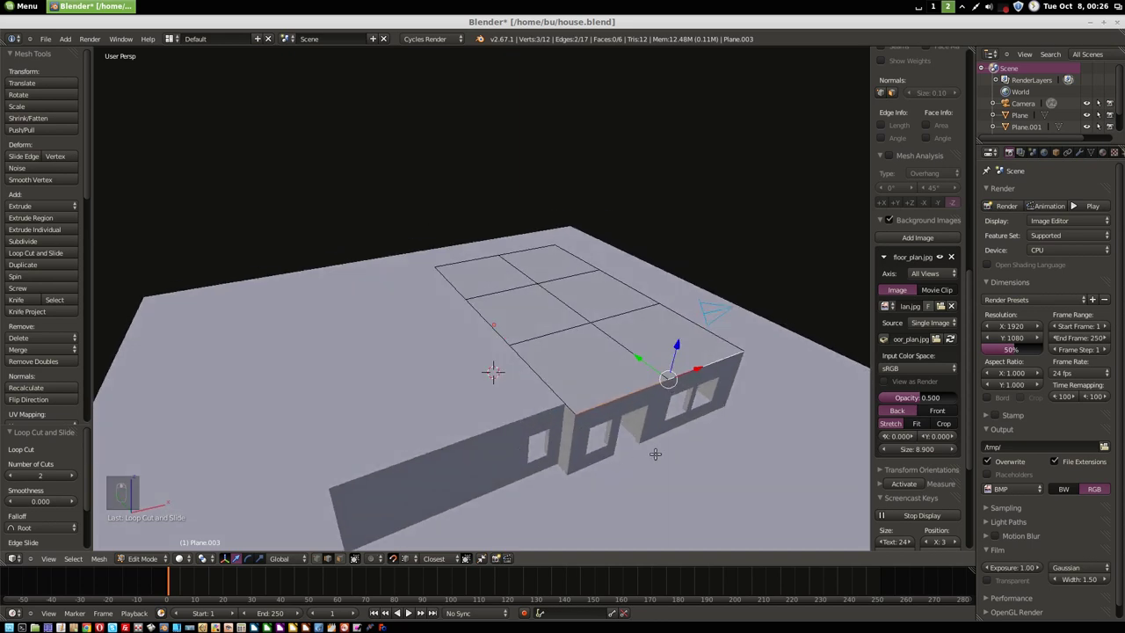
key("g")
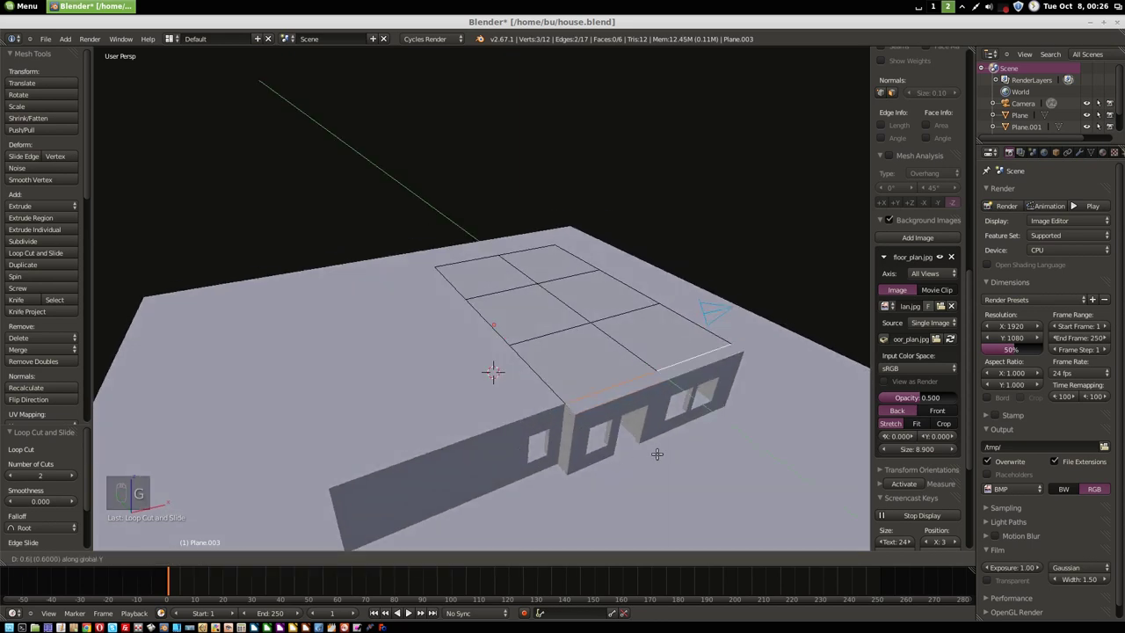
key("ctrl+z")
- Select border edge paths and slide them 0.6 along X to overhang the walls
key("g")
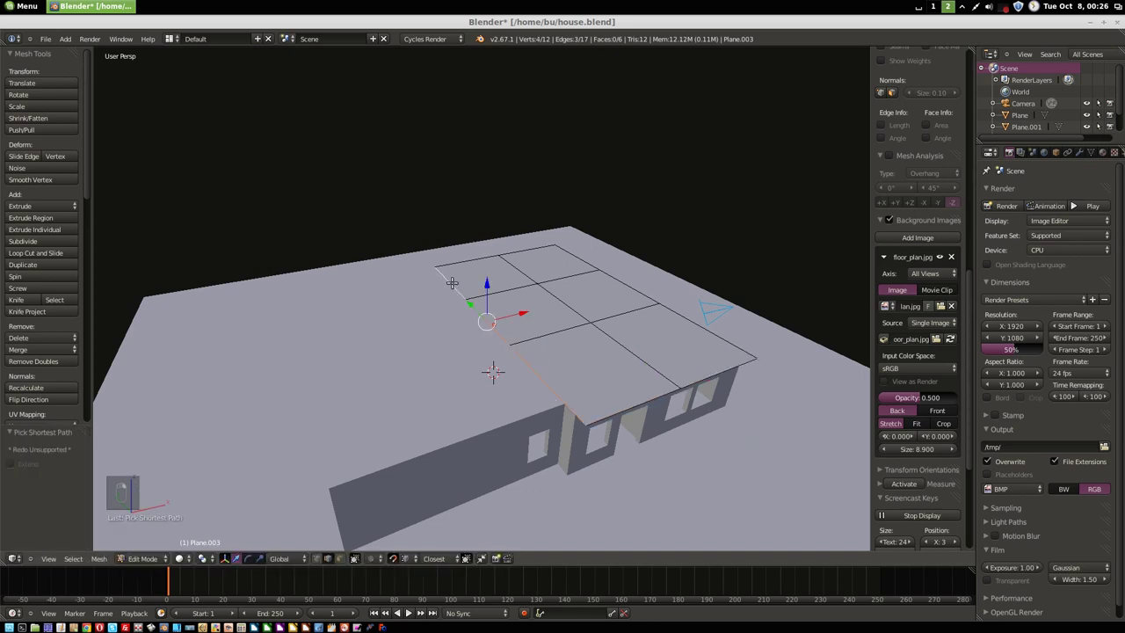
key("g")
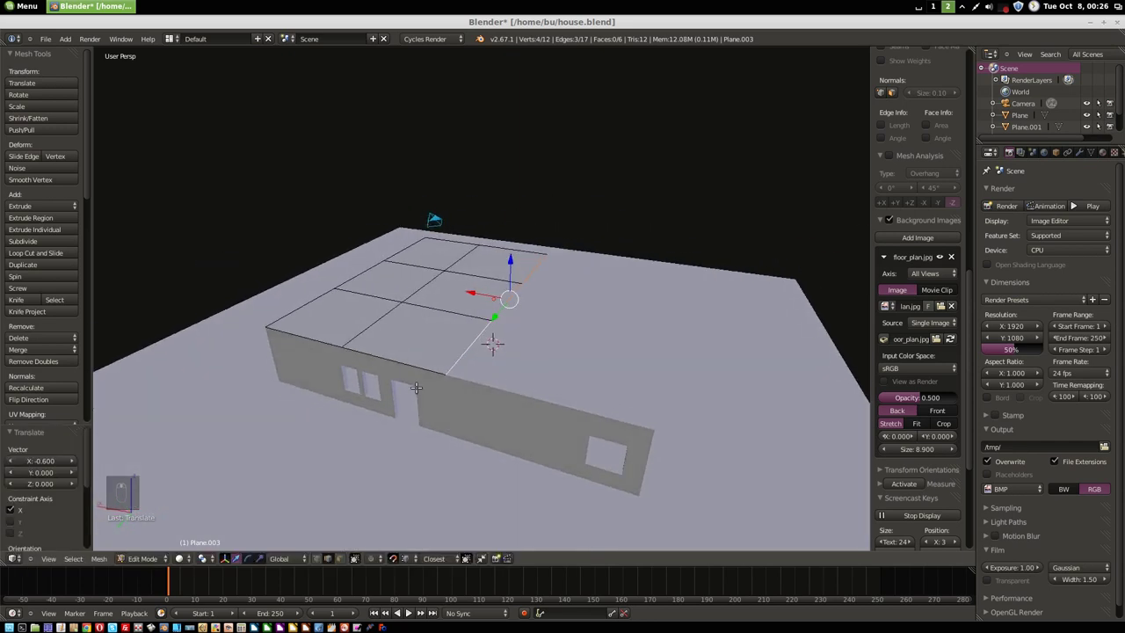
key("g")
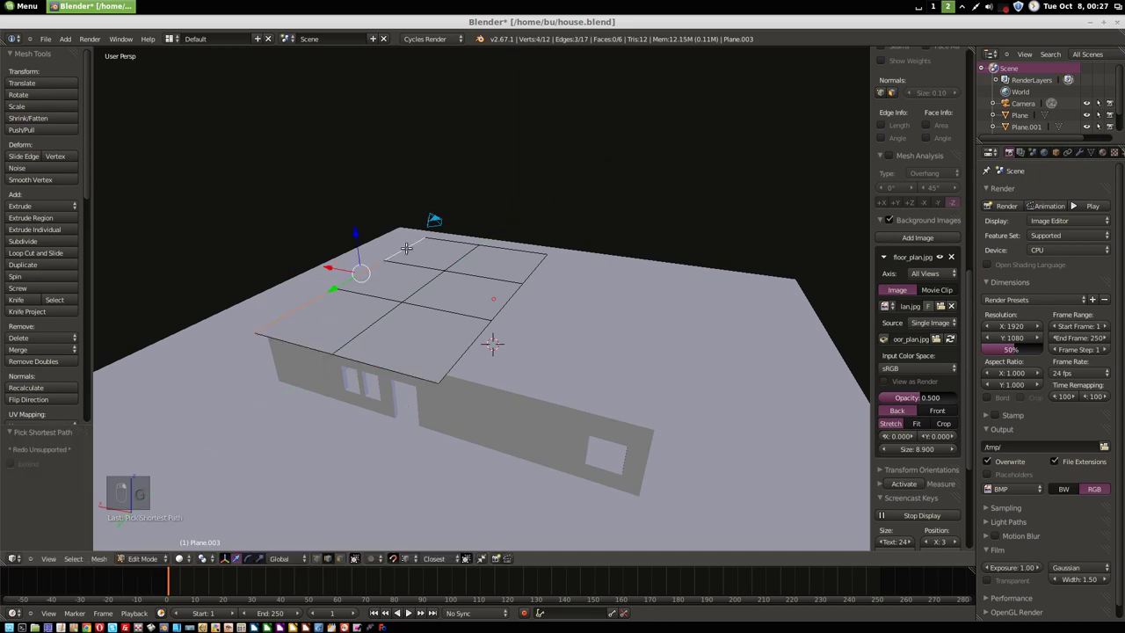
key("g")
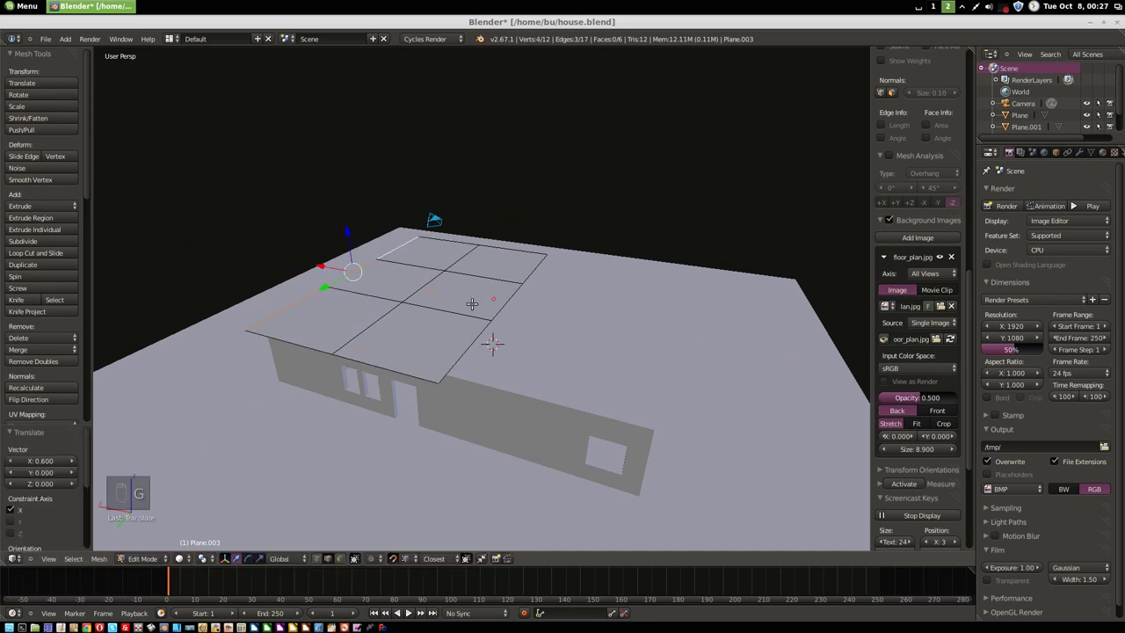
- Knife-cut hip lines from the corners to the ridge and dissolve the leftover grid edges
key("k")
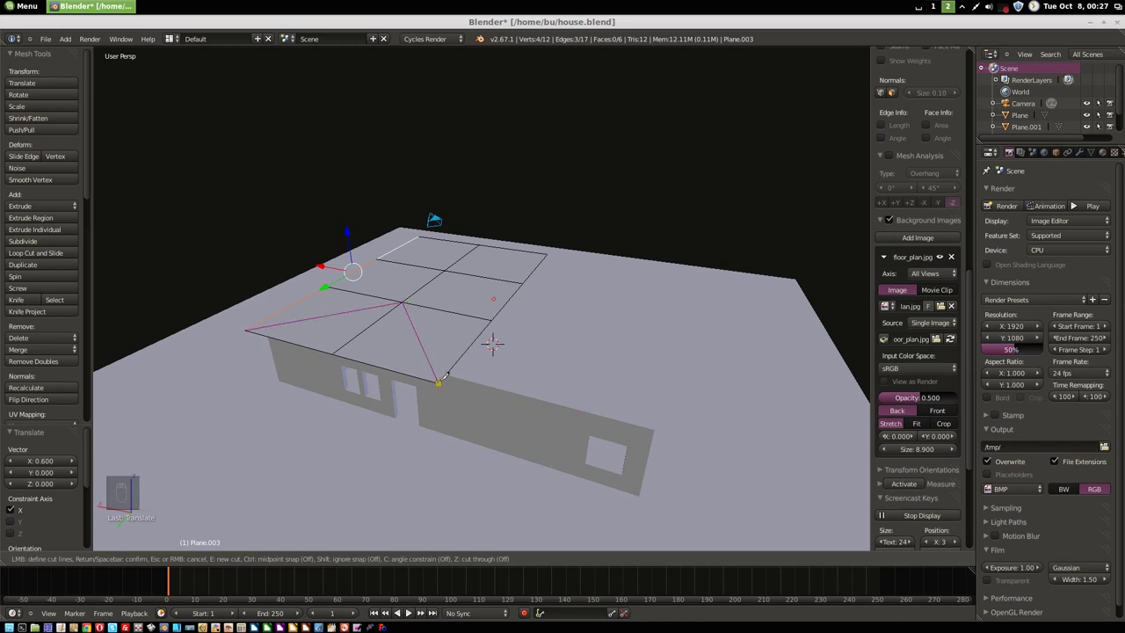
key("k")
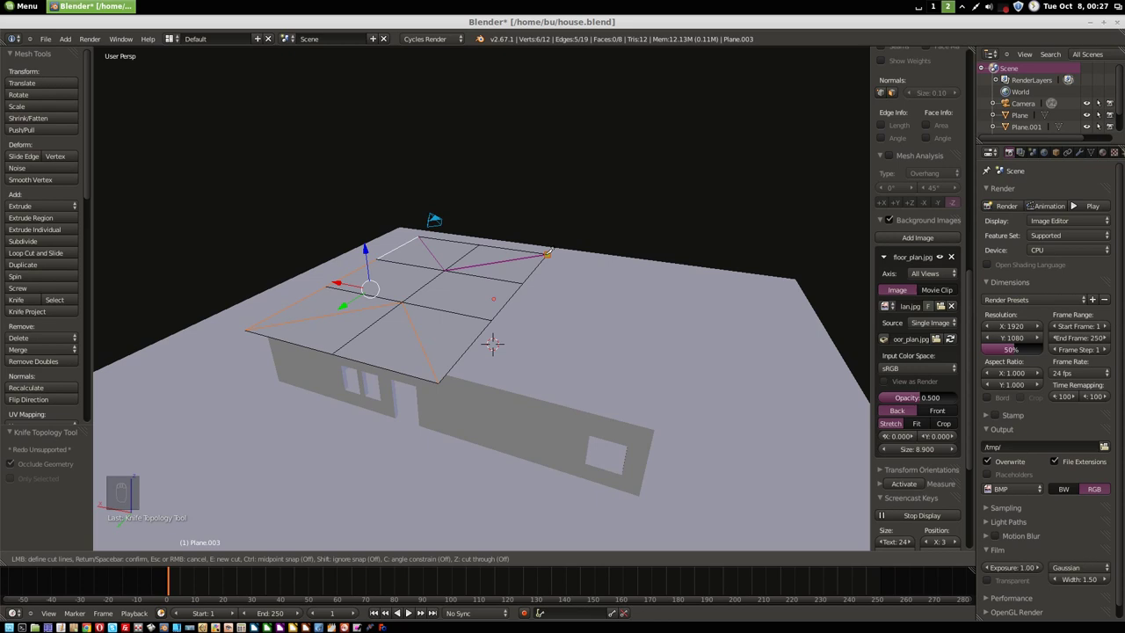
key("ctrl+Tab")
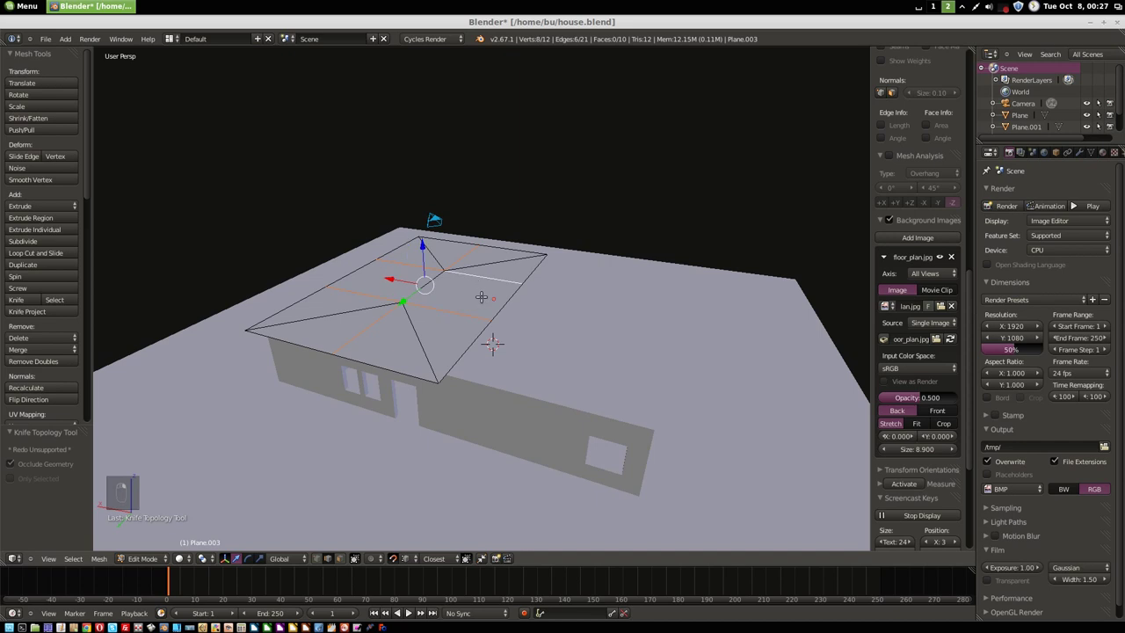
key("x")
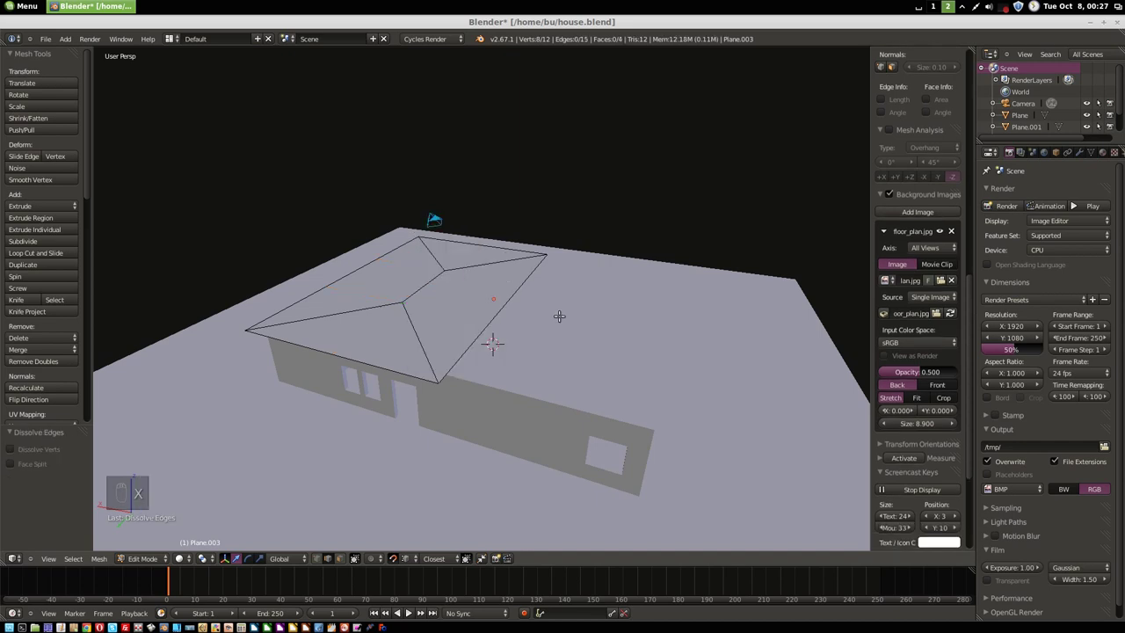
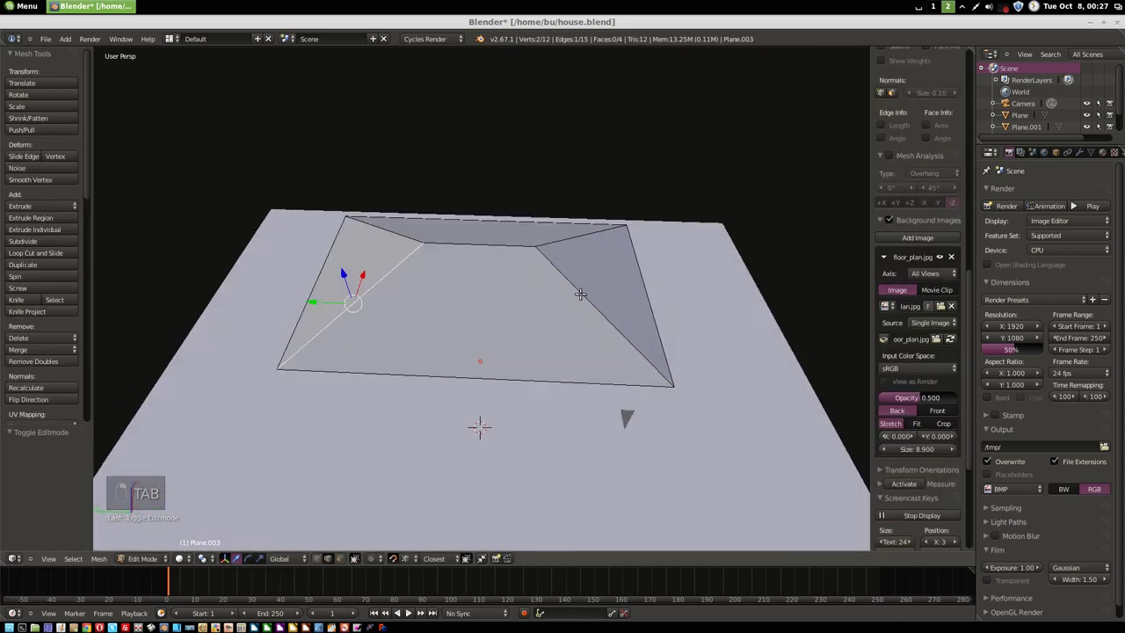
- Raise the ridge and duplicate the ridge edge, separating the copy for the second roof
key("shift+d")
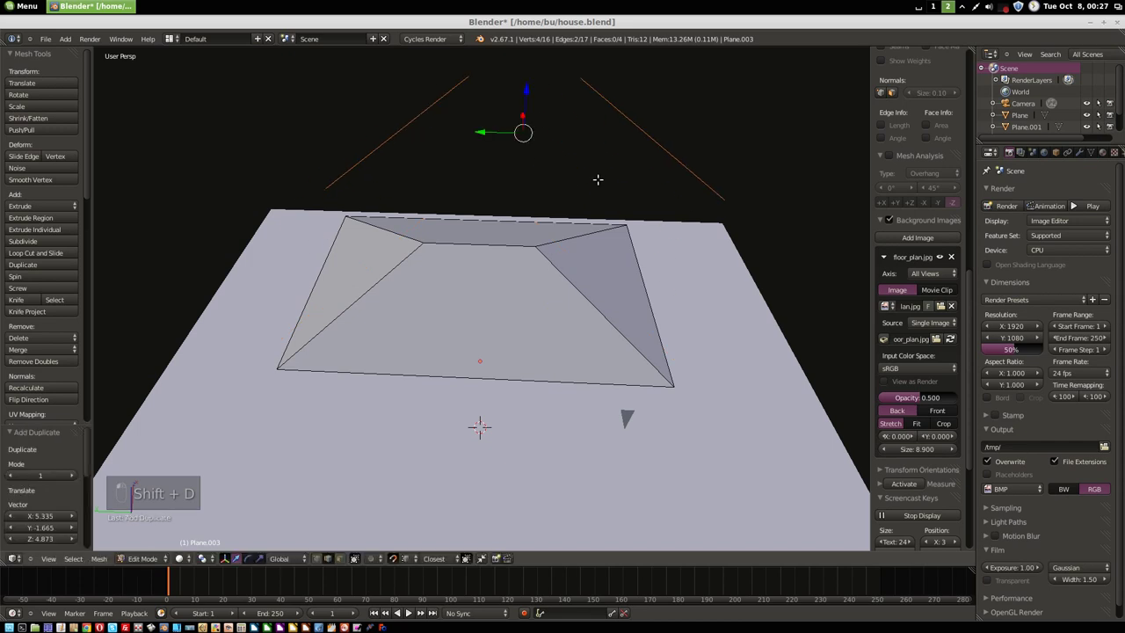
key("ctrl+z")
key("g")
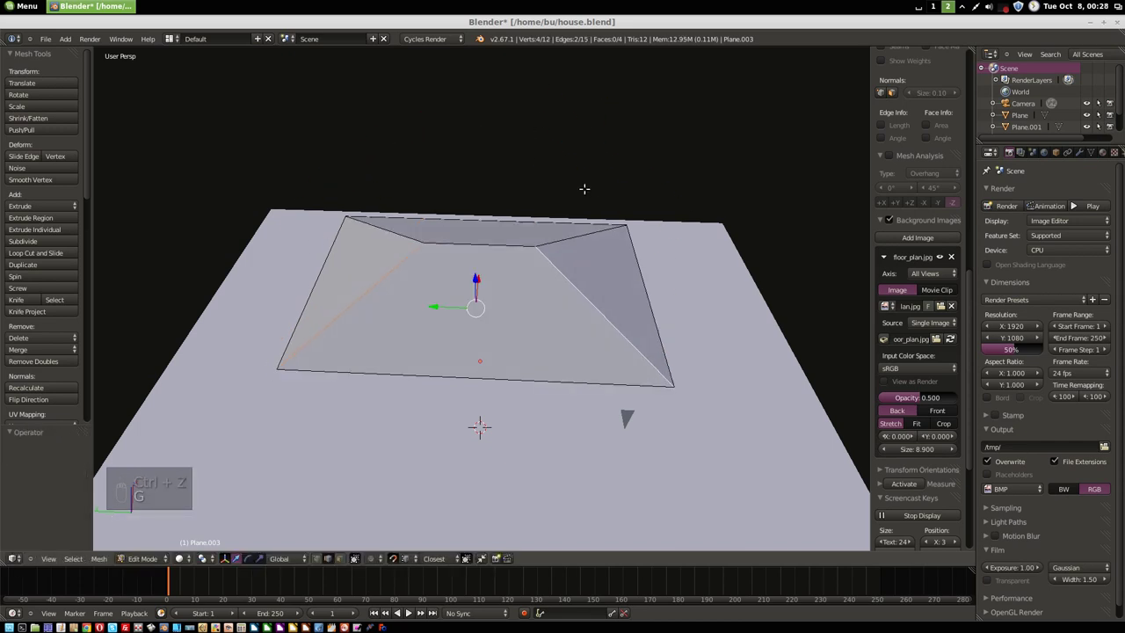
key("shift+d")
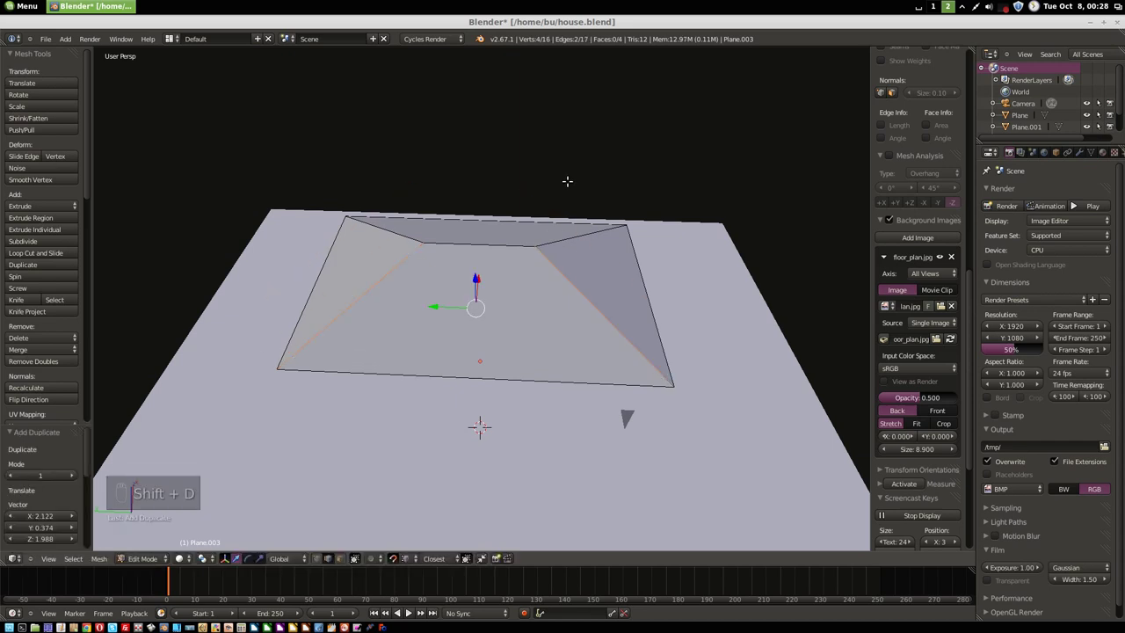
key("p")
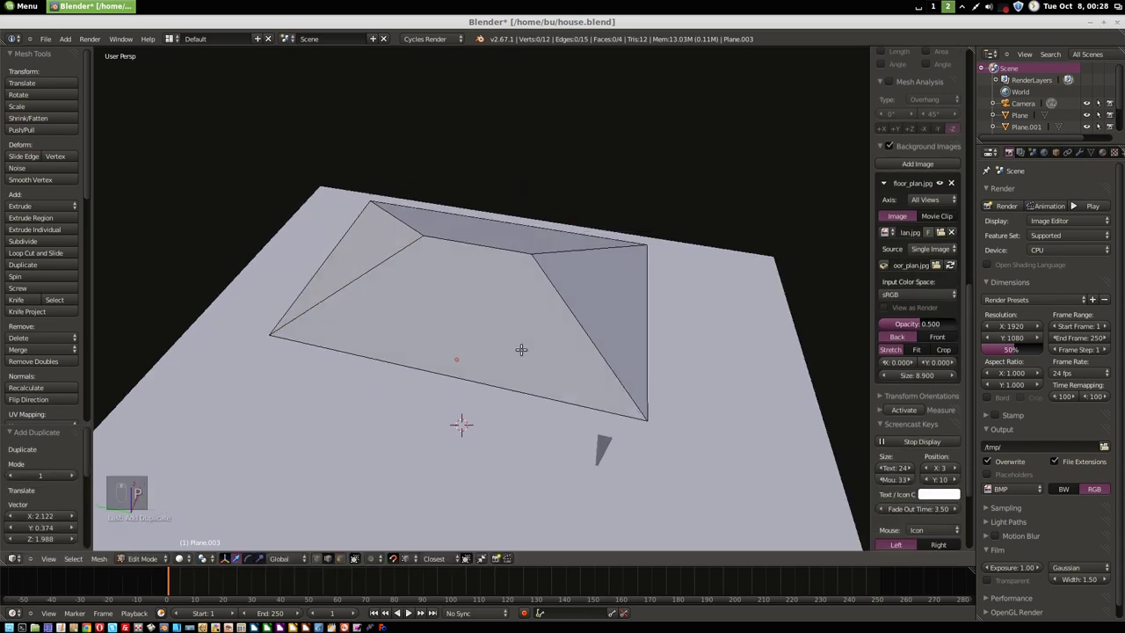
- Move the copied ridge edge along Y over the second block and fill its first face
key("Tab")
key("Tab")
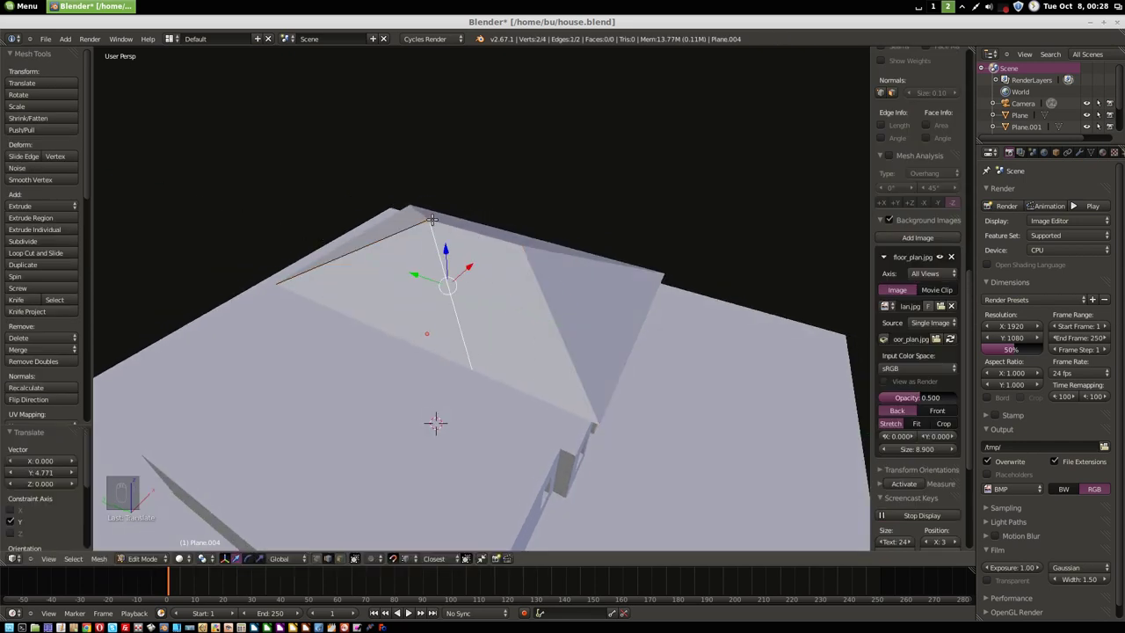
key("ctrl+Tab")
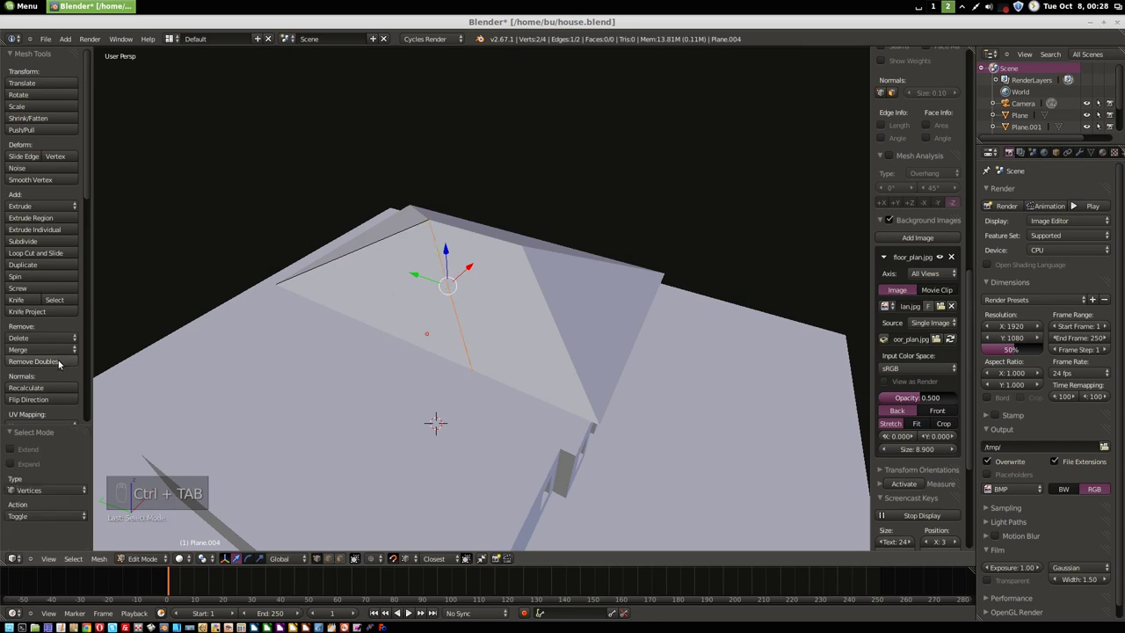
key("a")
key("a")
key("f")
key("ctrl+Tab")
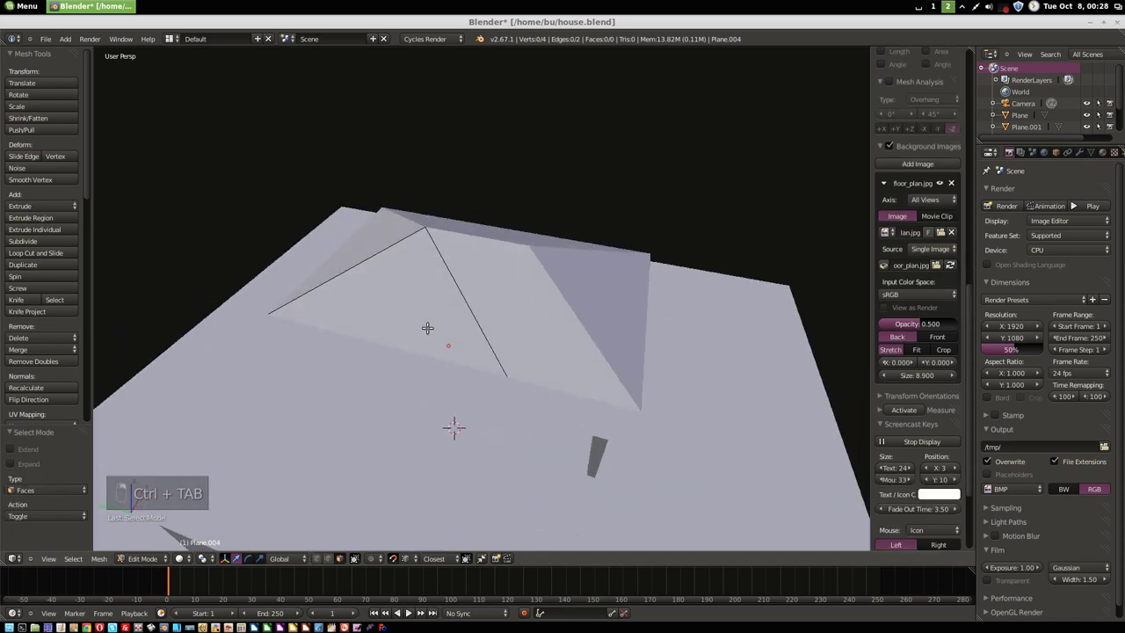
- Merge the overlapping ridge vertices with Remove Doubles and fill the remaining hip faces
key("ctrl+Tab")
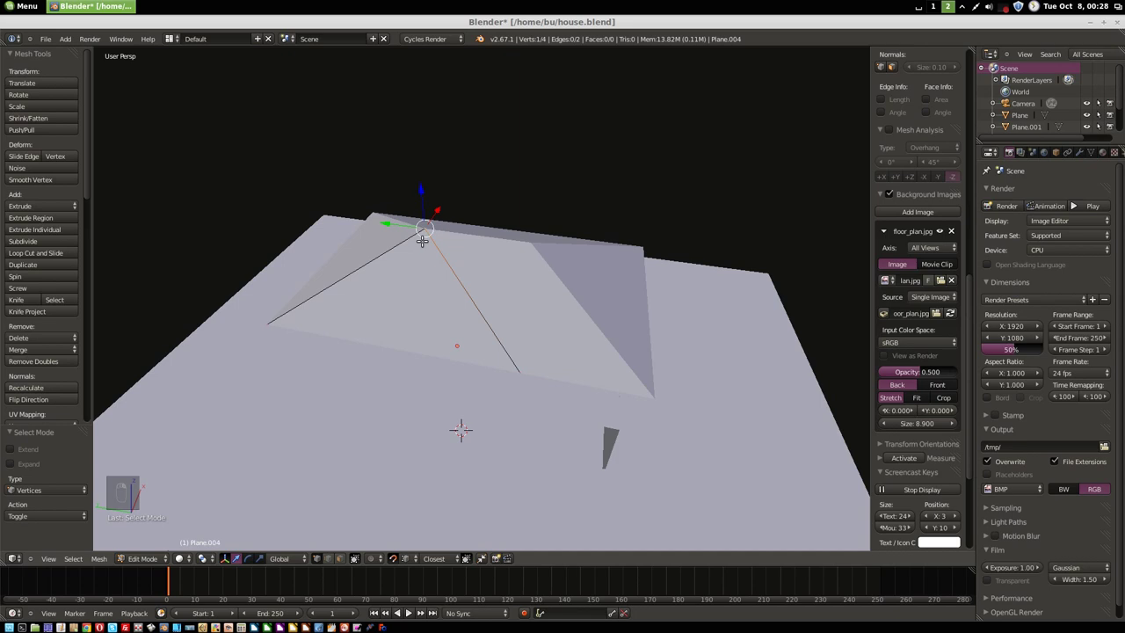
key("a")
key("a")
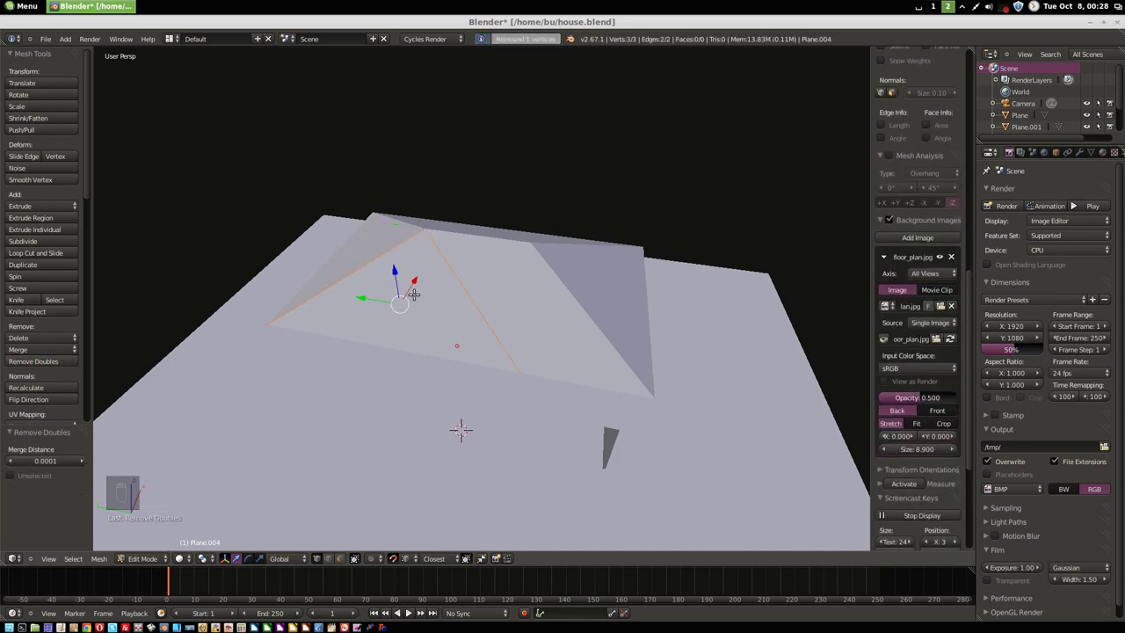
key("a")
key("a")
key("f")
key("ctrl+Tab")
key("ctrl+Tab")
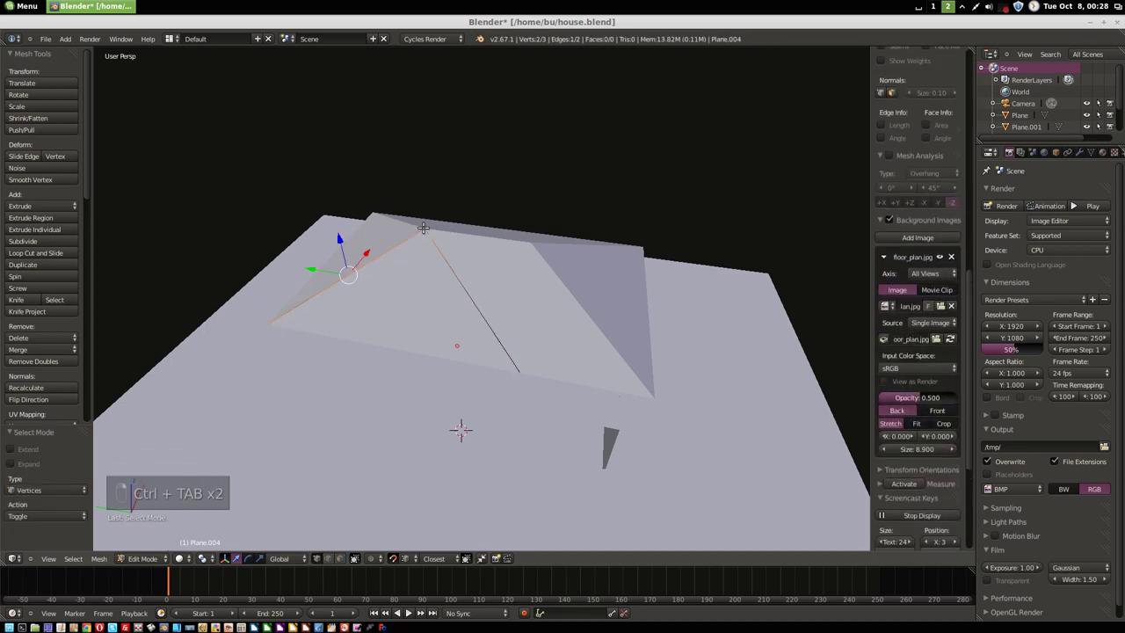
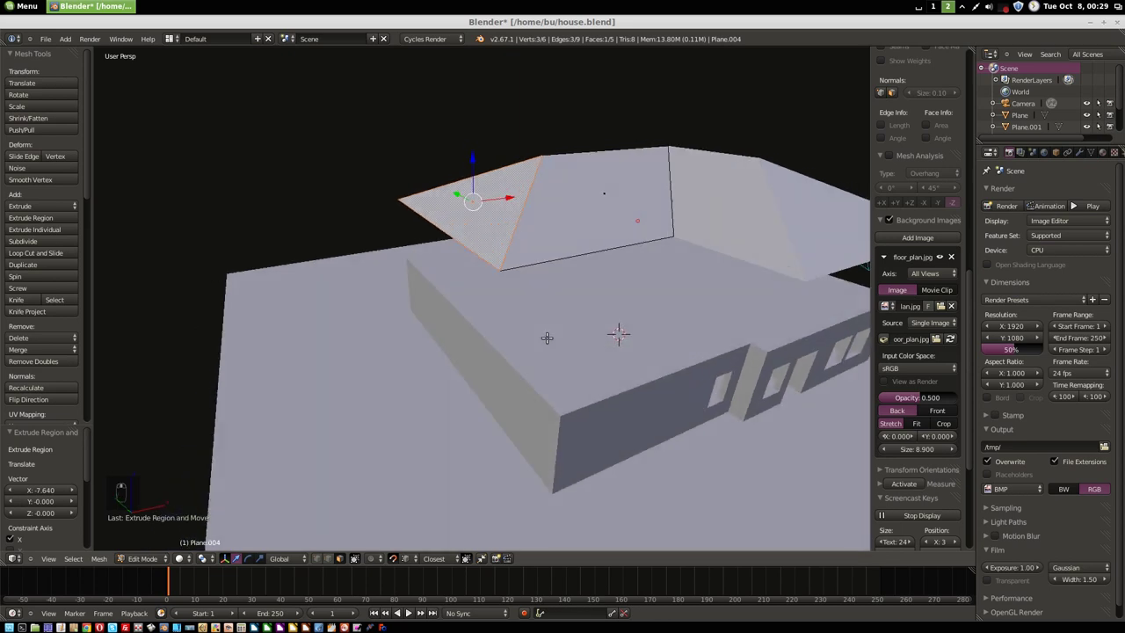
- Extend the second roof's end section along X to join the two hip roofs into an L shape
key("g")
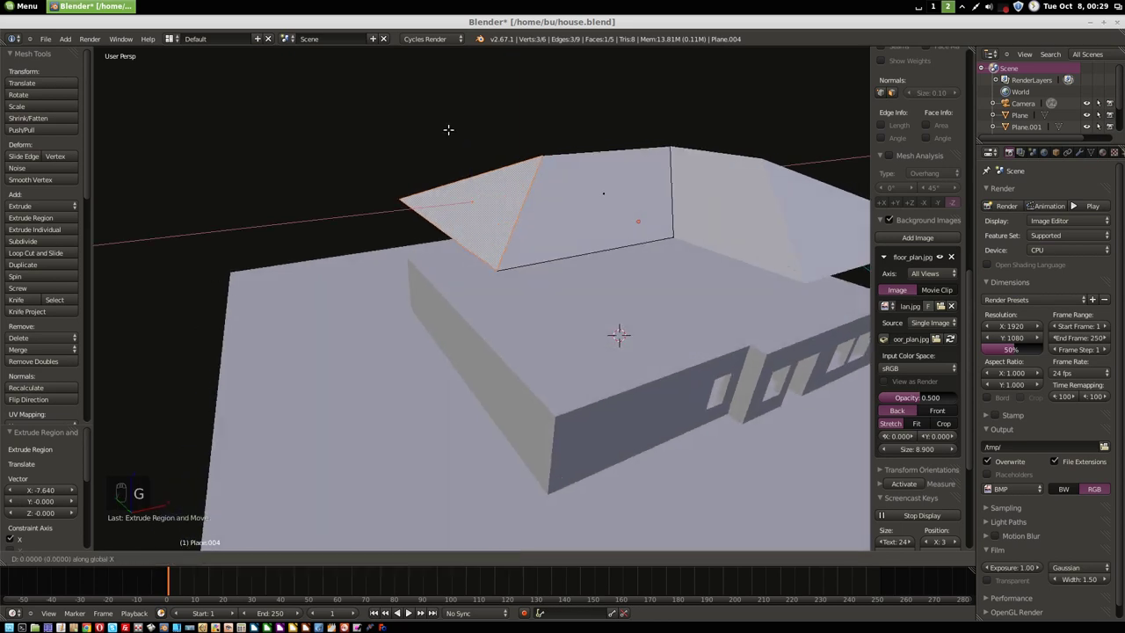
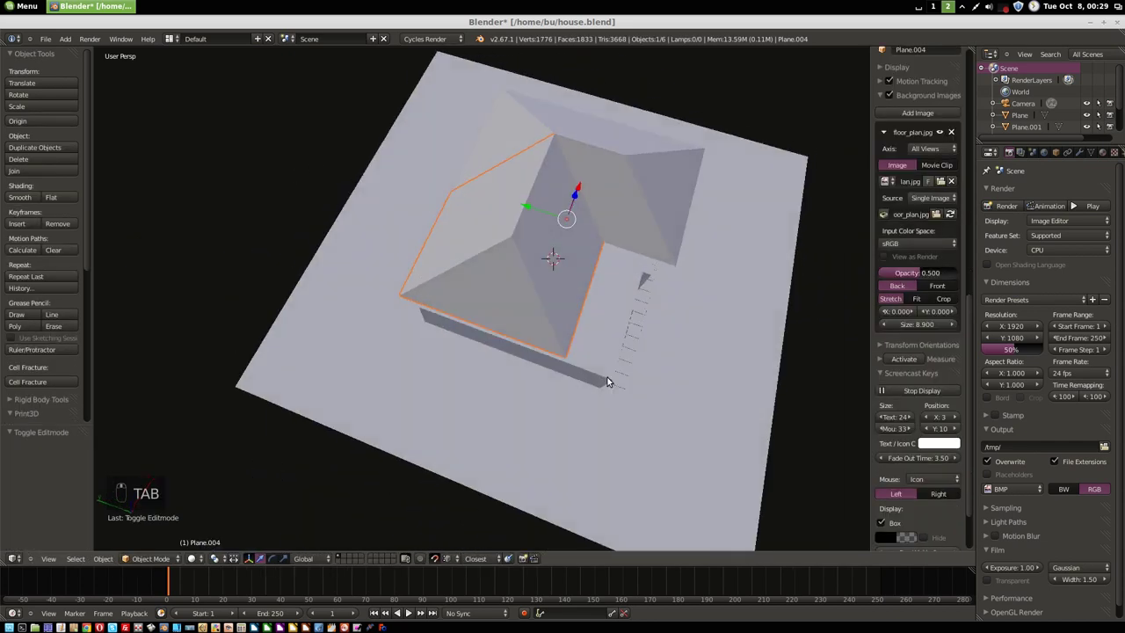
- Duplicate the wall-top edges of the house mesh and separate them for the eave trim
middle_click(566, 306)
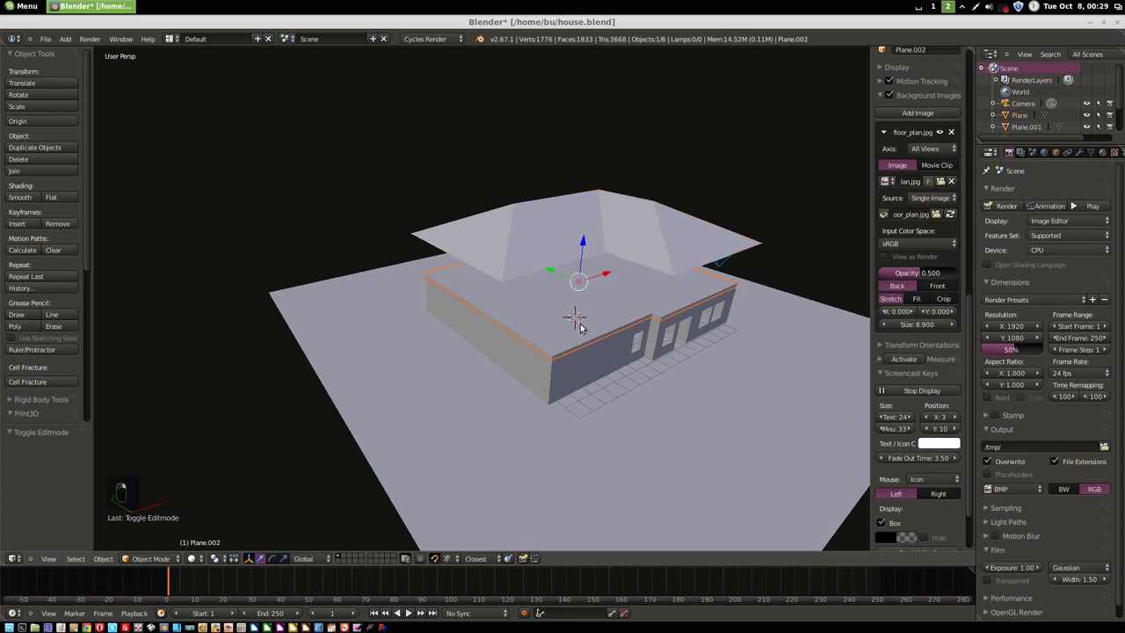
left_click_drag(585, 326, 554, 304)
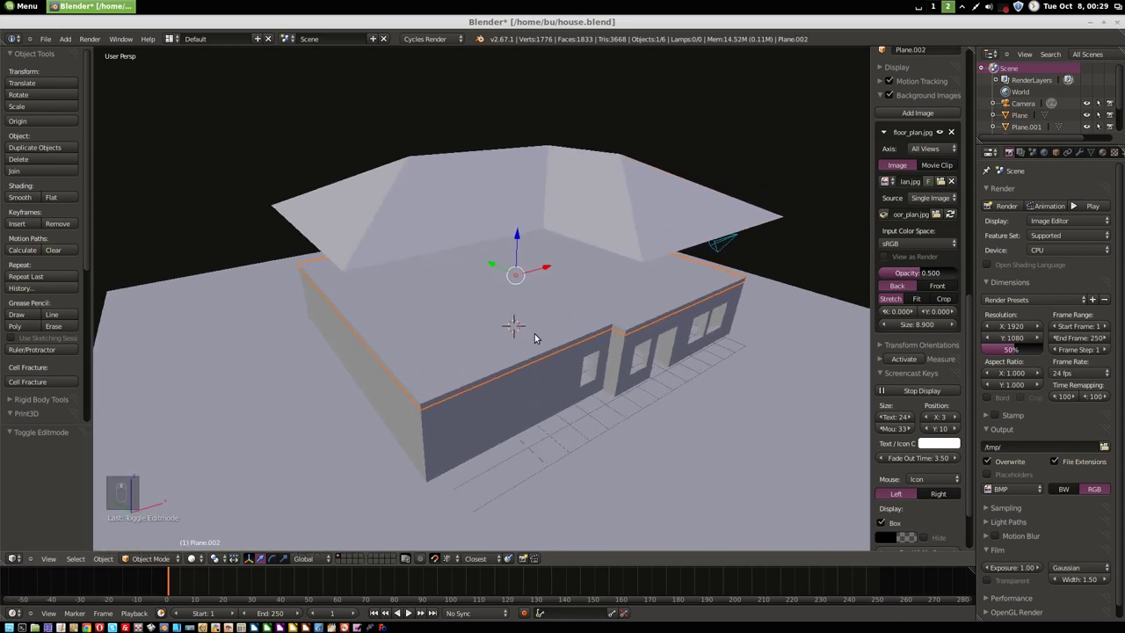
key("Tab")
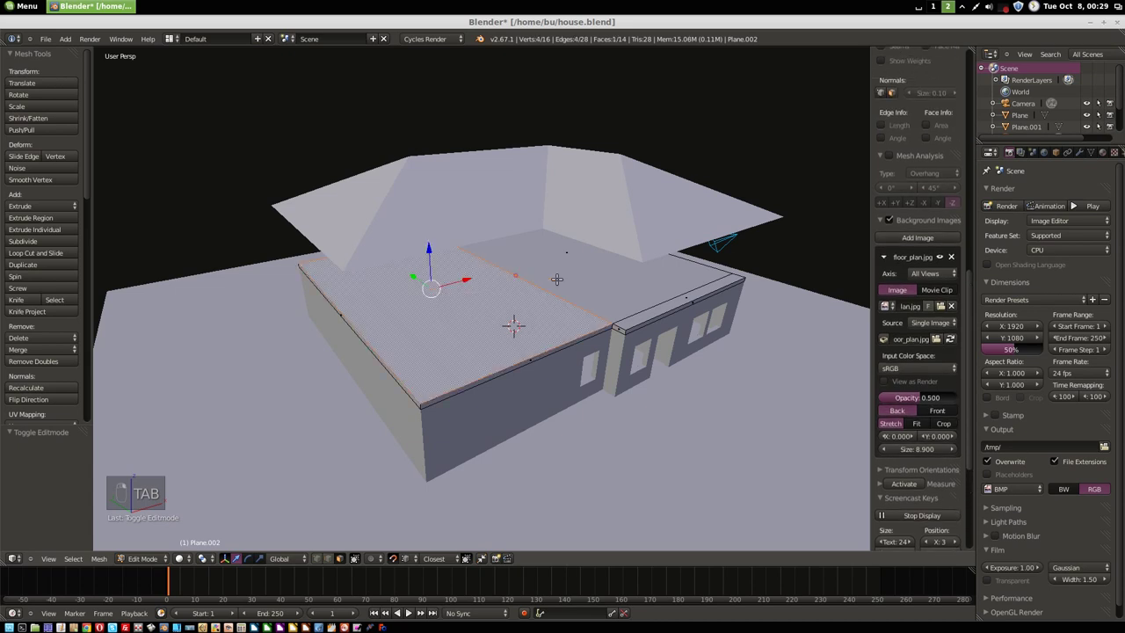
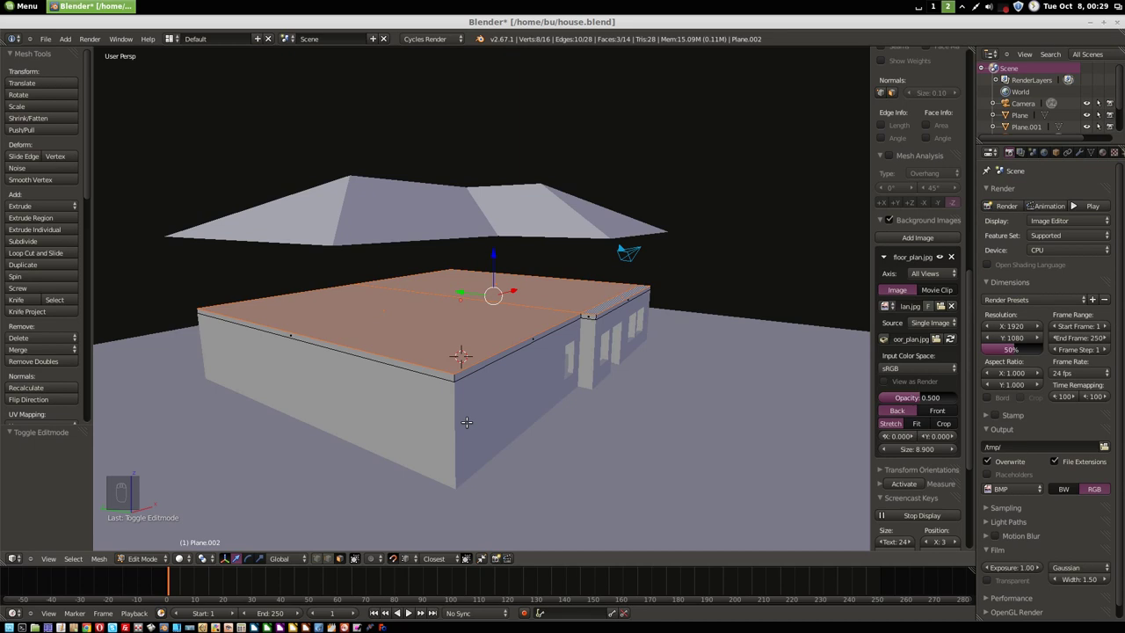
key("shift+d")
key("p")
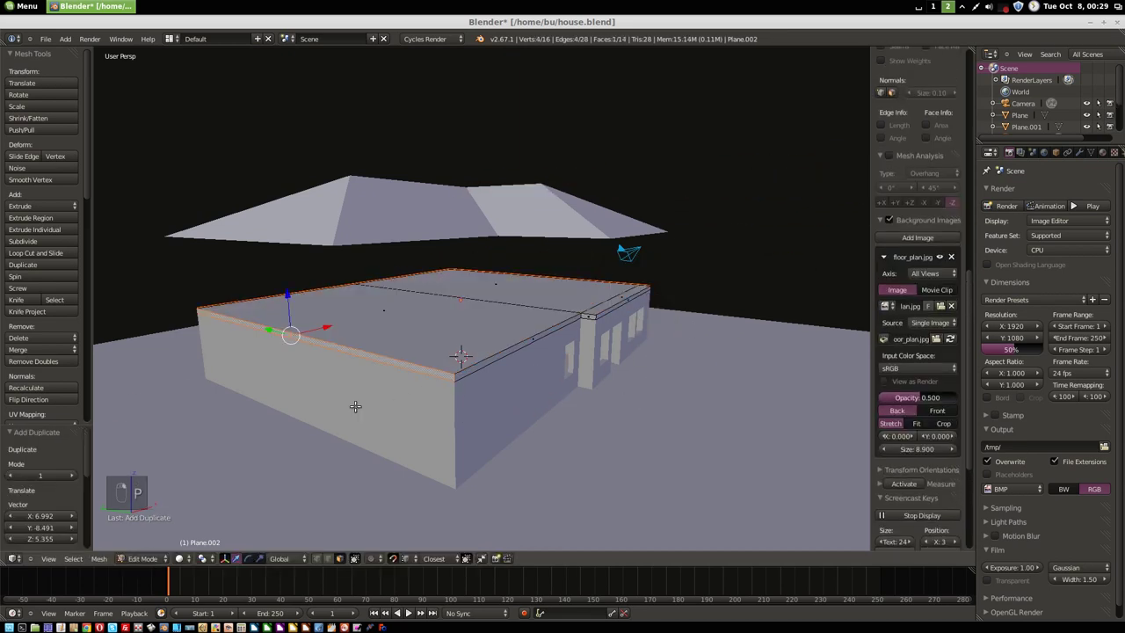
- Nudge the outline edges 0.1 outward along X and Y, hide other objects and view from above
key("g")
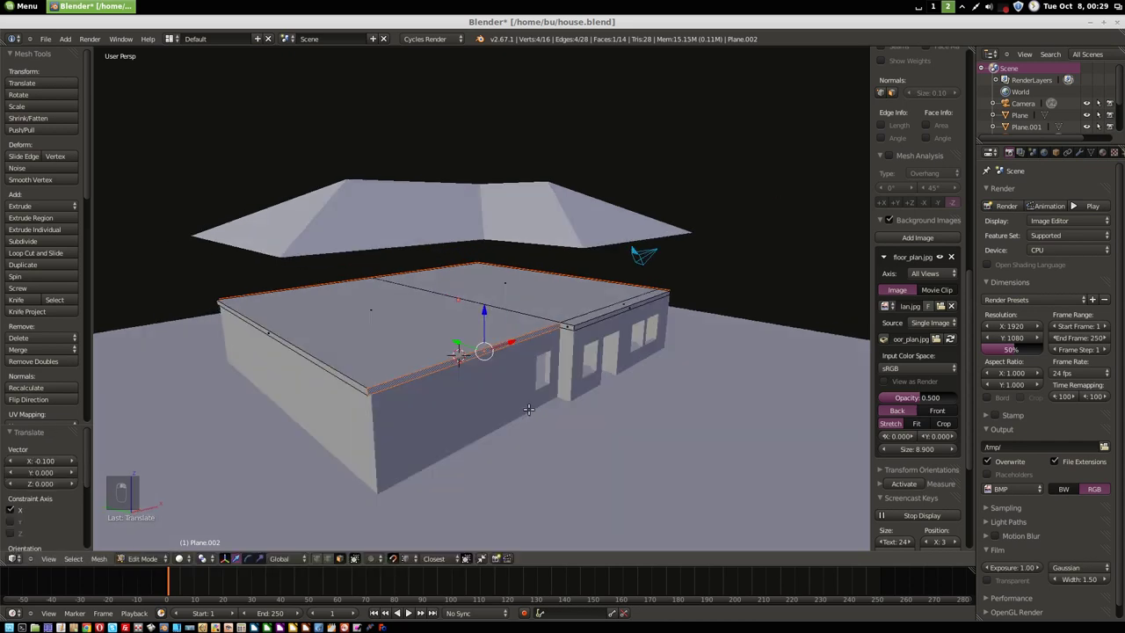
key("g")
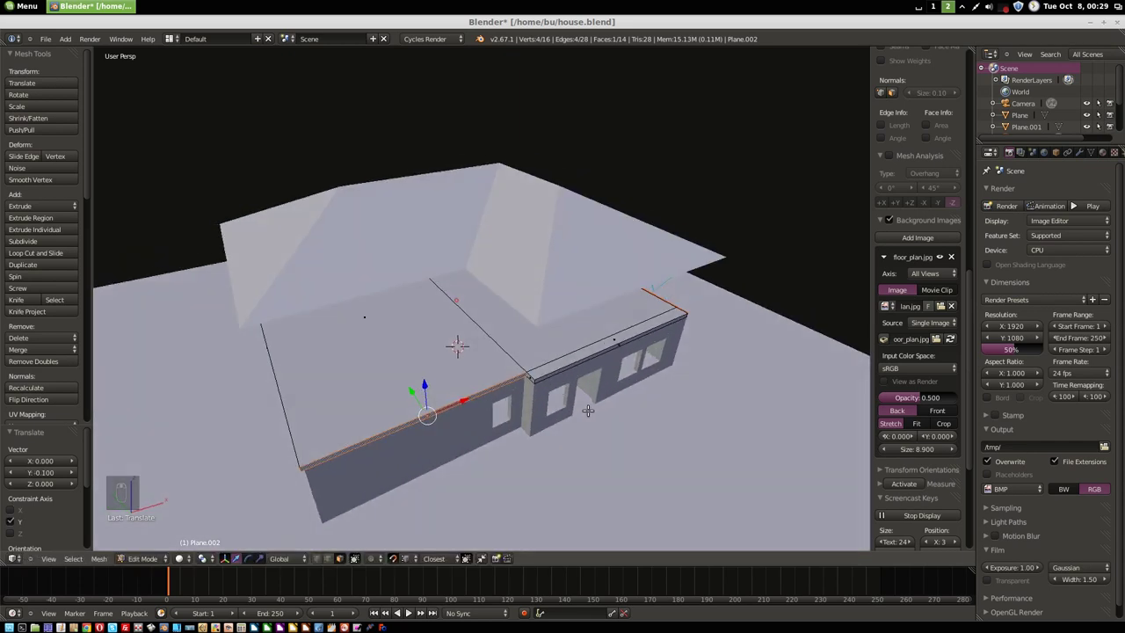
key("ctrl+z")
key("Tab")
key("shift+h")
key("z")
key("KP_5")
key("KP_7")
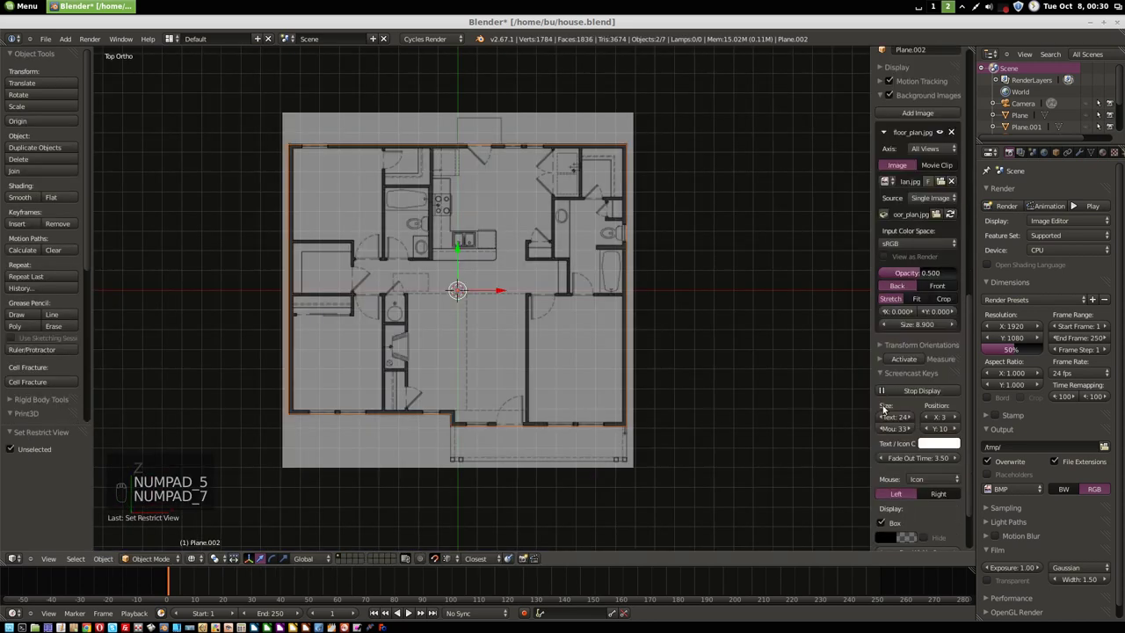
- Check the outline from the side in wireframe and return to top orthographic view for editing
left_click_drag(946, 132, 406, 315)
key("z")
left_click_drag(406, 315, 322, 357)
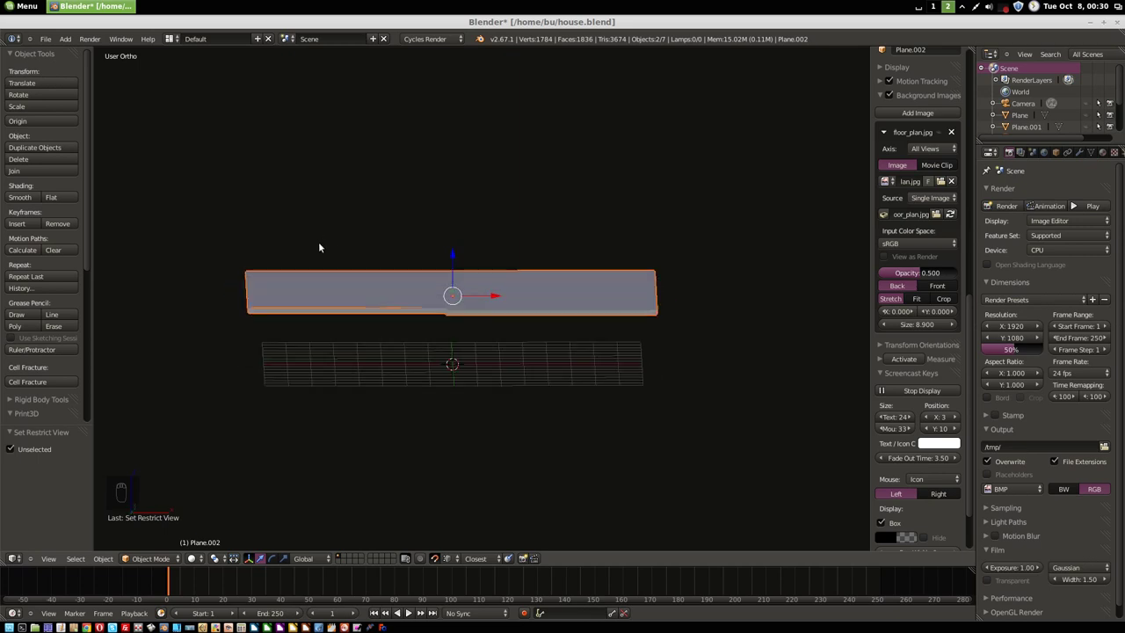
key("z")
key("KP_7")
key("Tab")
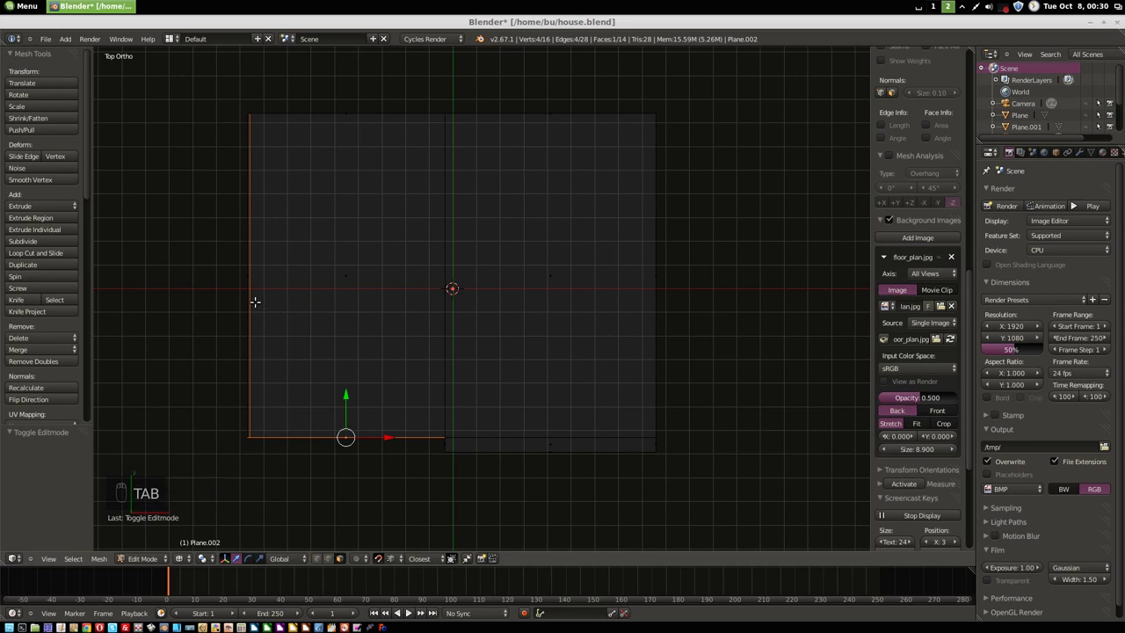
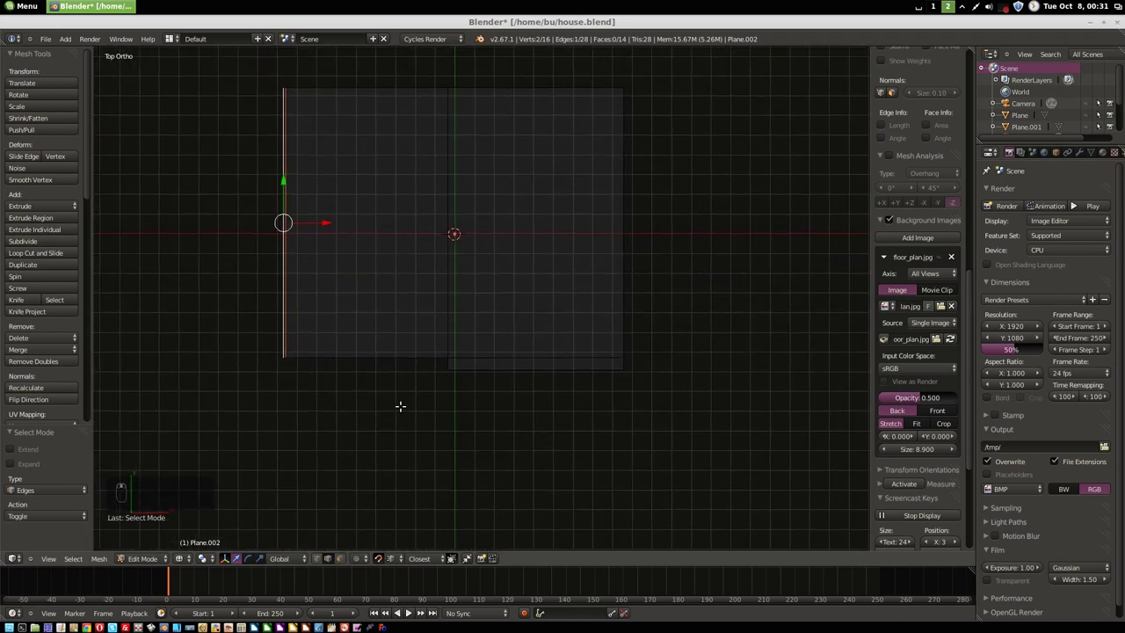
- Box-select each remaining outer edge in turn and move it 0.1 outward so the whole outline overhangs
key("ctrl+Tab")
key("a")
key("b")
key("g")
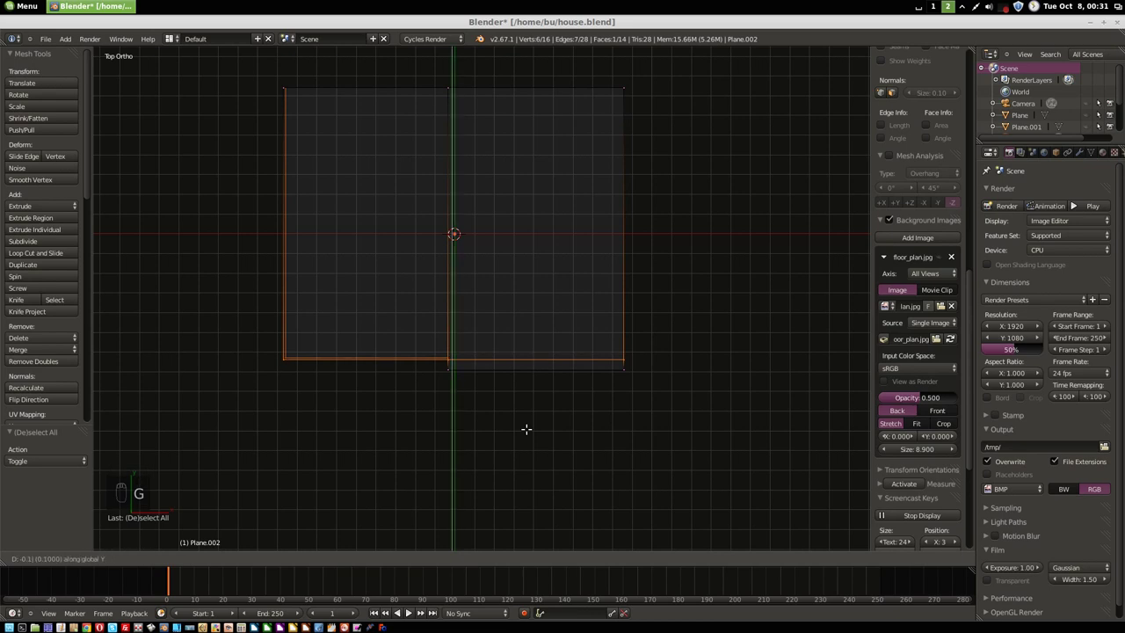
key("a")
key("b")
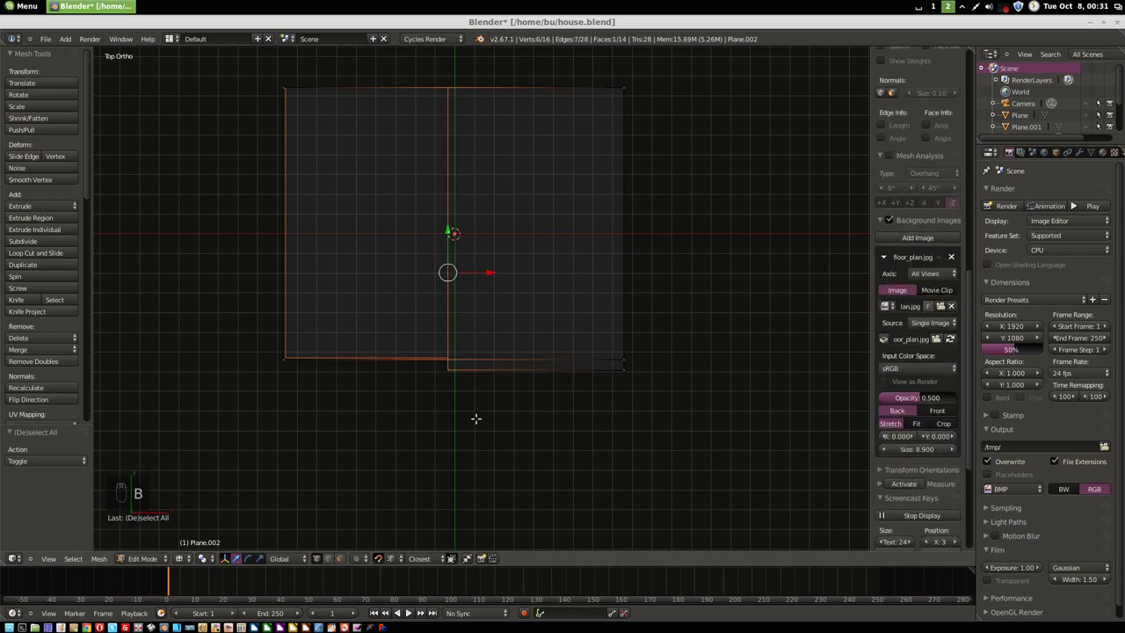
key("g")
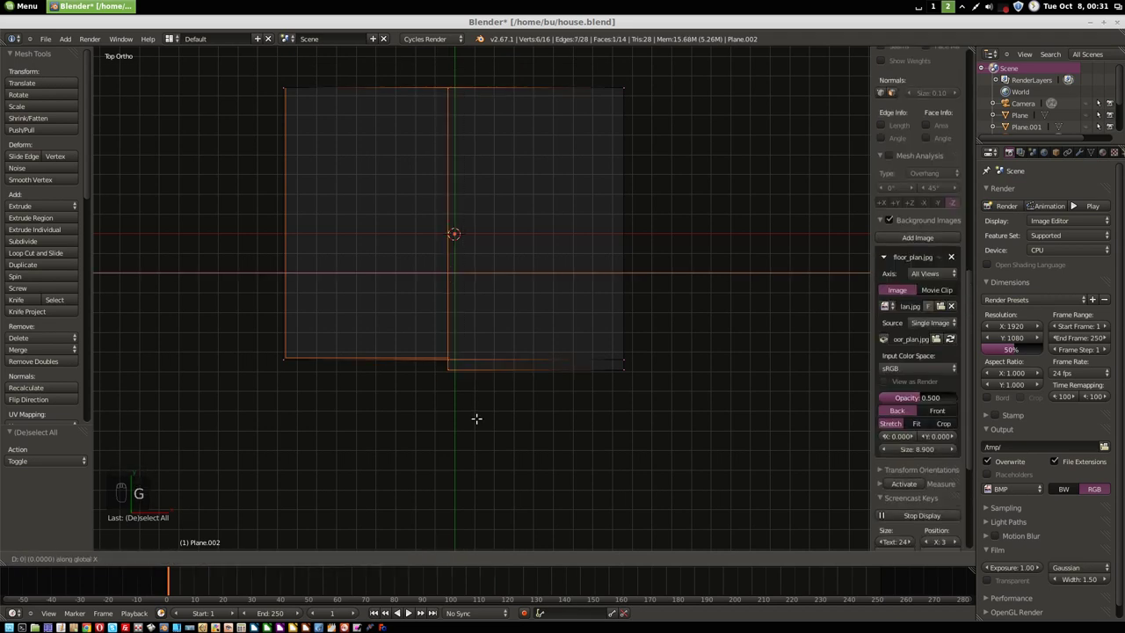
key("a")
key("b")
key("g")
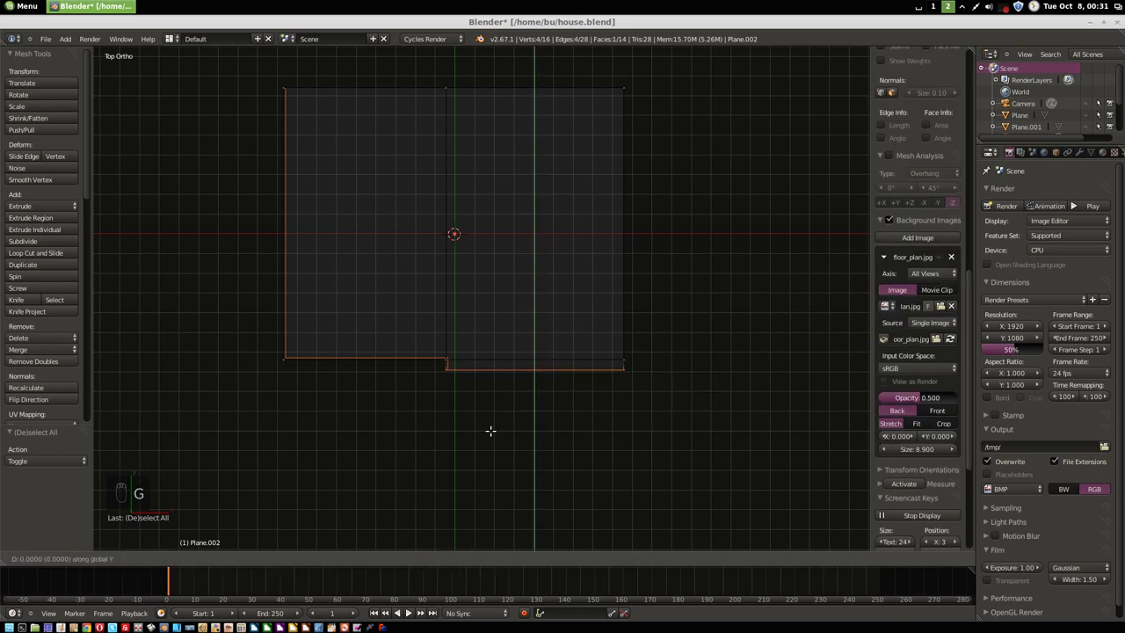
key("a")
key("b")
key("g")
key("a")
key("b")
key("g")
key("Tab")
key("KP_5")
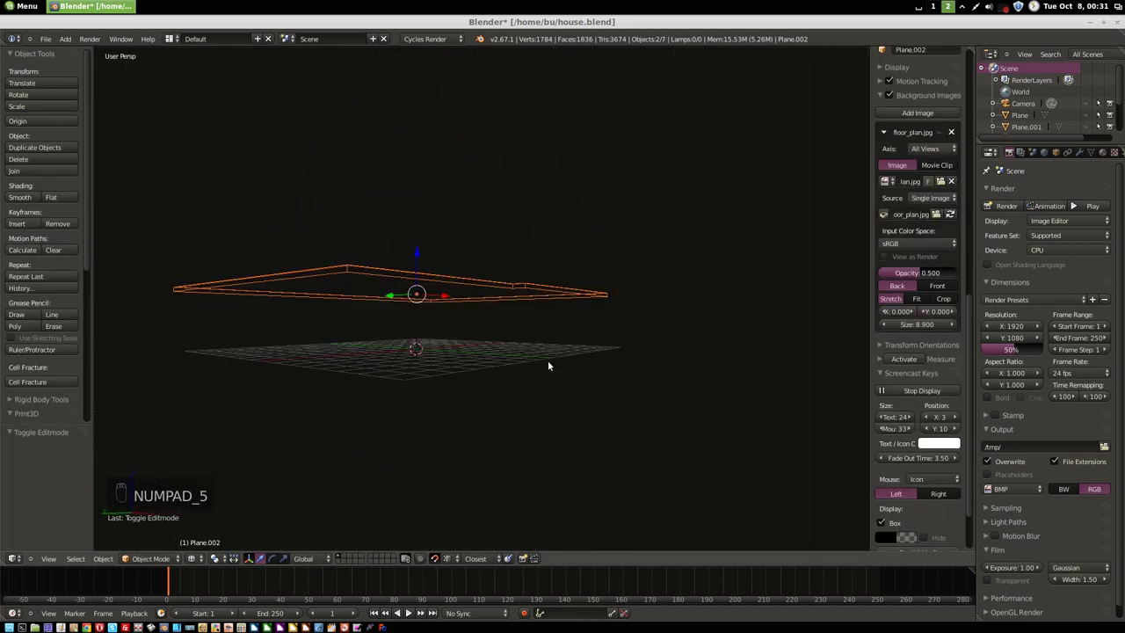
- Unhide all objects, hide the unneeded ones and orbit to show the L-shaped roof above the walls
key("alt+h")
key("a")
key("z")
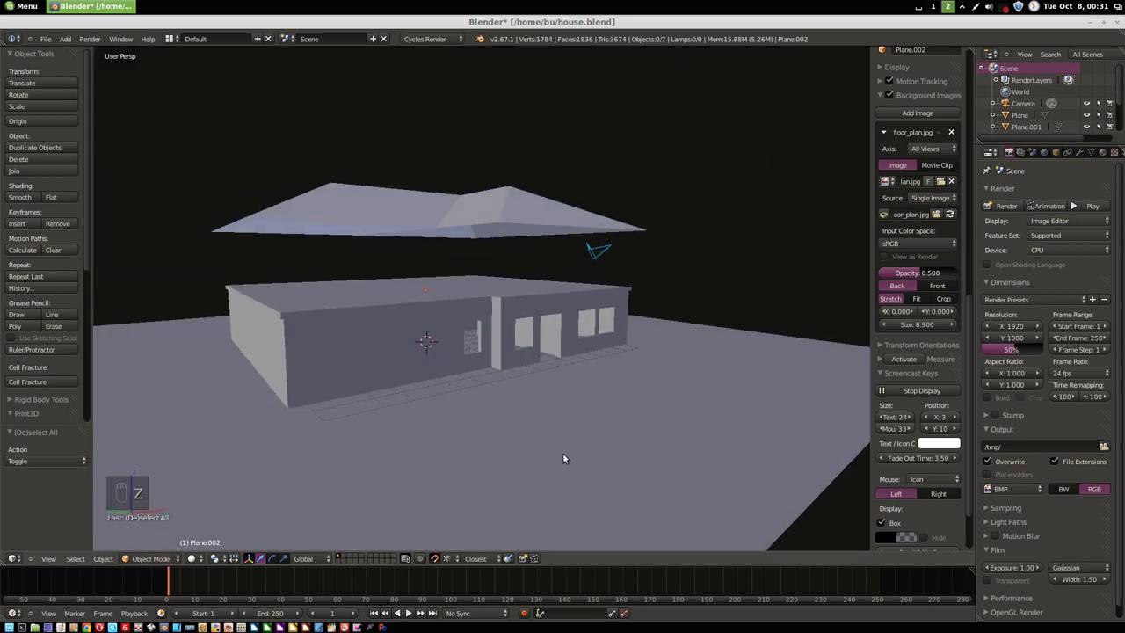
key("h")
left_click_drag(533, 412, 501, 327)
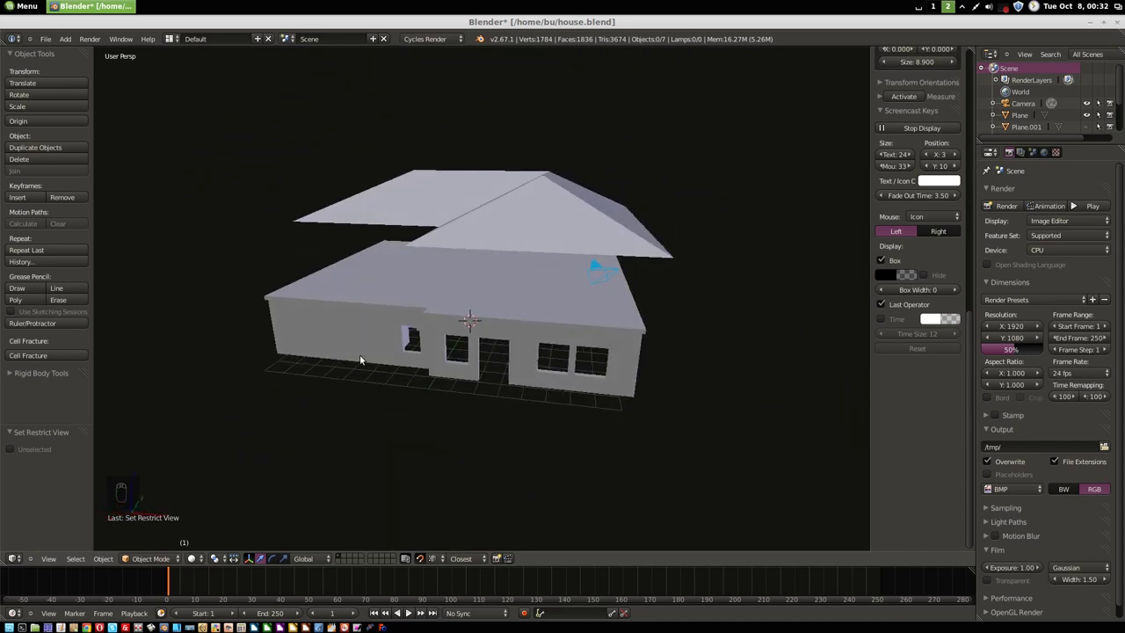
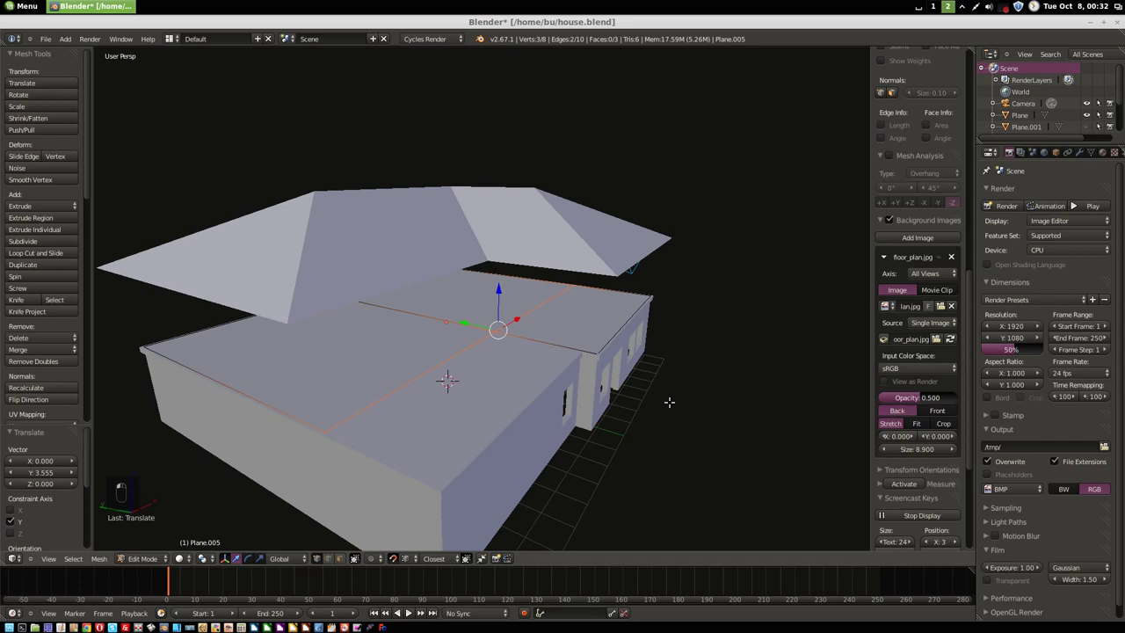
- Slide one edge of the L-shaped piece 3.555 along Y in edge mode
key("g")
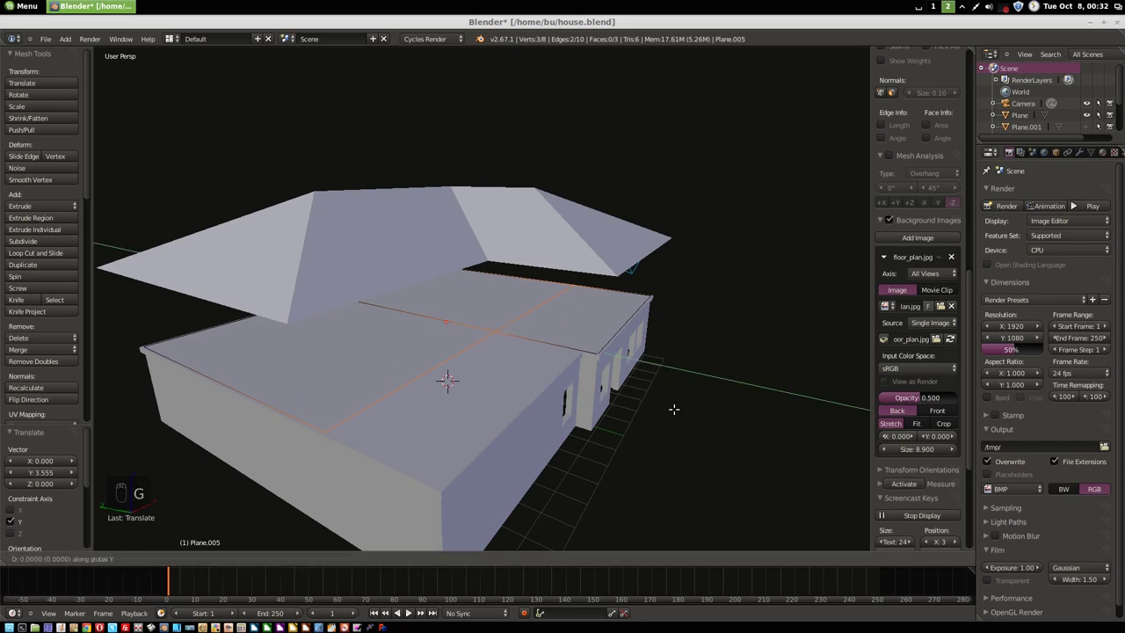
key("ctrl+Tab")
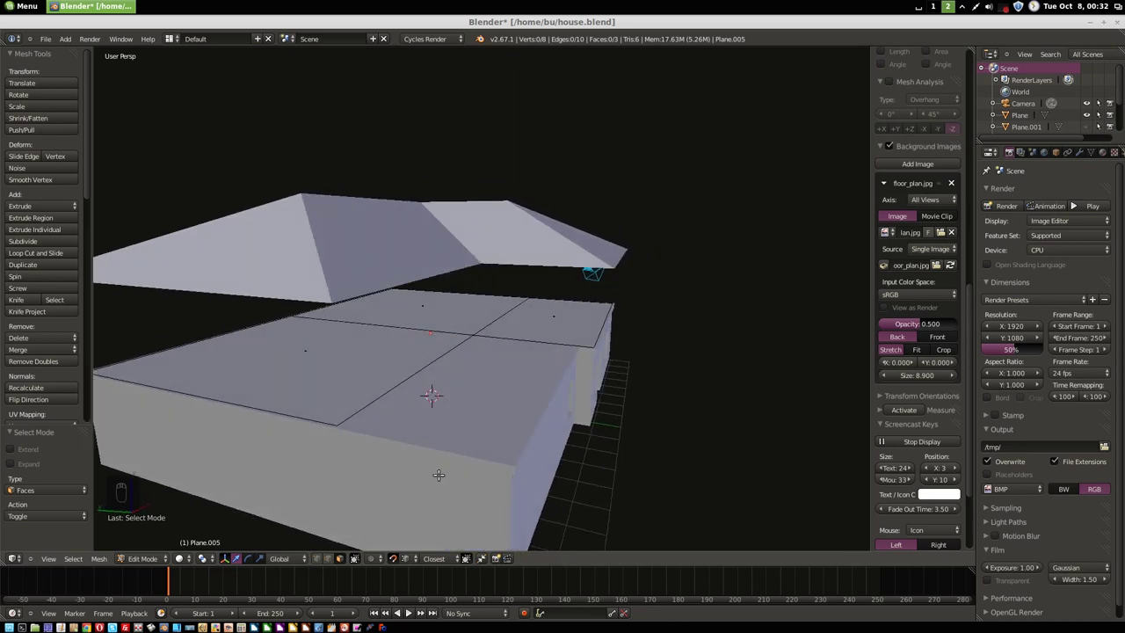
key("Tab")
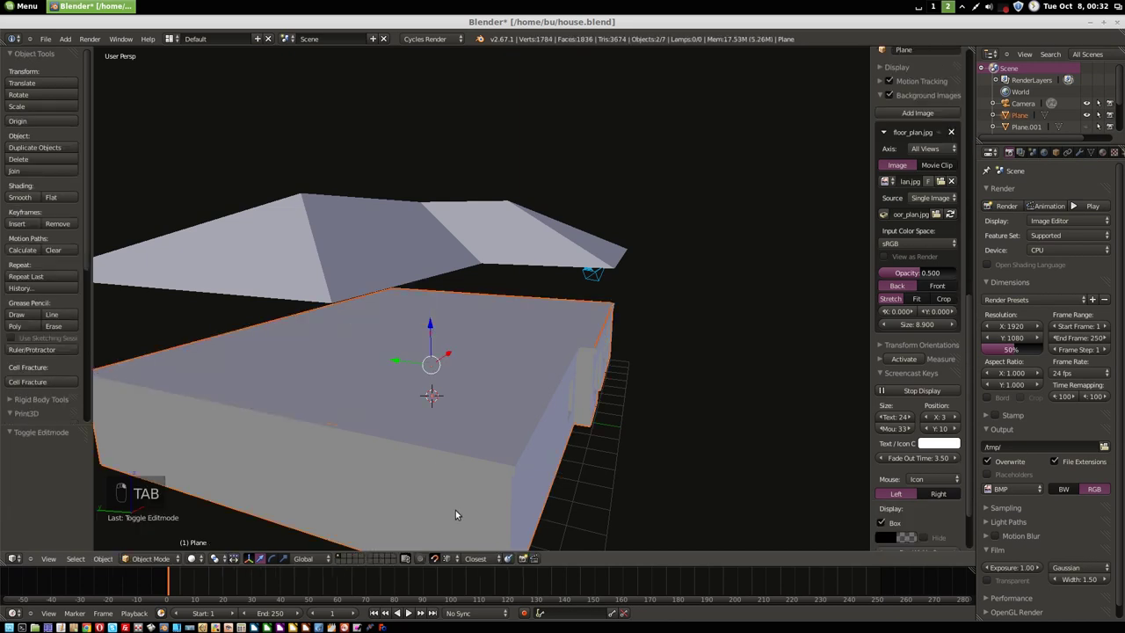
- Isolate the walls object in wireframe orthographic view from directly above
key("shift+h")
key("z")
key("KP_5")
key("KP_7")
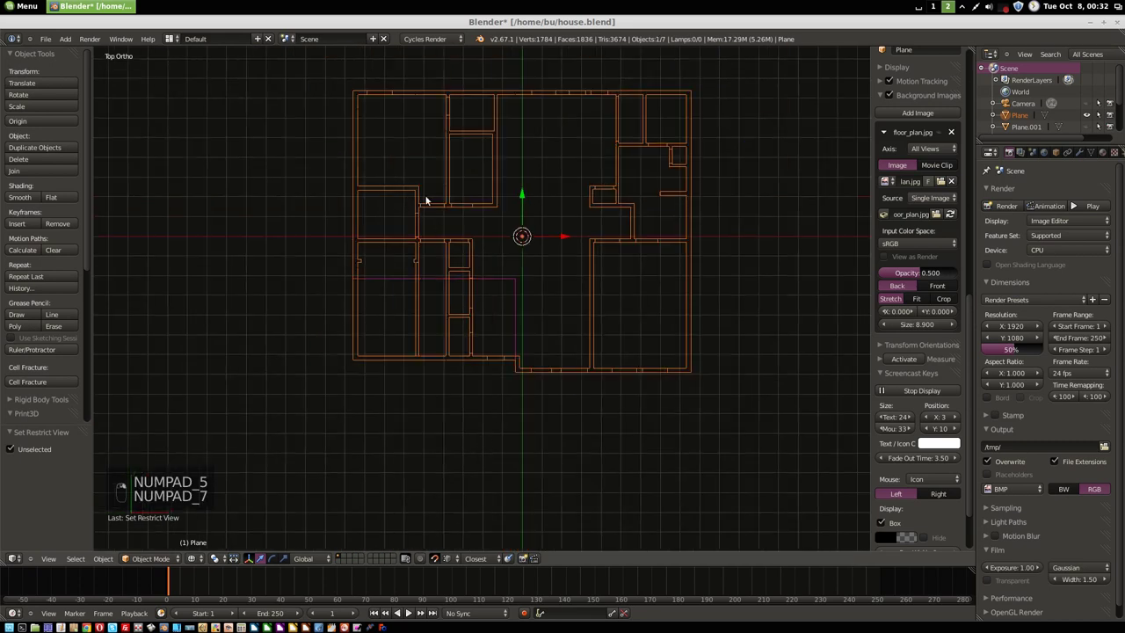
- Add two loop cuts across the flat piece aligned to the wall lines
left_click_drag(623, 293, 429, 348)
key("Tab")
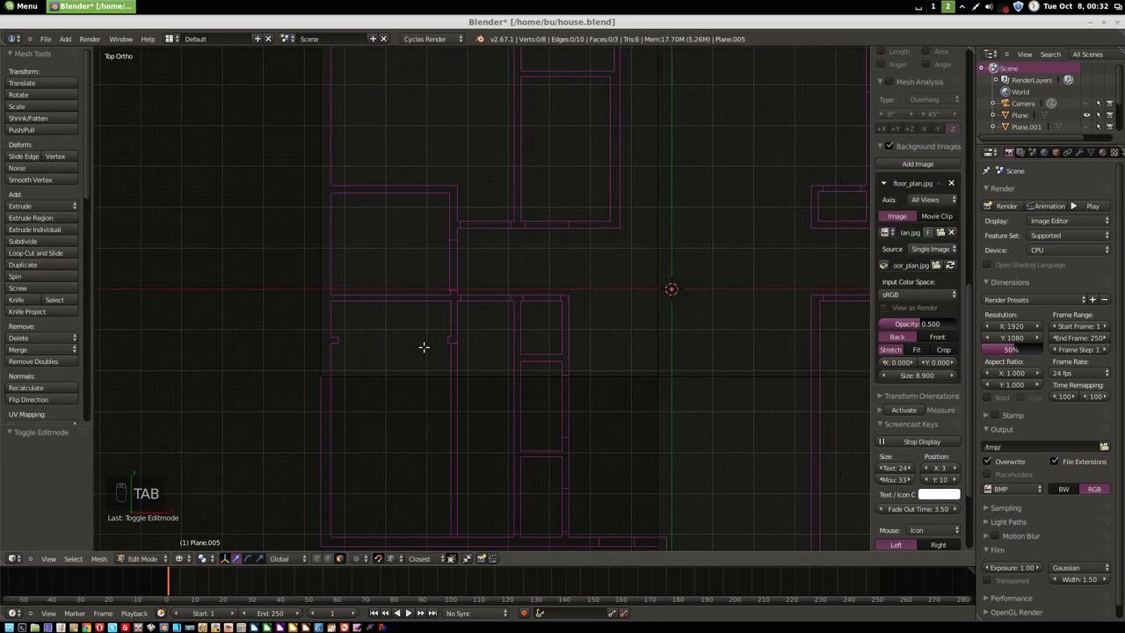
key("ctrl+r")
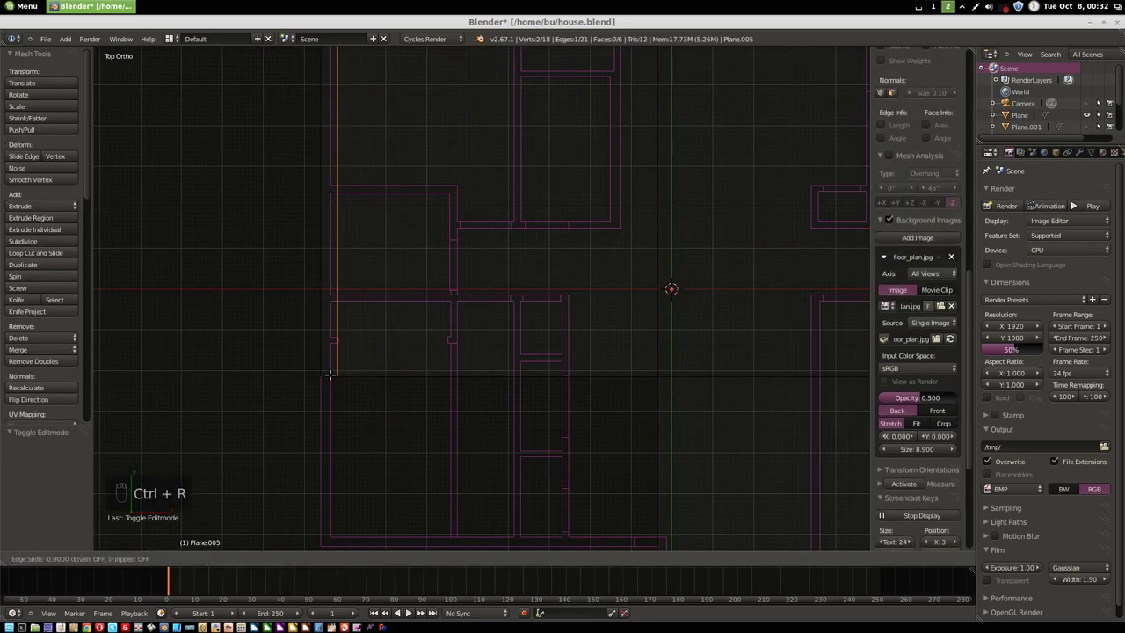
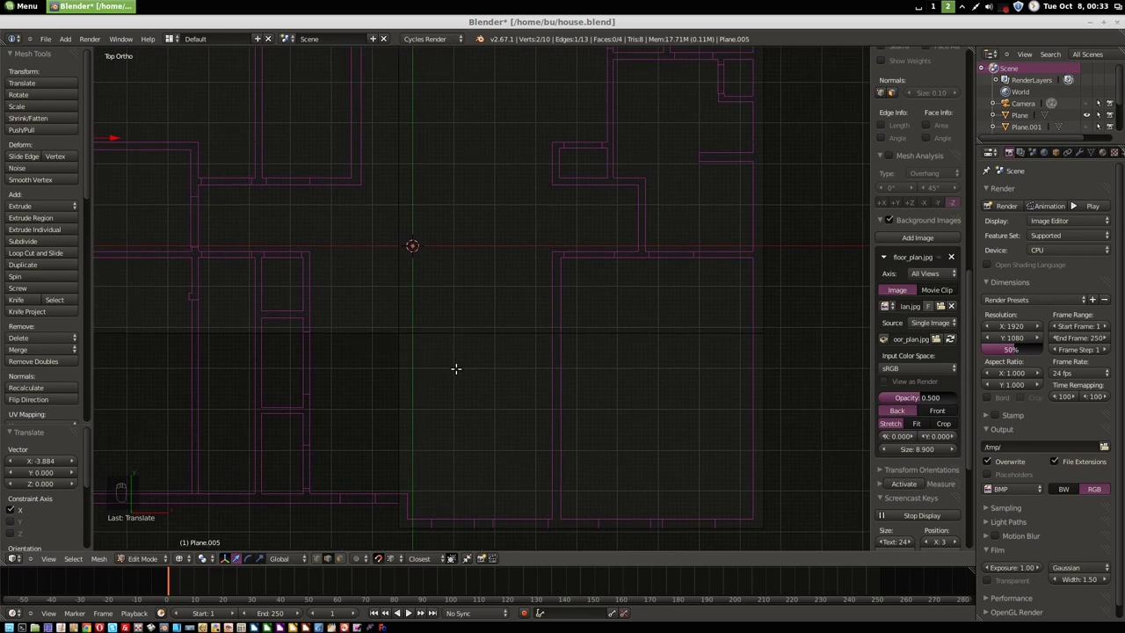
key("ctrl+r")
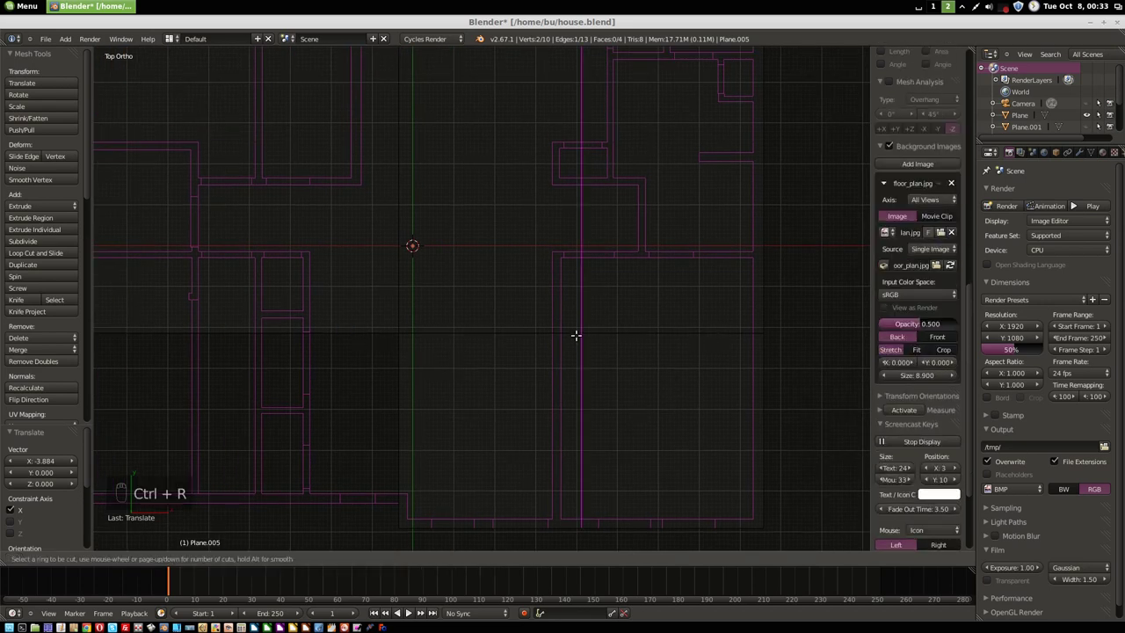
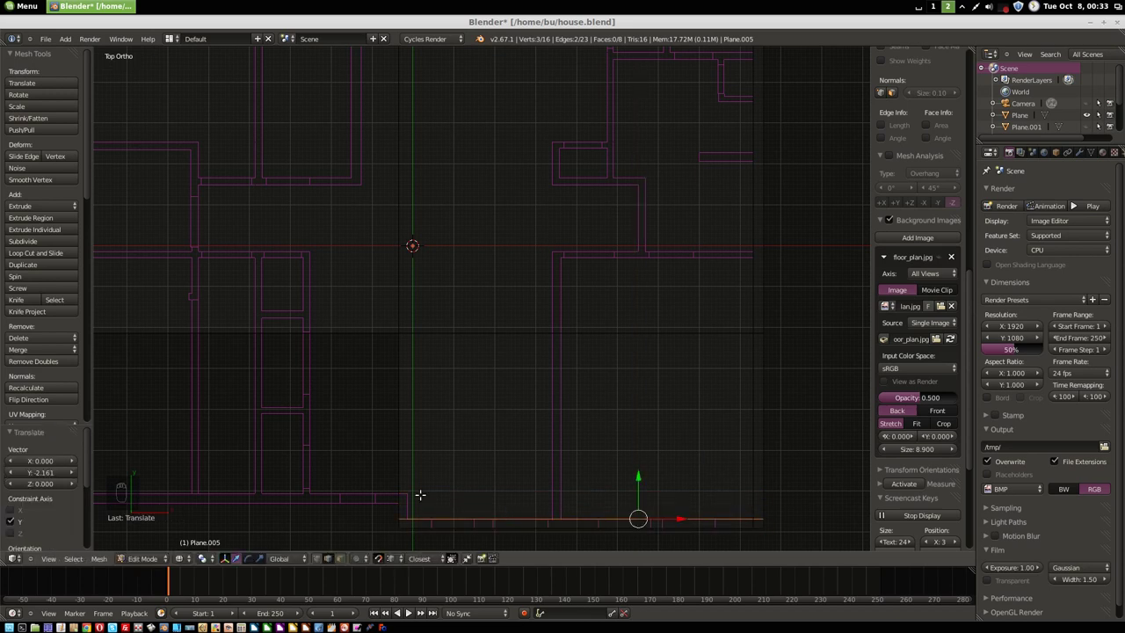
- Add two more loop cuts reaching the plan's top edge and switch to face selection
left_click_drag(461, 481, 456, 406)
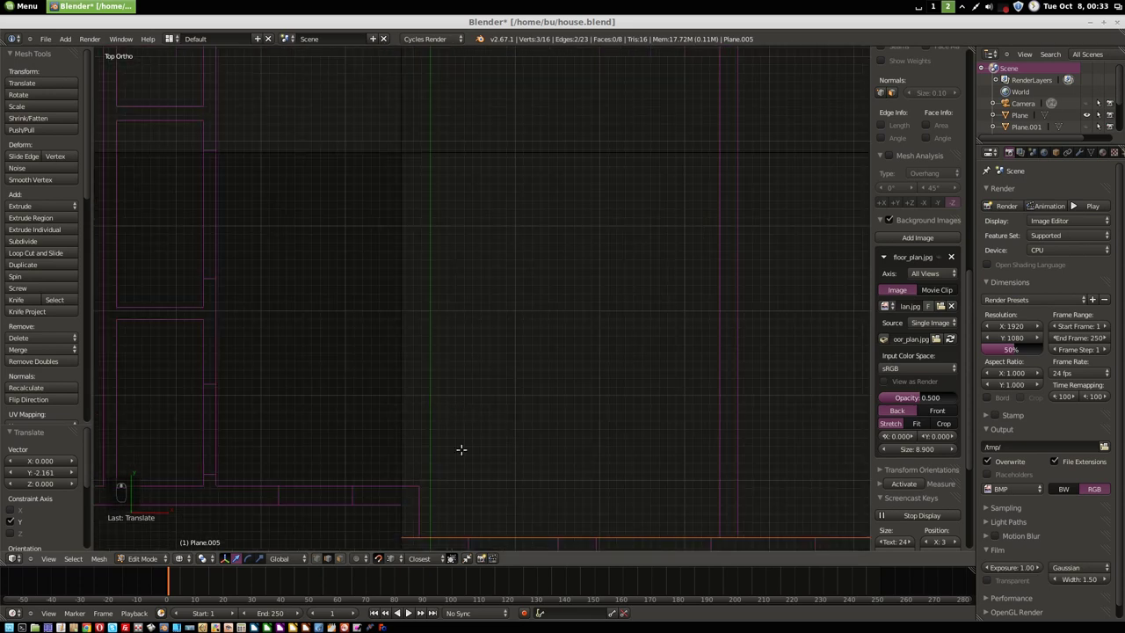
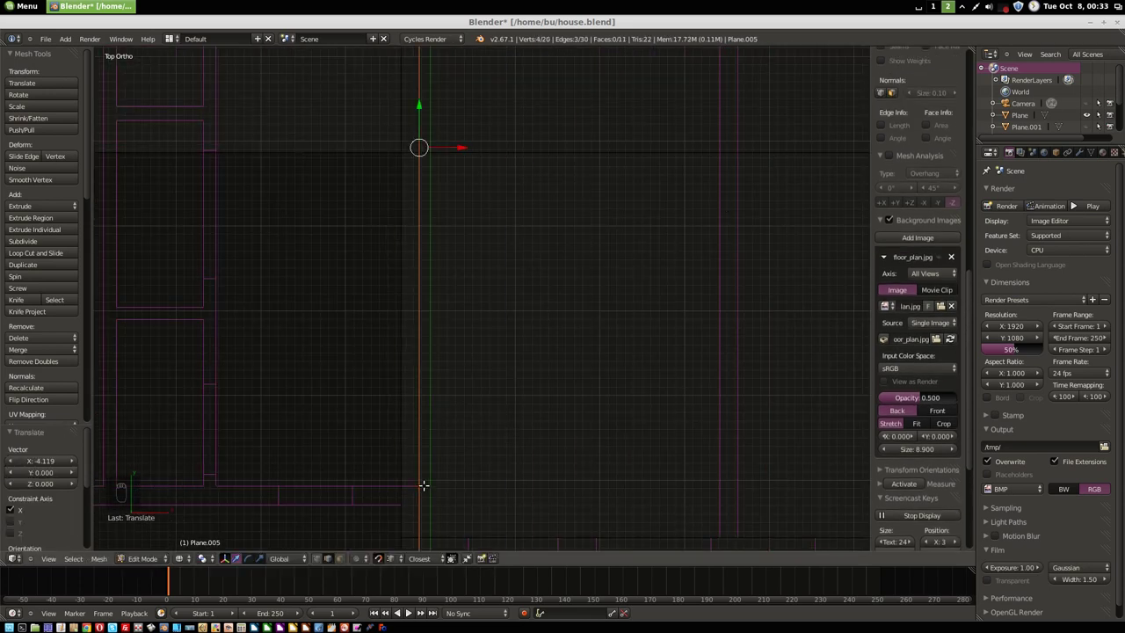
middle_click(560, 358)
key("ctrl+r")
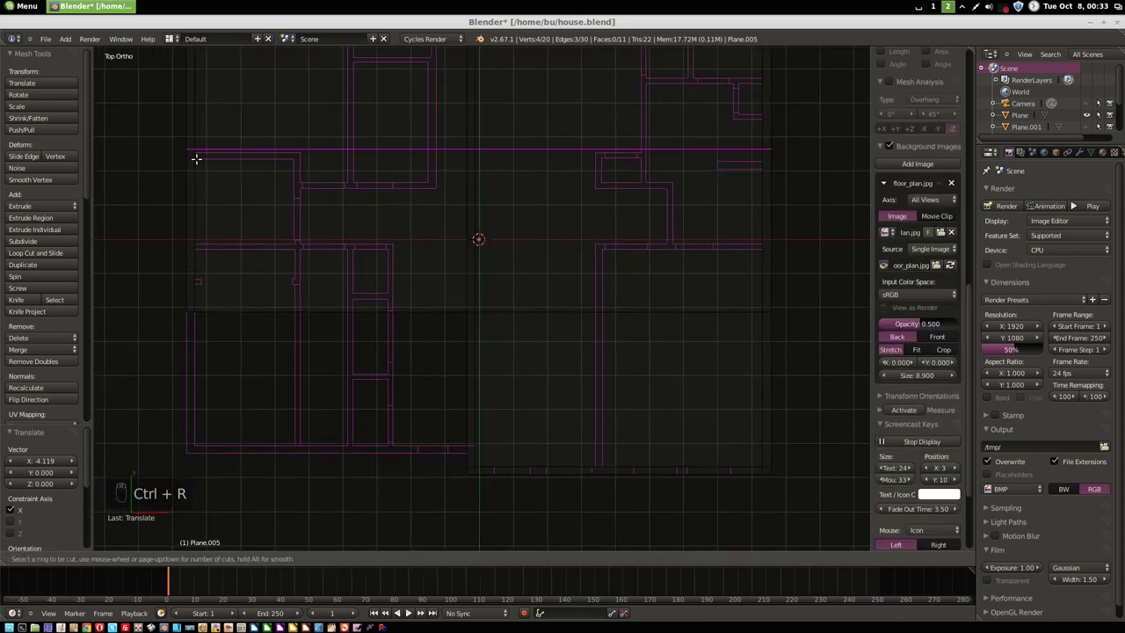
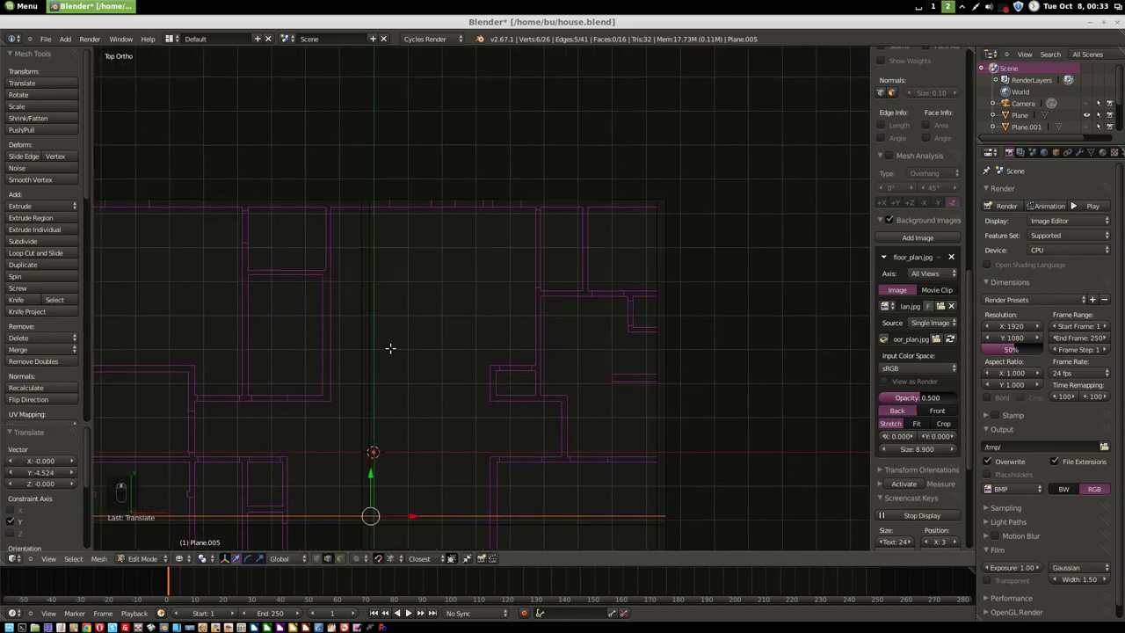
key("ctrl+r")
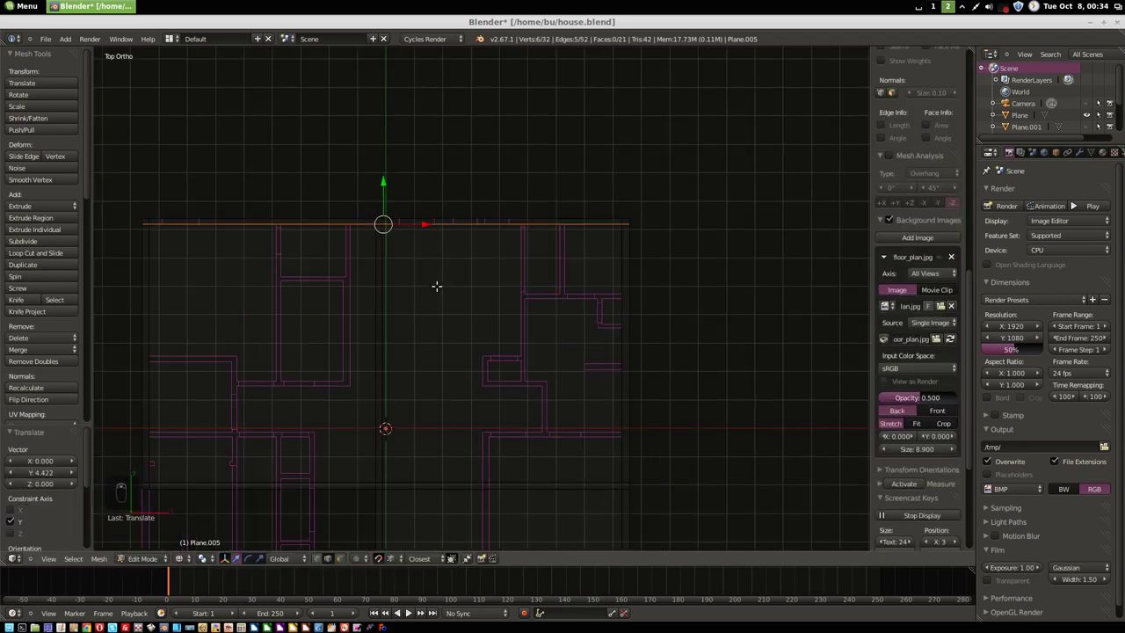
key("ctrl+Tab")
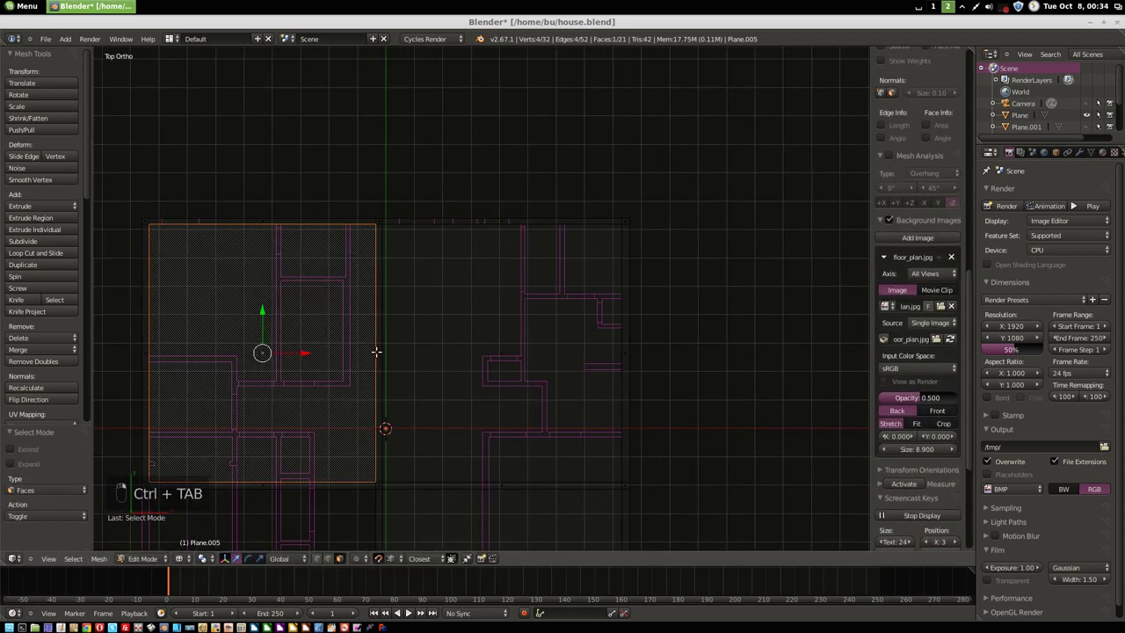
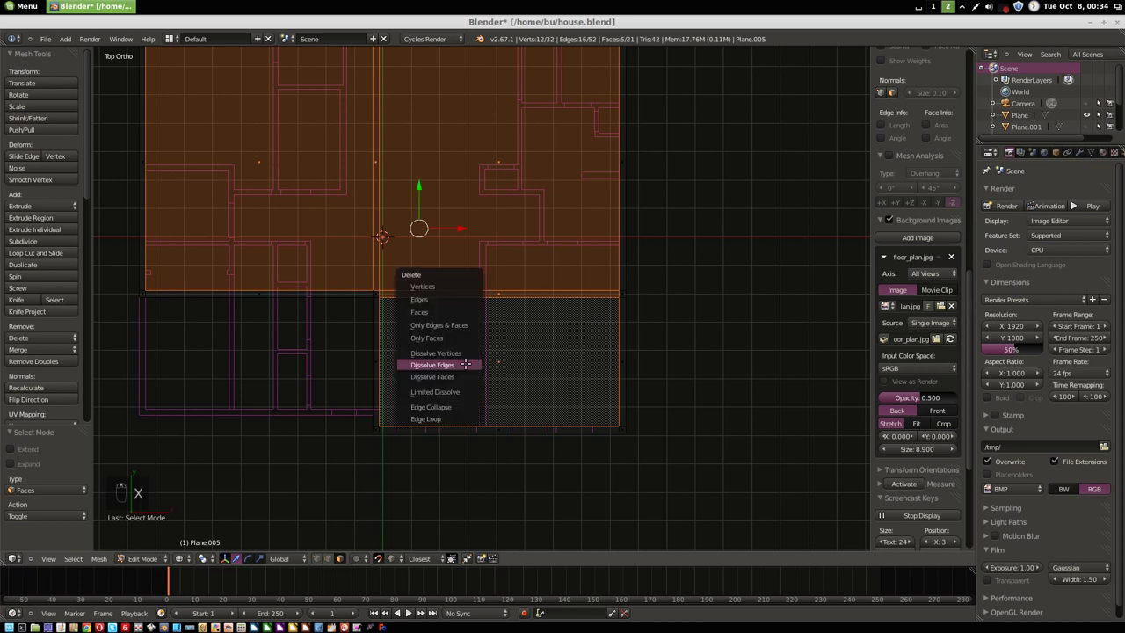
- Extrude the whole traced outline up along Z into upper-storey walls
key("a")
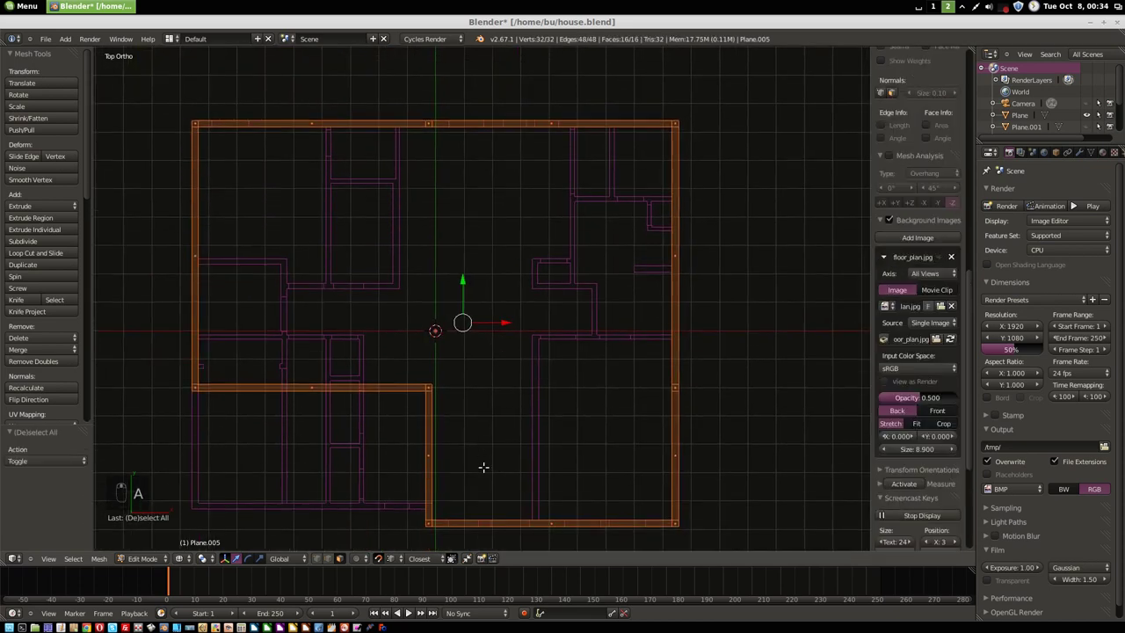
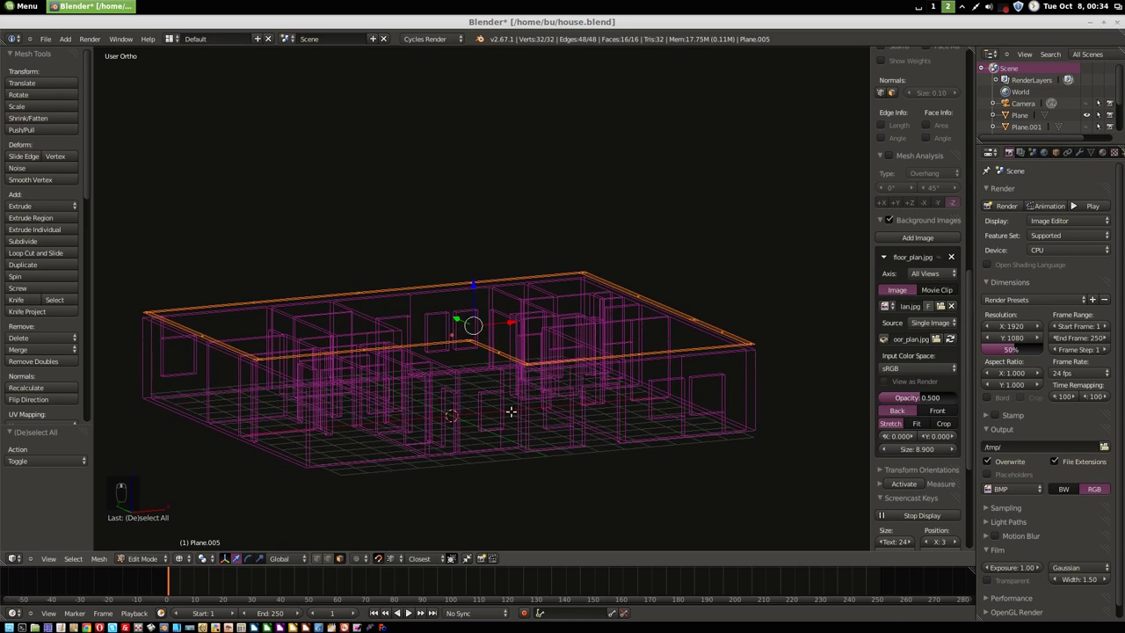
key("e")
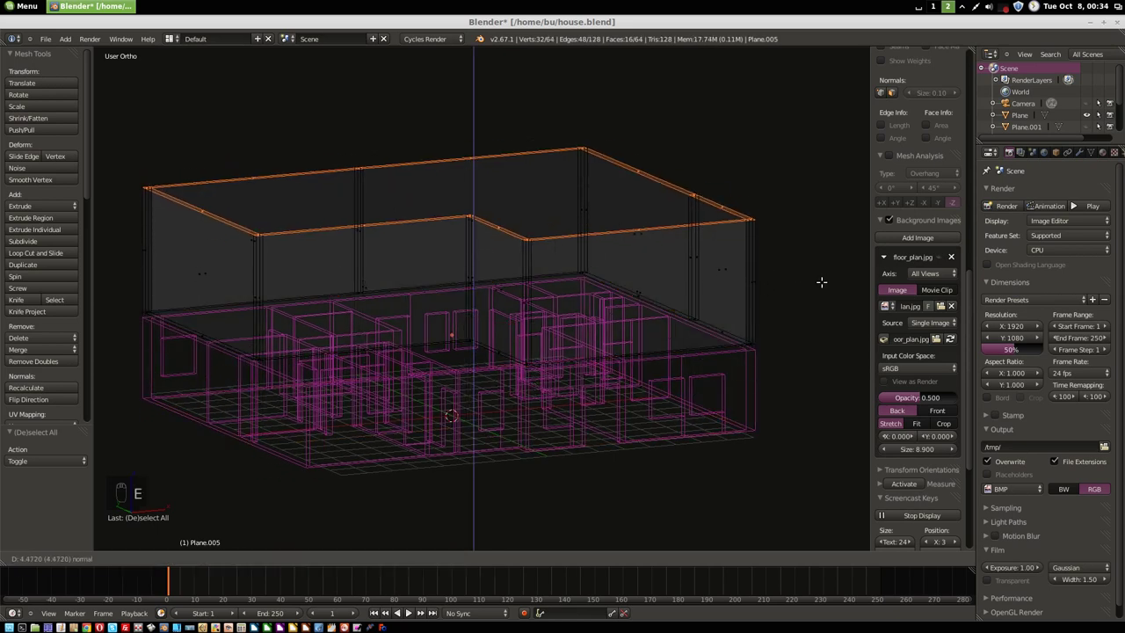
key("Tab")
- Unhide everything and show the full house in solid perspective shading
key("alt+h")
key("z")
key("KP_5")
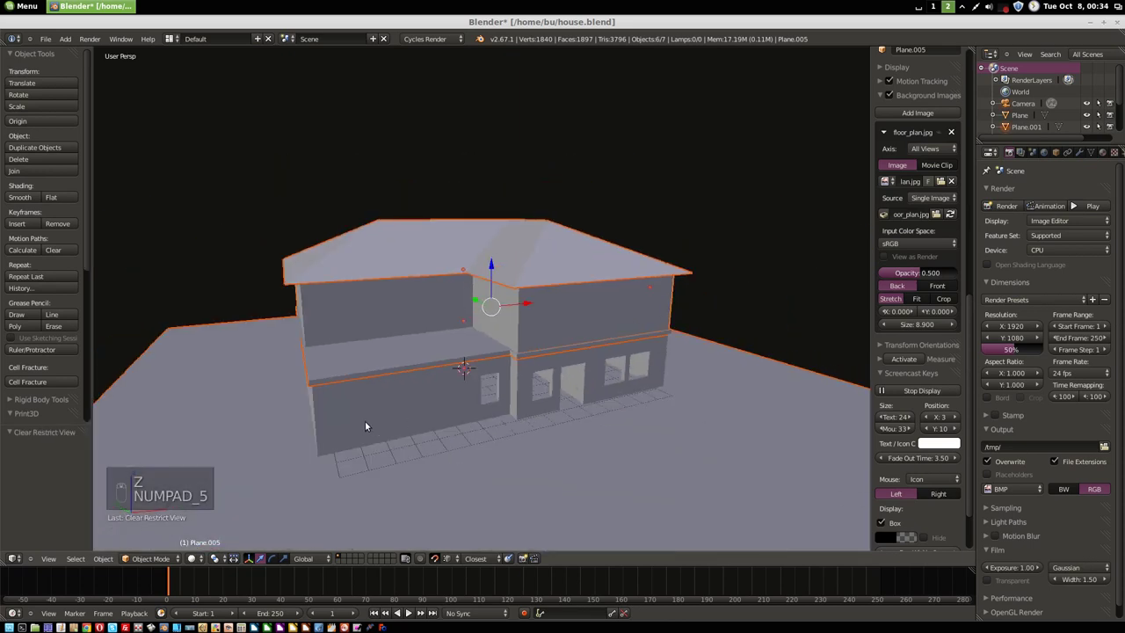
left_click_drag(411, 413, 463, 431)
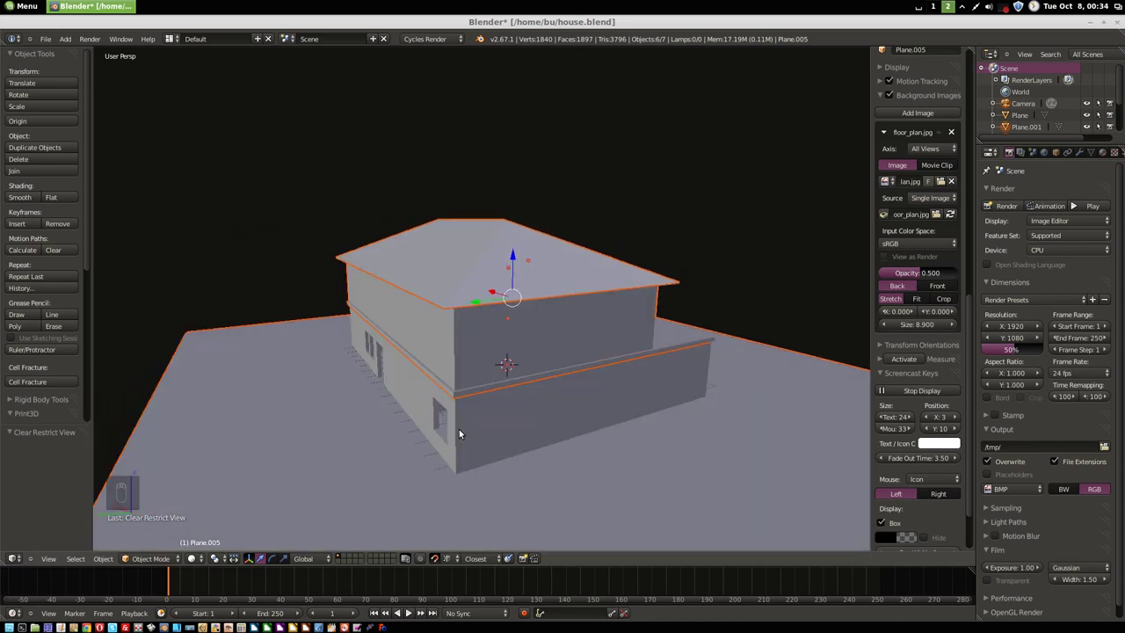
middle_click(480, 438)
left_click_drag(550, 442, 608, 442)
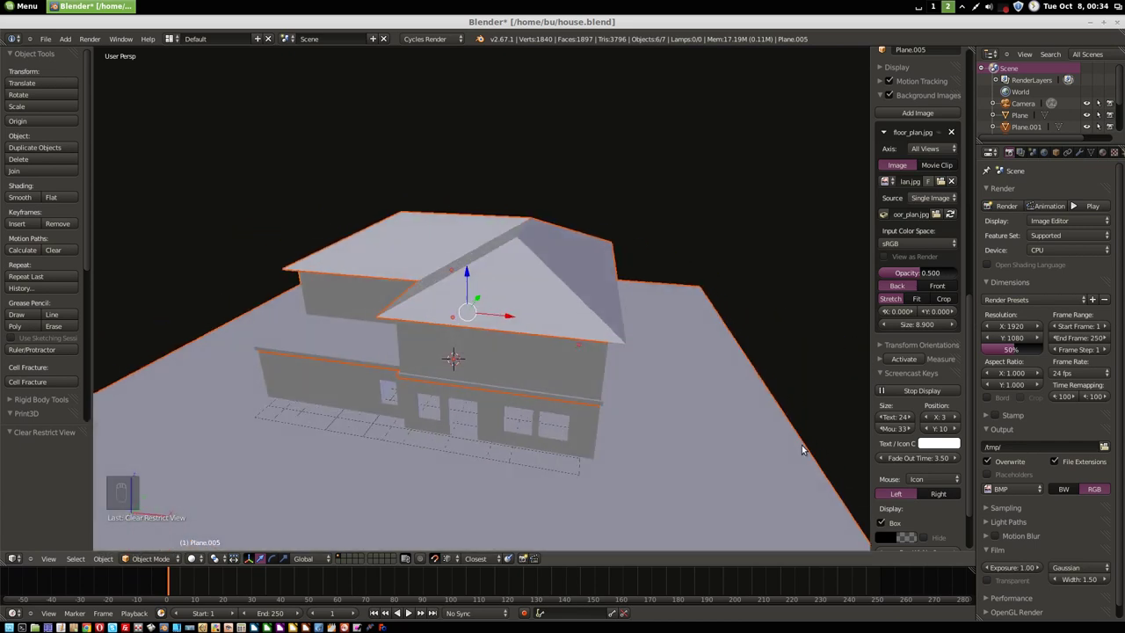
left_click_drag(662, 427, 579, 396)
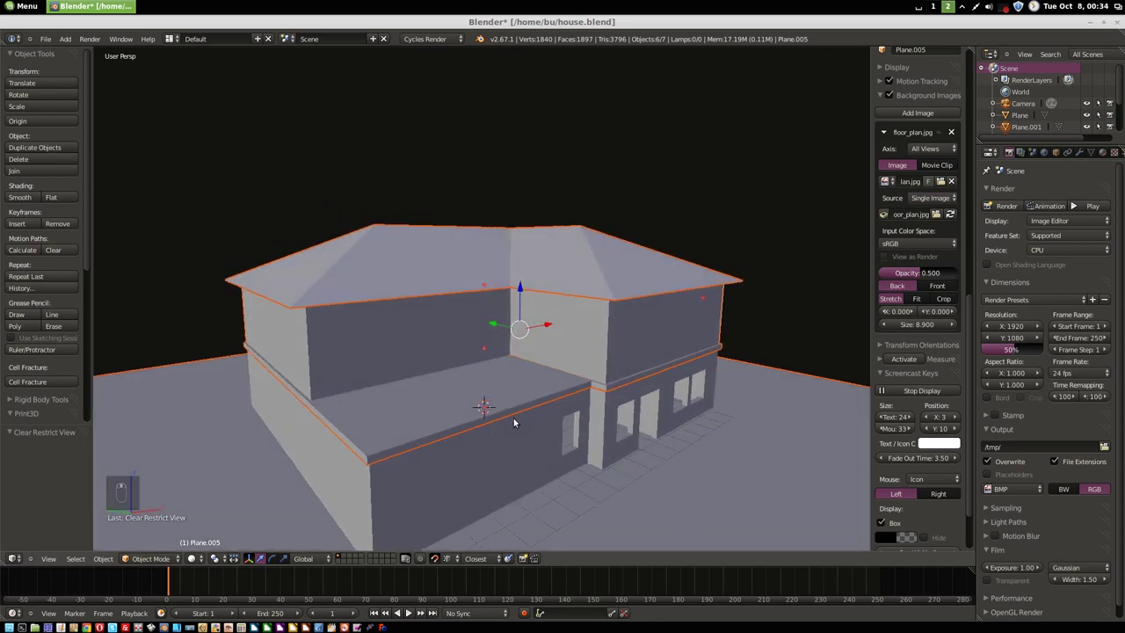
left_click_drag(428, 418, 334, 421)
key("KP_5")
key("KP_1")
key("z")
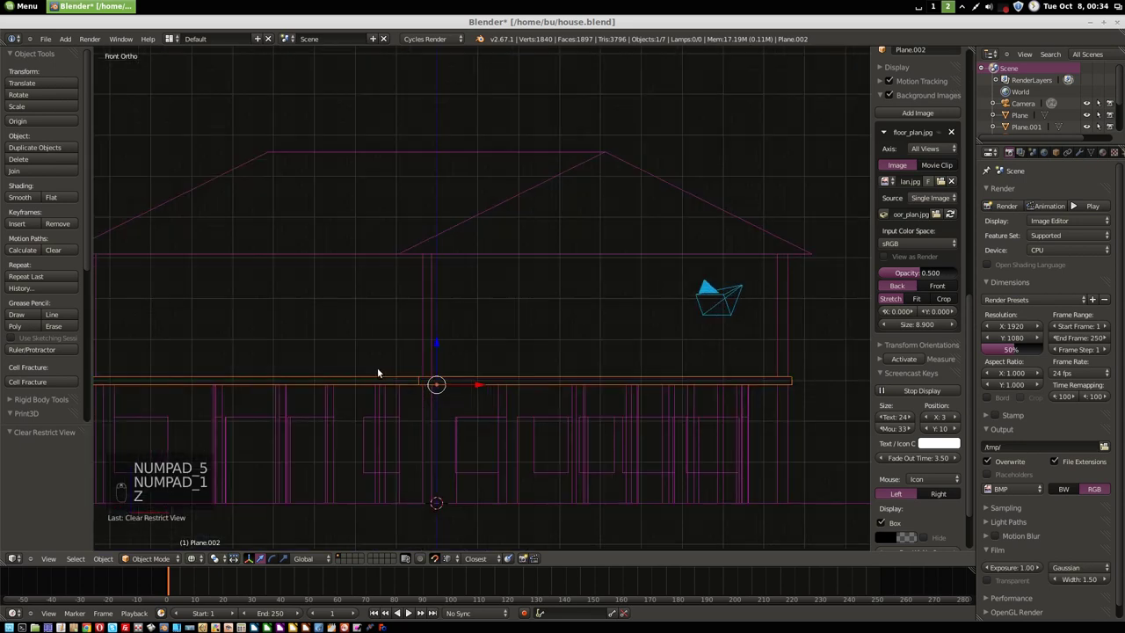
- Duplicate the eave trim board and move it up along Z to the upper eave
key("shift+d")
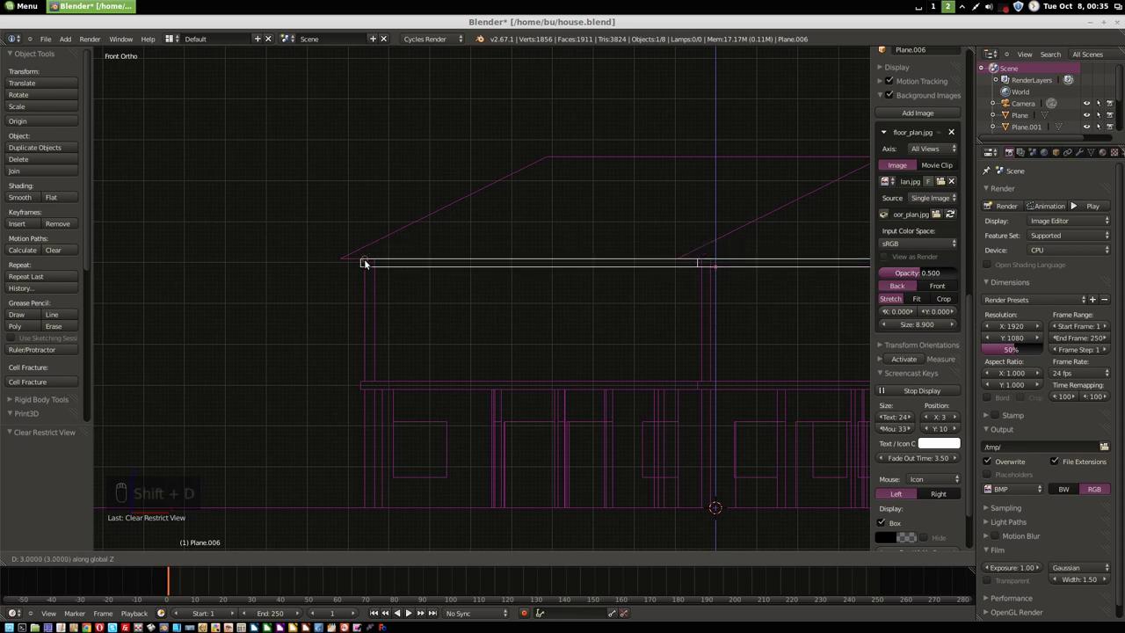
left_click_drag(358, 250, 328, 258)
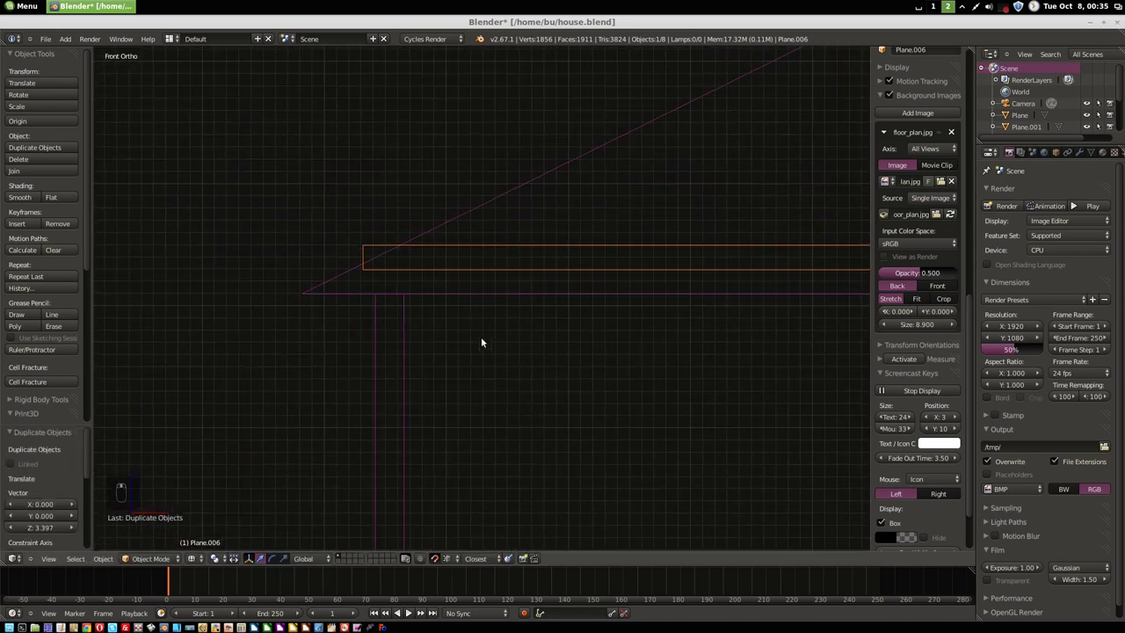
key("g")
left_click_drag(379, 295, 393, 250)
- Raise the upper roof 0.2 along Z above the copied board
key("g")
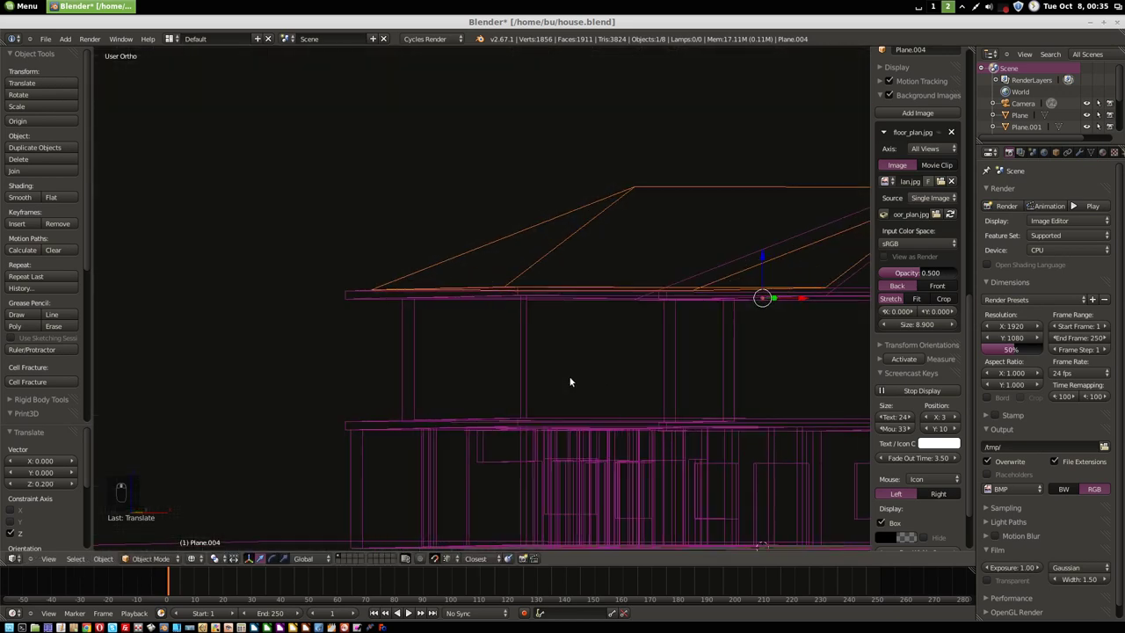
key("KP_5")
key("KP_7")
key("z")
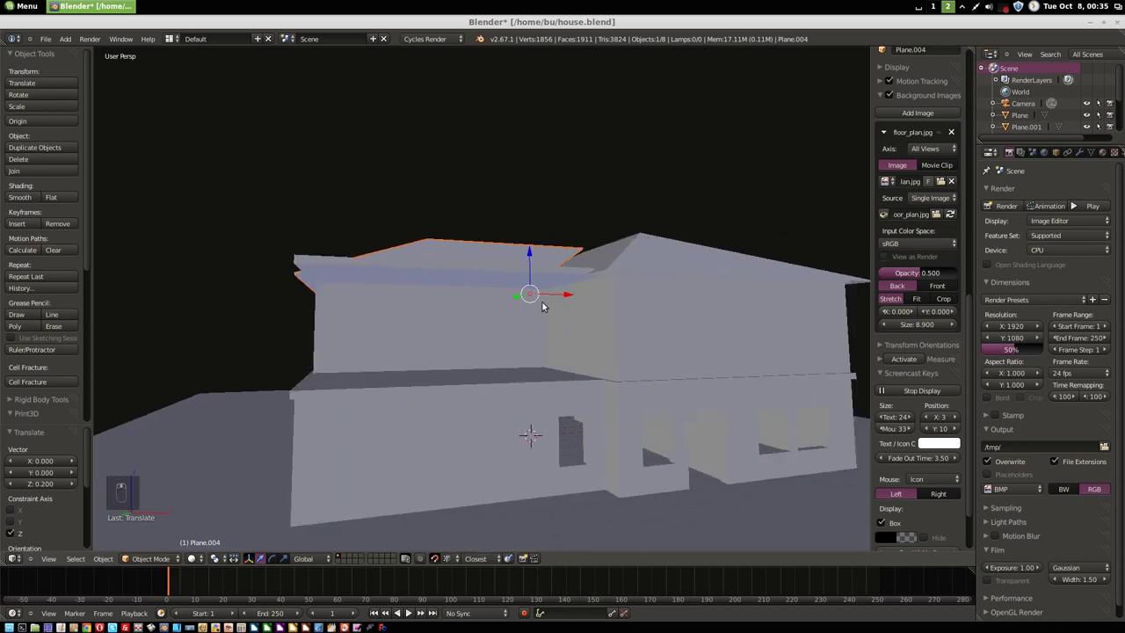
- Orbit to the upper eaves and take the copied trim board into Edit Mode
middle_click(488, 353)
left_click_drag(485, 359, 524, 338)
right_click(524, 338)
key("Tab")
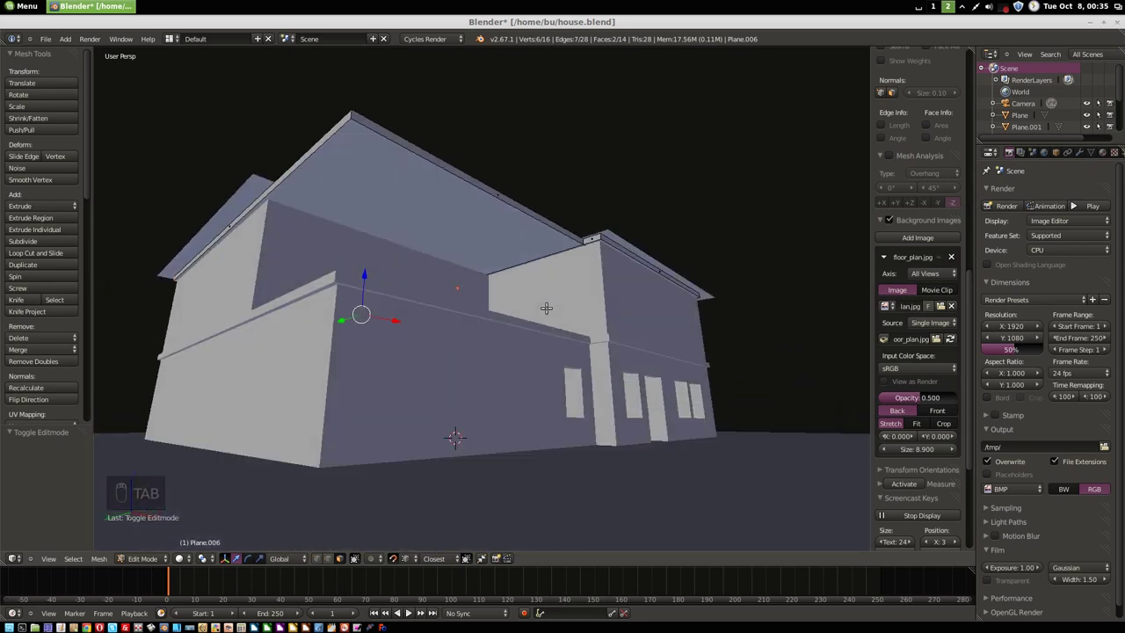
- Show the board in top-down wireframe view with vertex selection
key("z")
key("KP_7")
key("KP_5")
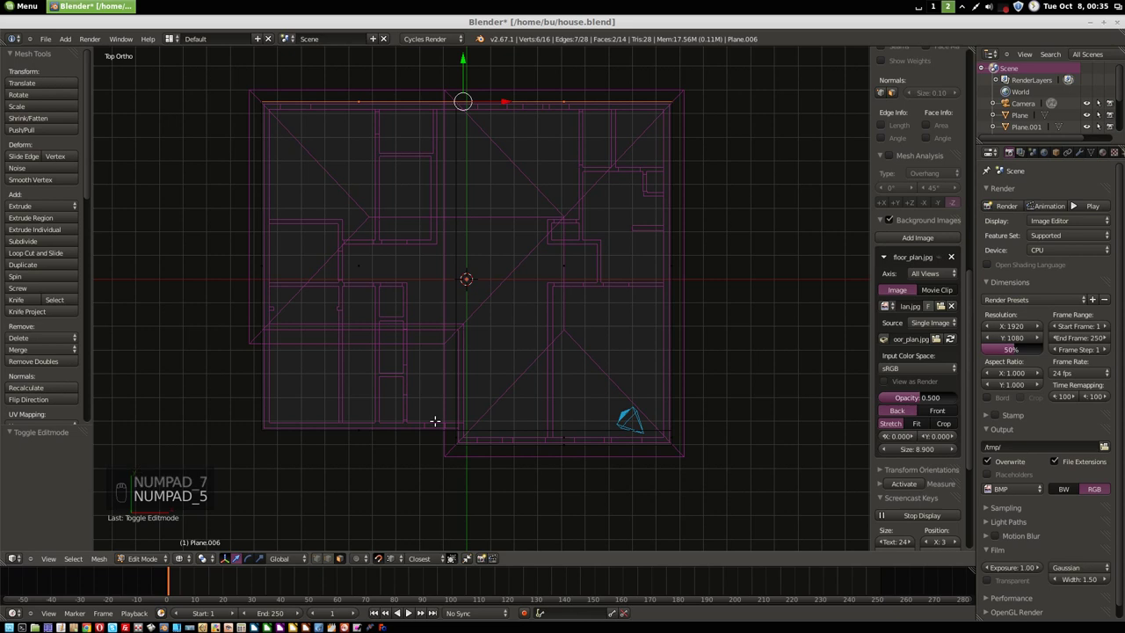
key("ctrl+Tab")
- Box-select the board's edge vertices and shift them 3.655 along Y onto the roof outline
key("a")
key("b")
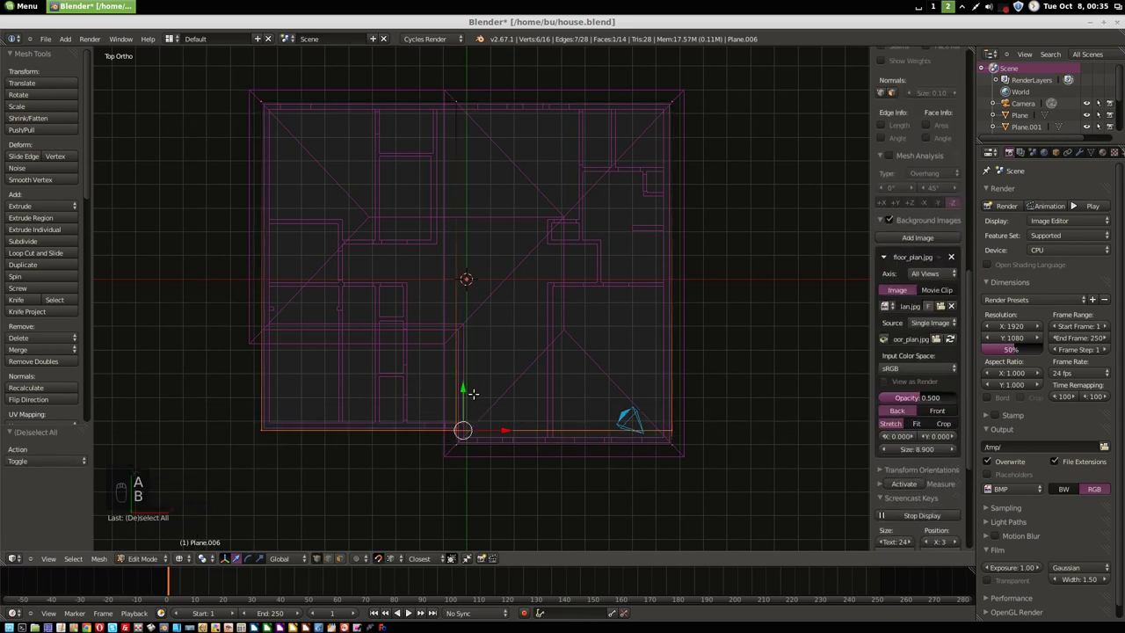
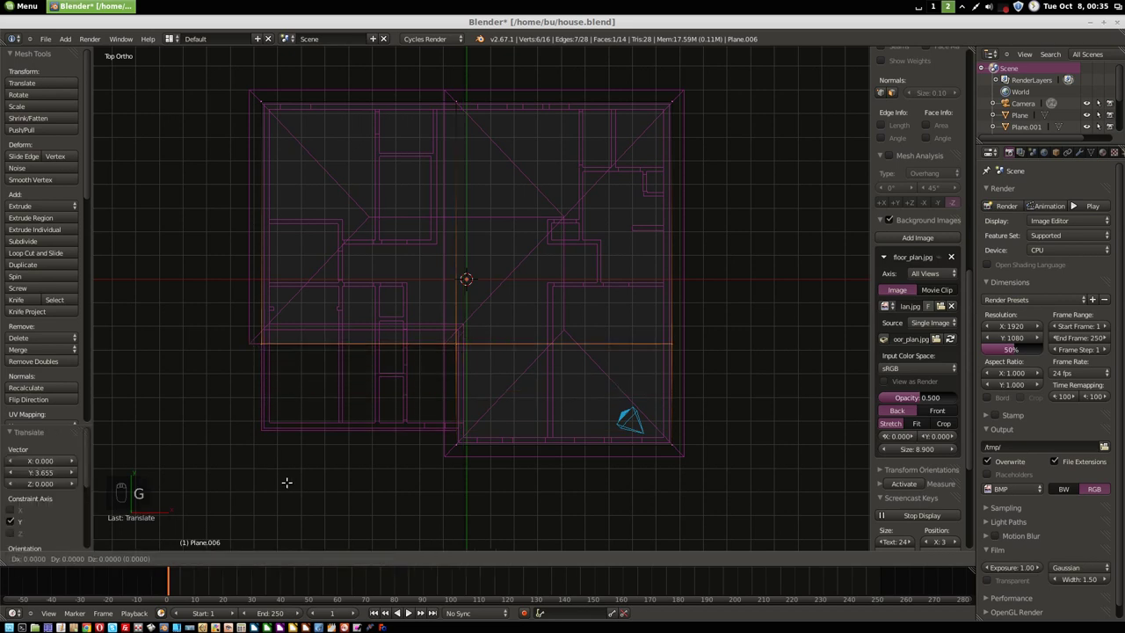
key("Tab")
key("z")
left_click_drag(318, 419, 334, 348)
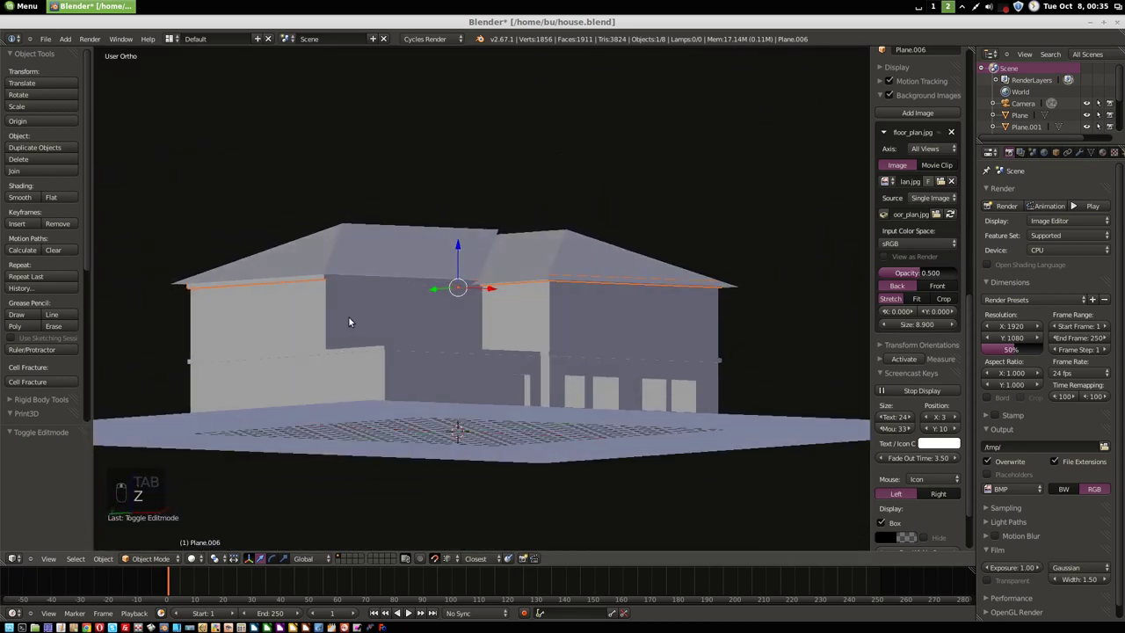
- Raise the second hip roof 0.2 along Z above its trim board
key("KP_5")
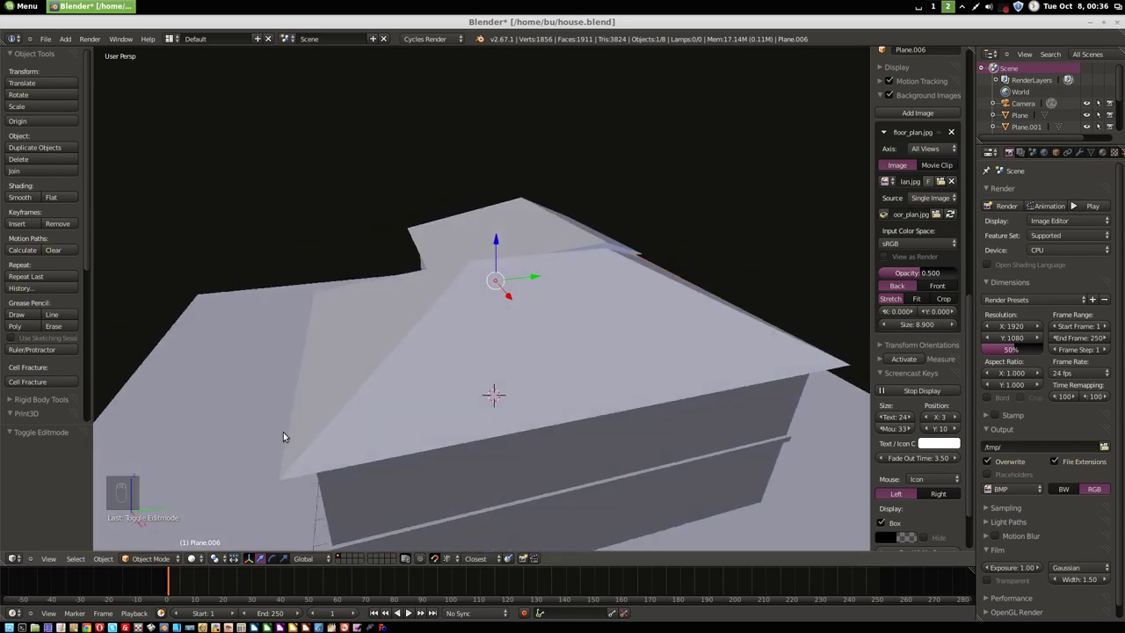
key("Tab")
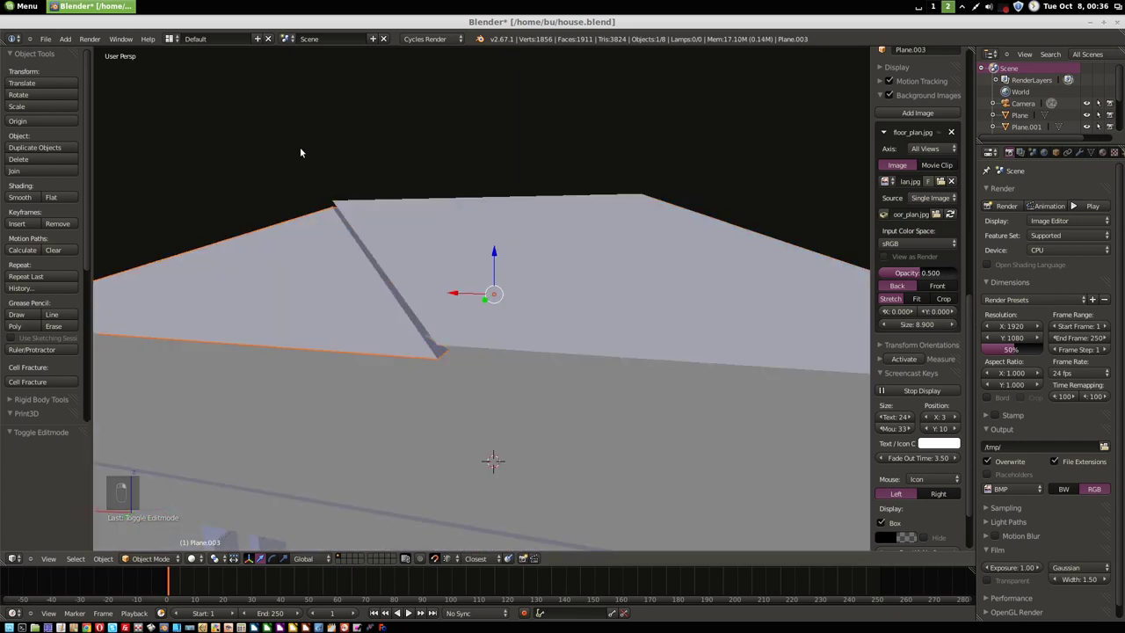
key("g")
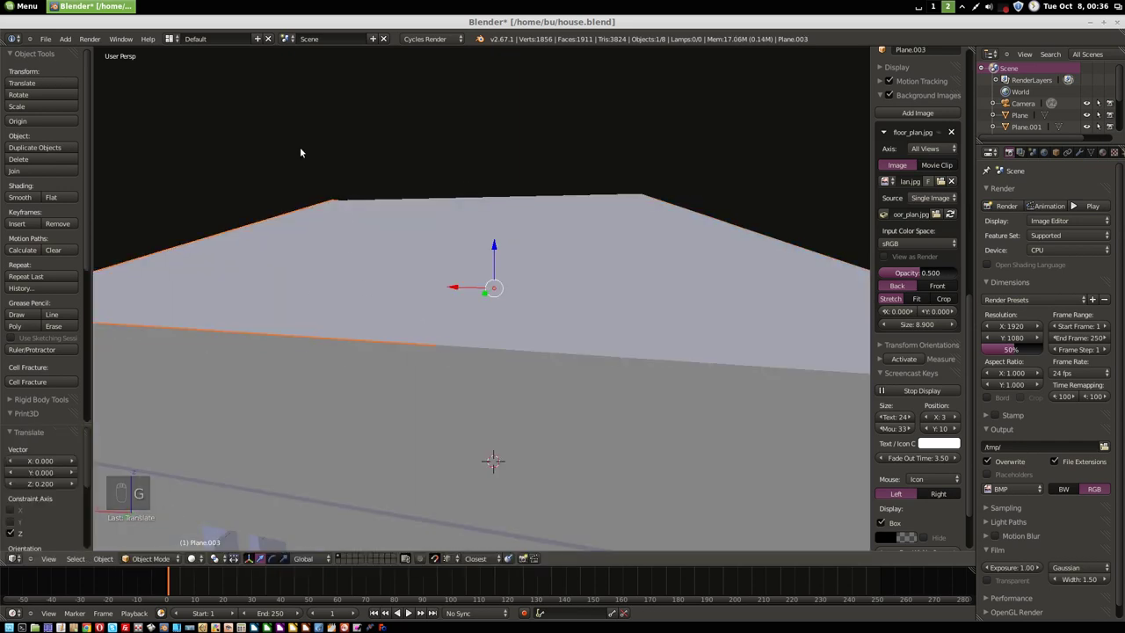